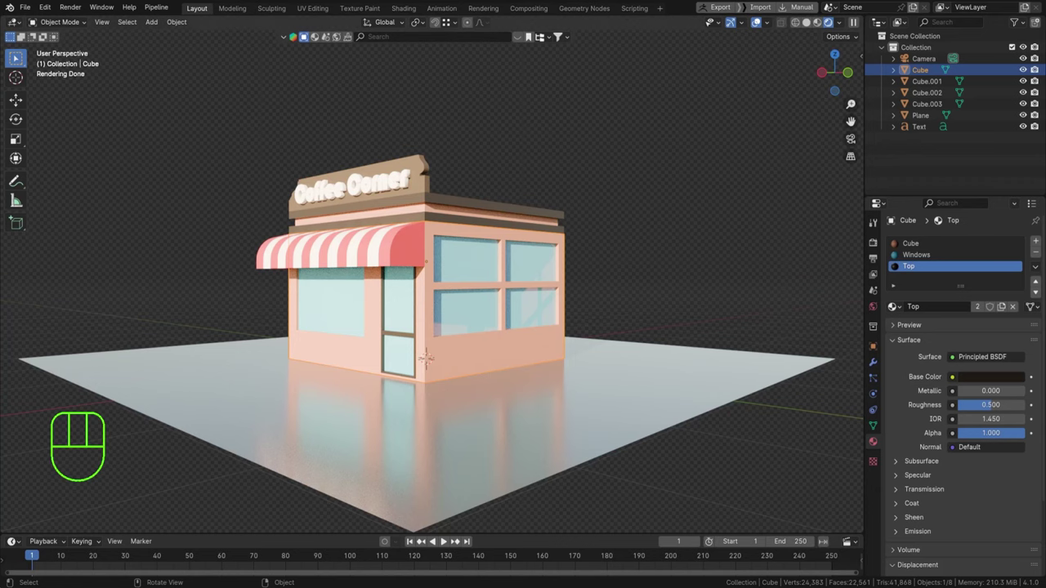
# Orbit the view slightly around the coffee shop building.
pyautogui.middleClick(761, 19)
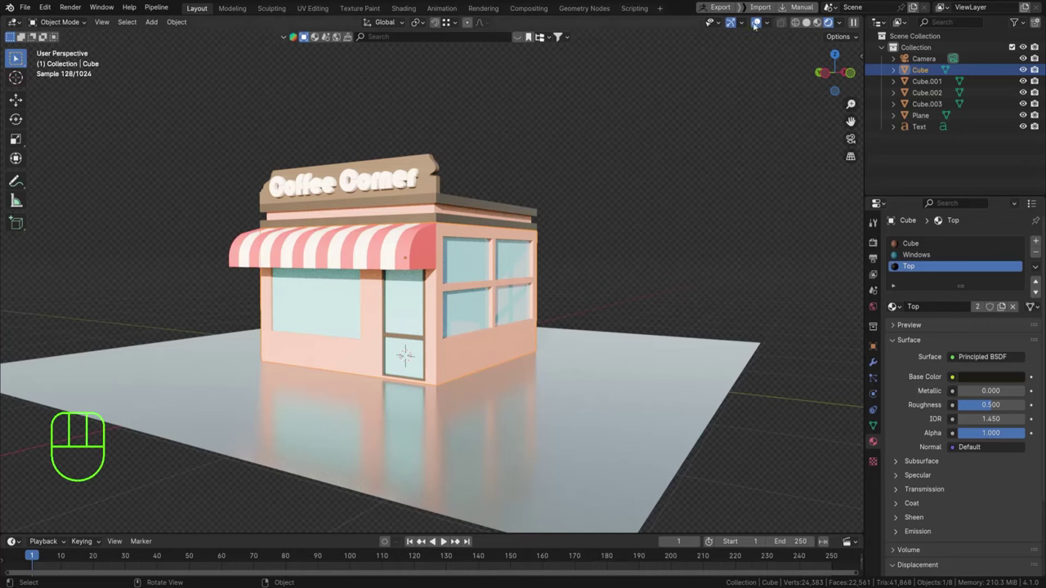
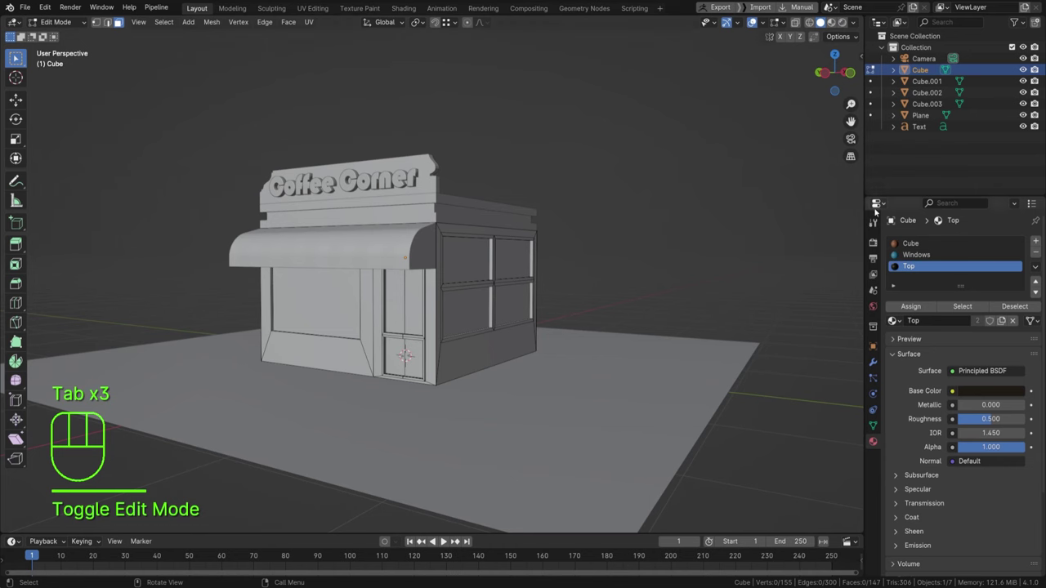
# Select the faces using the Windows material, leave edit mode, and show the Shader Editor beside the viewport.
pyautogui.click(912, 255)
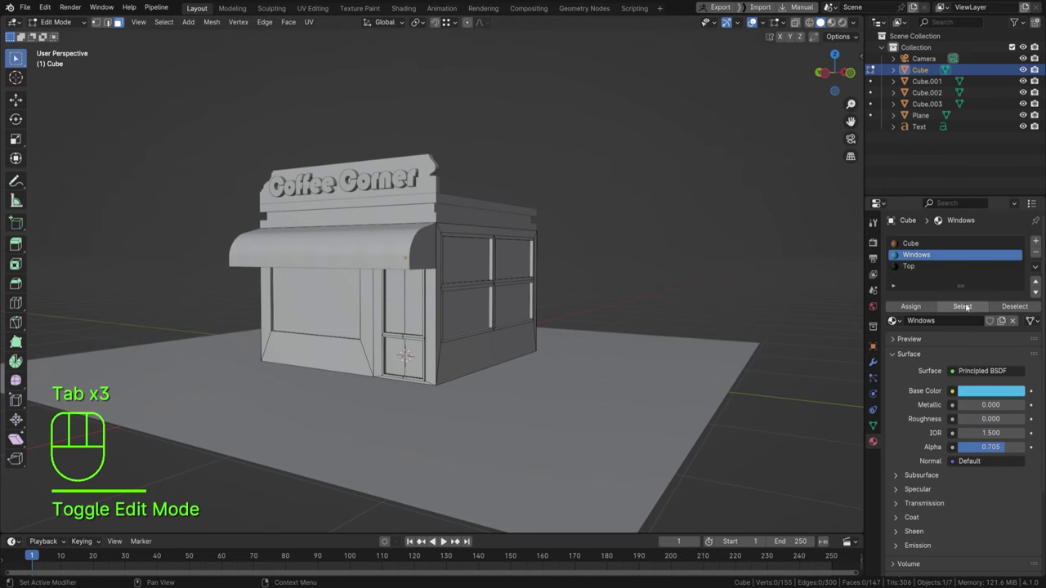
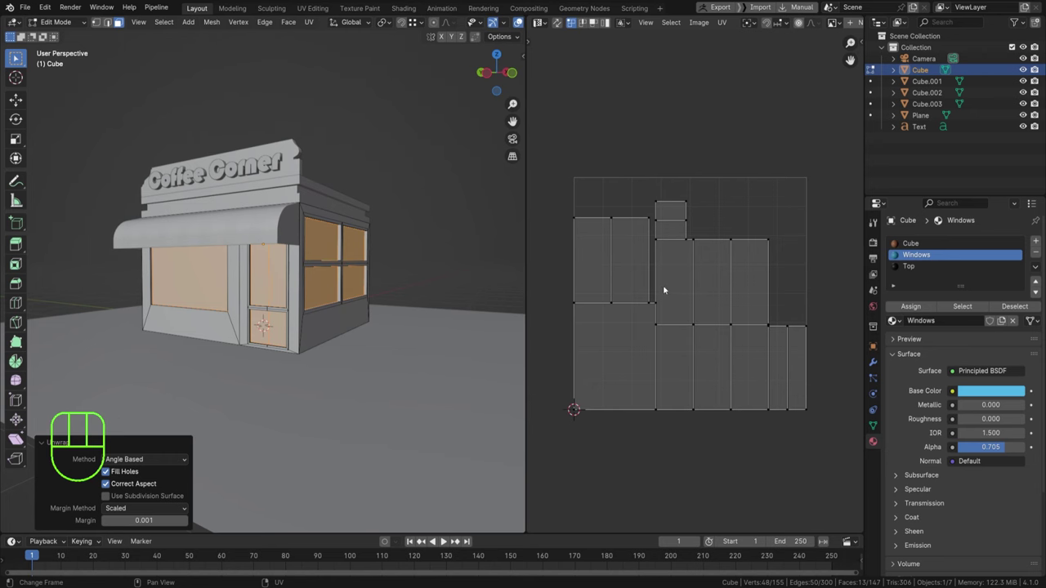
pyautogui.press('Tab')
pyautogui.moveTo(541, 29); pyautogui.dragTo(572, 126)
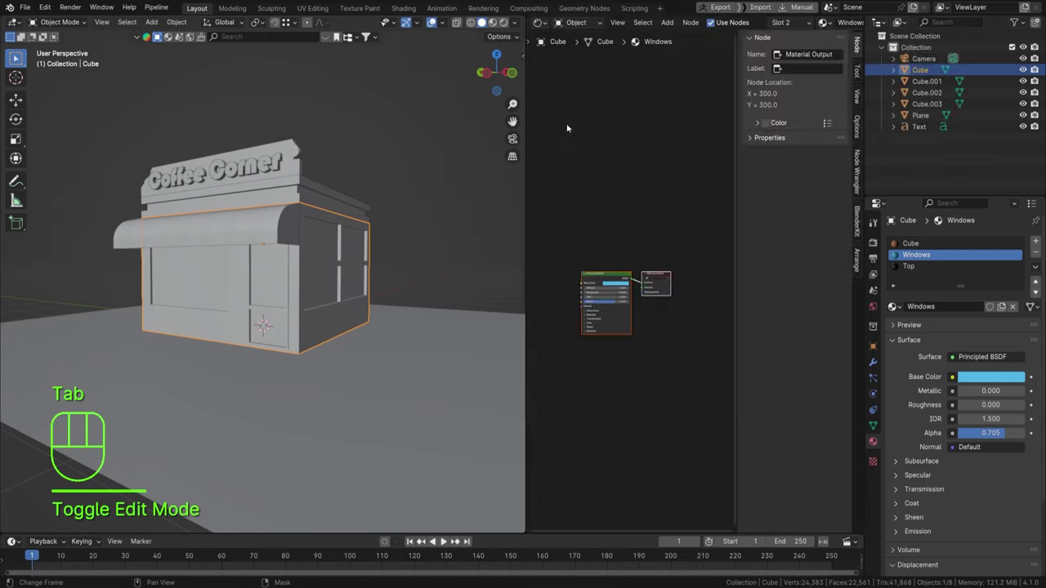
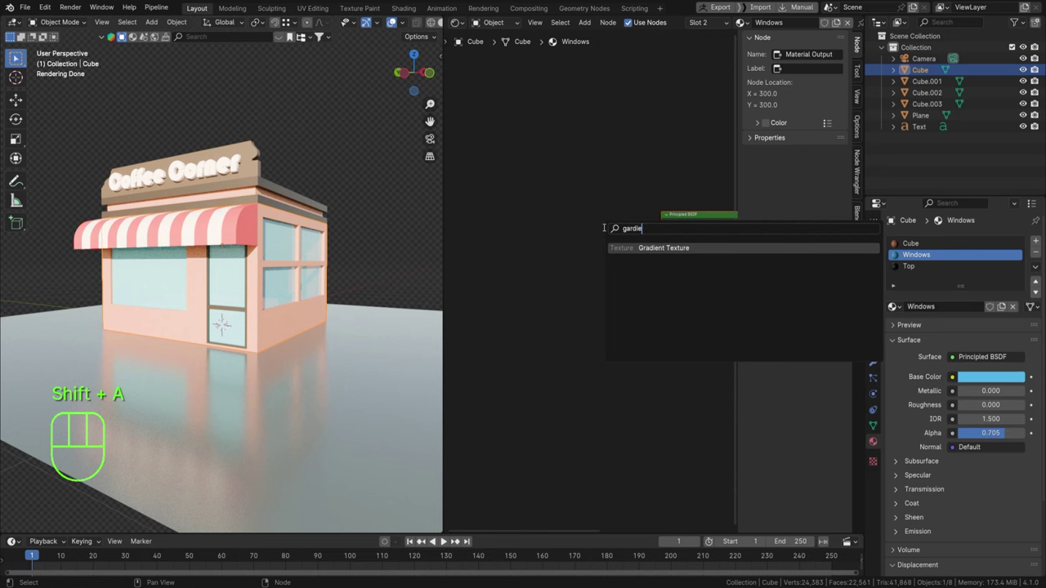
# Add a Gradient Texture node and wire its colour into the Material Output.
pyautogui.click(523, 223)
pyautogui.middleClick(523, 247)
pyautogui.moveTo(322, 263); pyautogui.dragTo(347, 265)
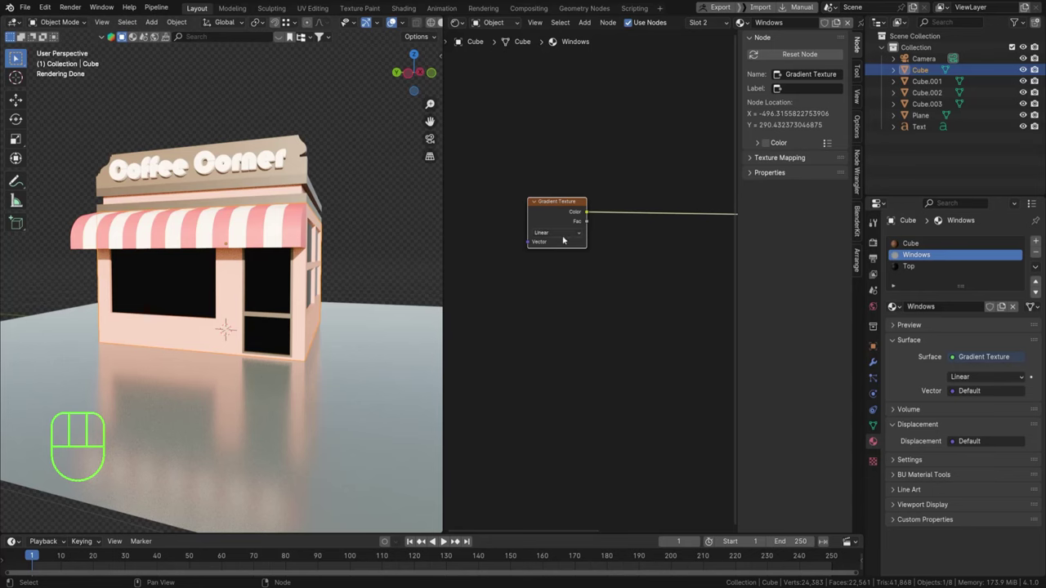
# Add Texture Coordinate and Mapping nodes ahead of the gradient with Ctrl+T.
pyautogui.middleClick(122, 34)
pyautogui.press('ctrl+t')
pyautogui.middleClick(122, 33)
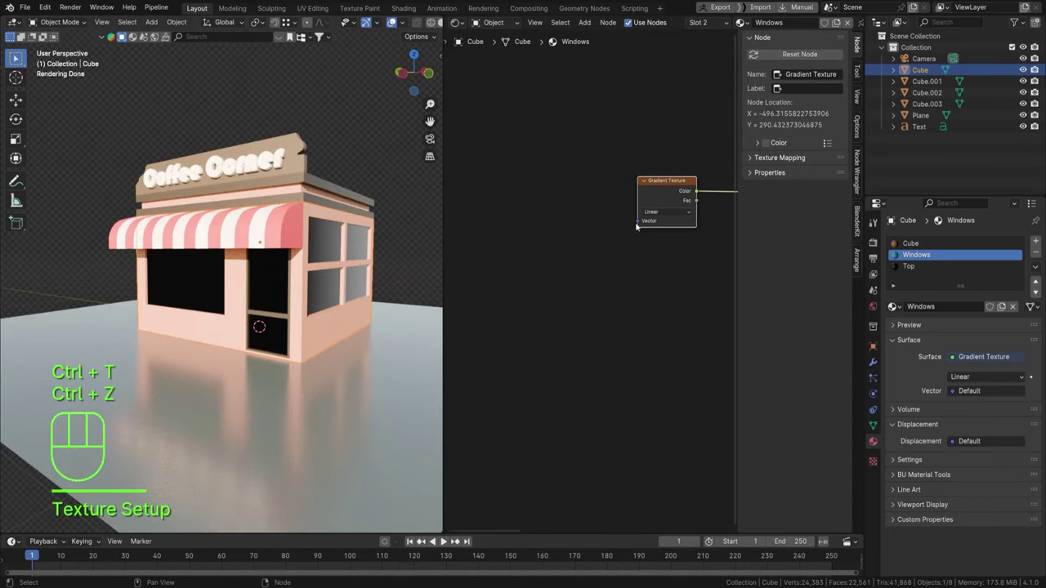
pyautogui.press('ctrl+t')
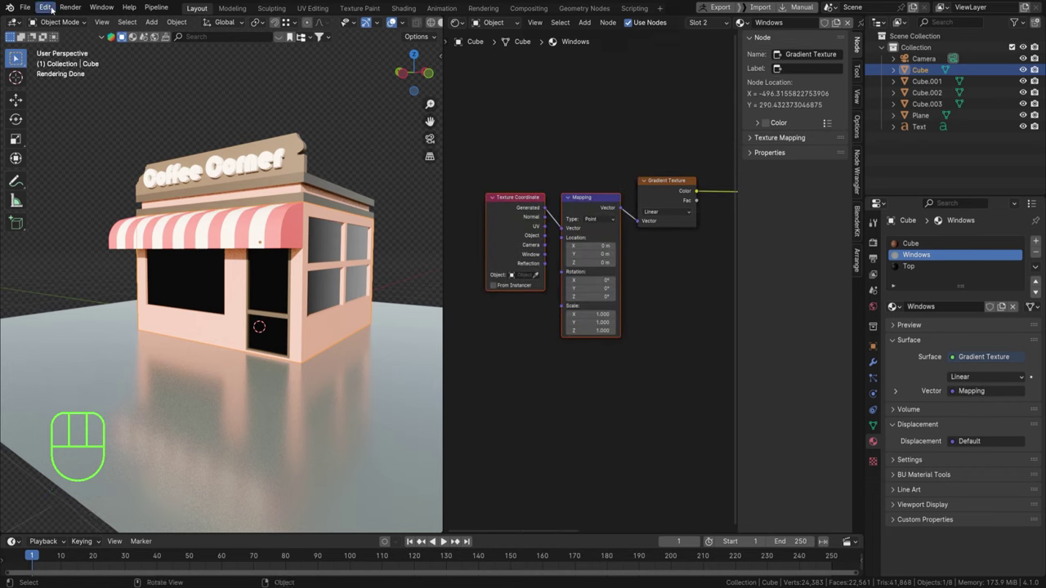
# Feed UV coordinates into the Mapping node rotated 45° on Z, then view the whole shop.
pyautogui.moveTo(55, 9); pyautogui.dragTo(89, 155)
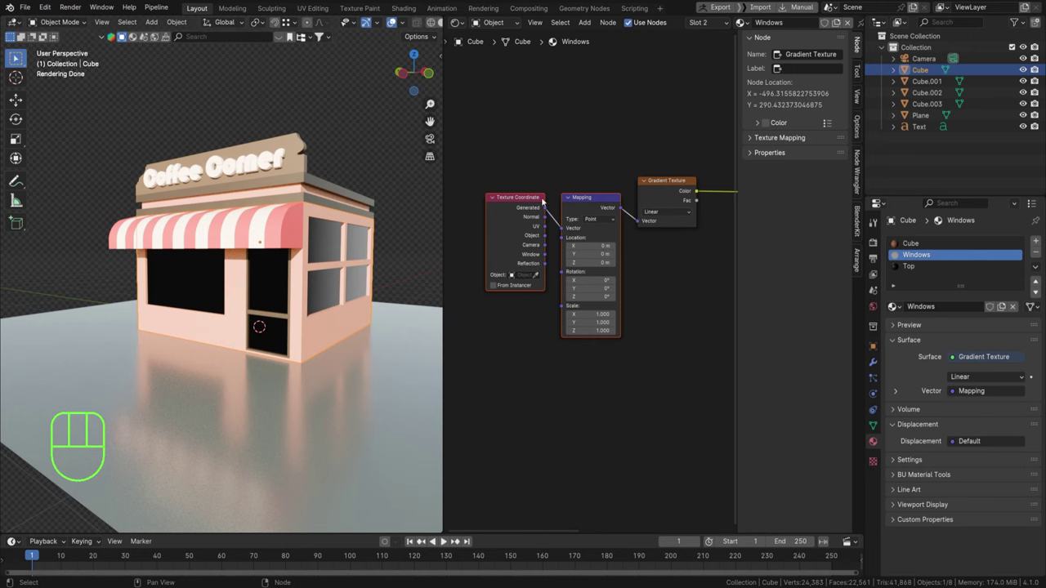
pyautogui.click(565, 229)
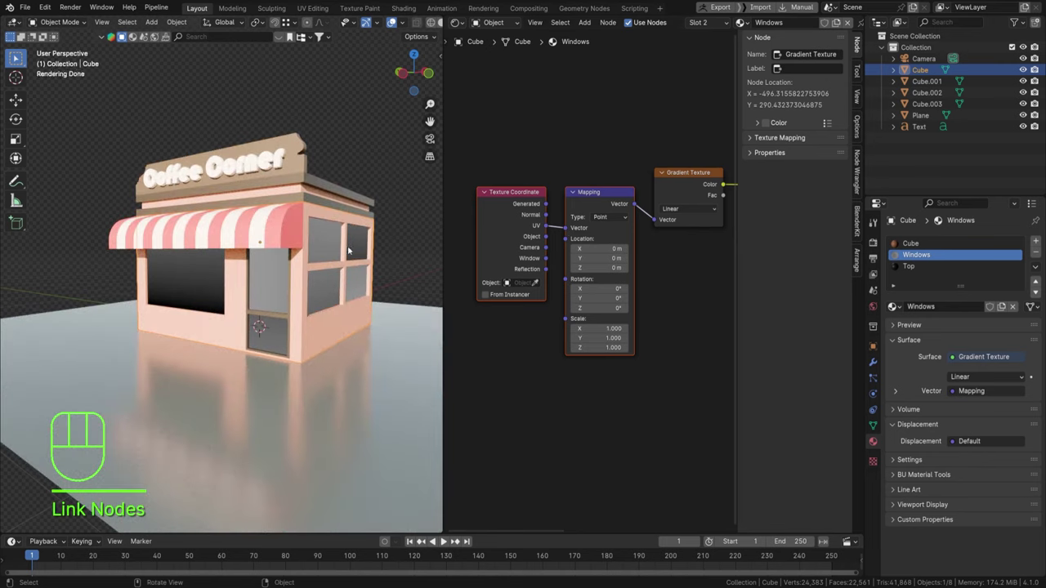
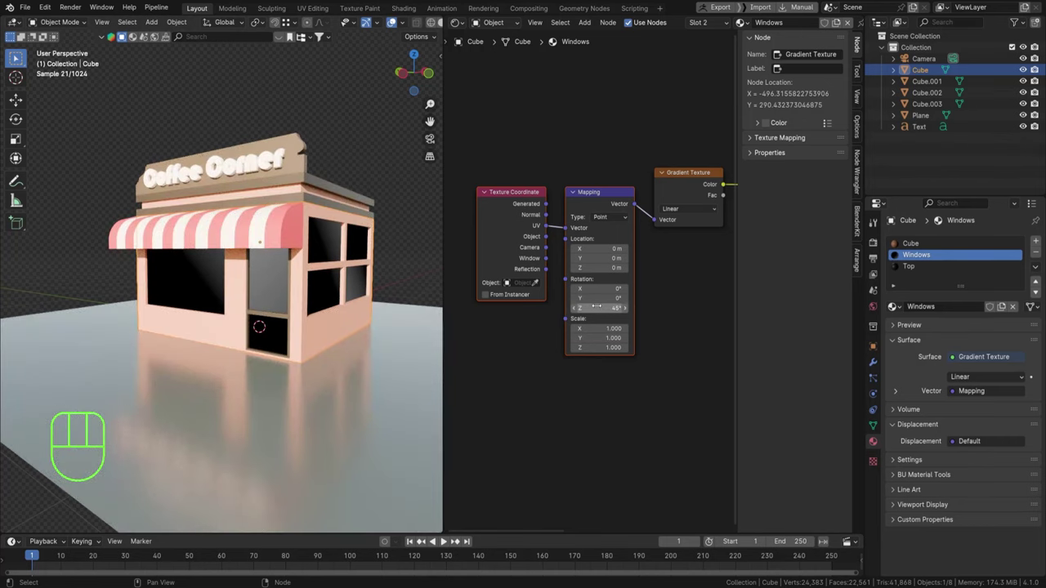
pyautogui.moveTo(300, 243); pyautogui.dragTo(273, 244)
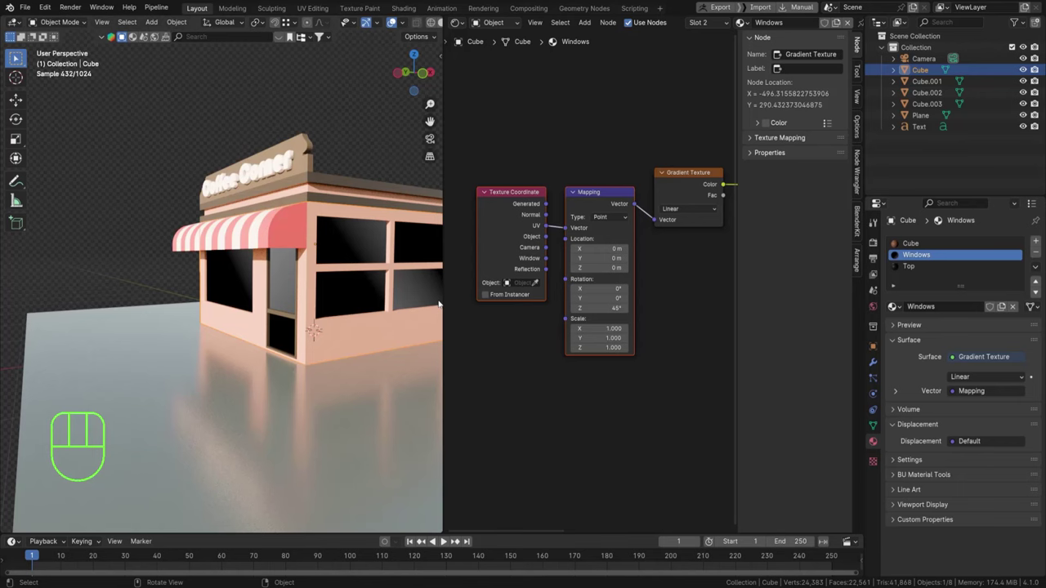
pyautogui.moveTo(292, 258); pyautogui.dragTo(320, 265)
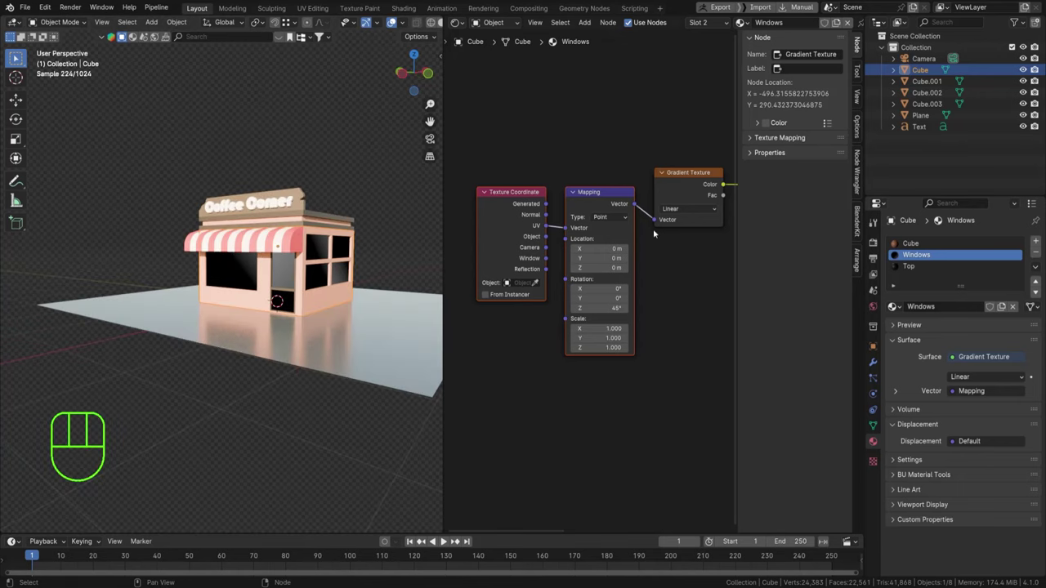
# Add a constant Color Ramp into the Base Color with its stop moved to about 0.029.
pyautogui.middleClick(281, 246)
pyautogui.press('shift+a')
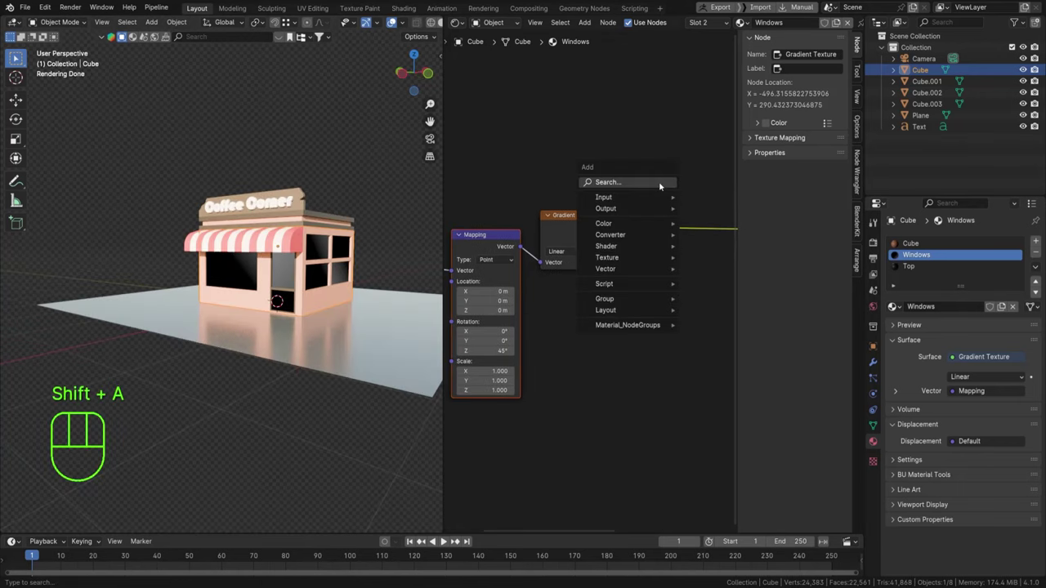
pyautogui.press('r')
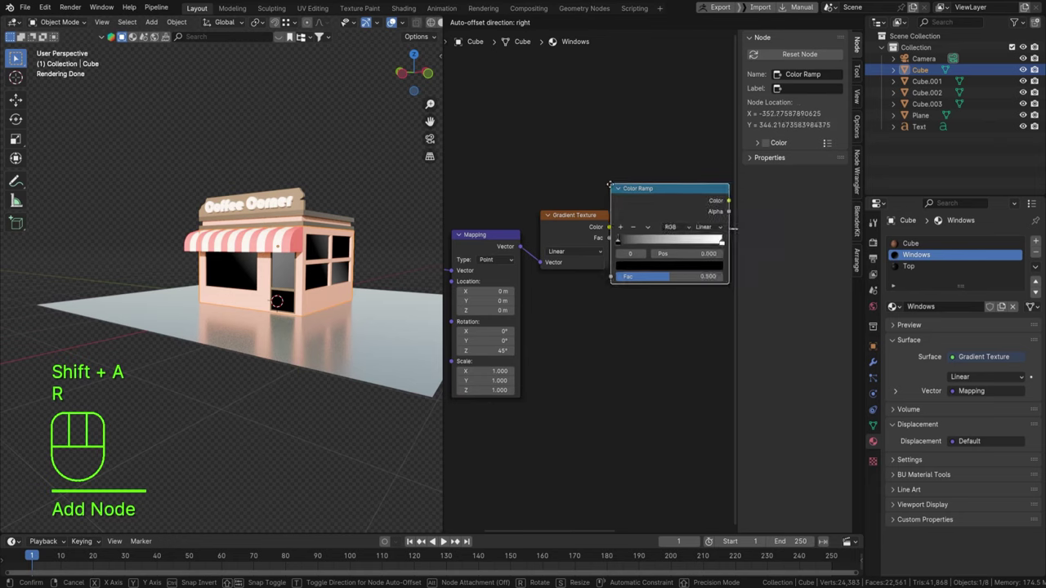
pyautogui.middleClick(280, 246)
pyautogui.click(280, 246)
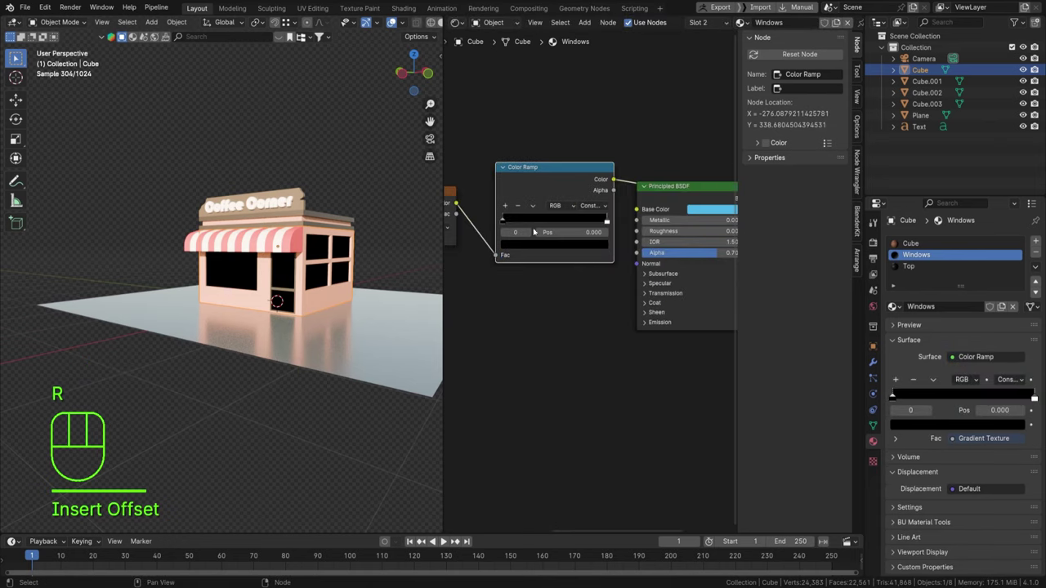
pyautogui.moveTo(289, 200); pyautogui.dragTo(205, 220)
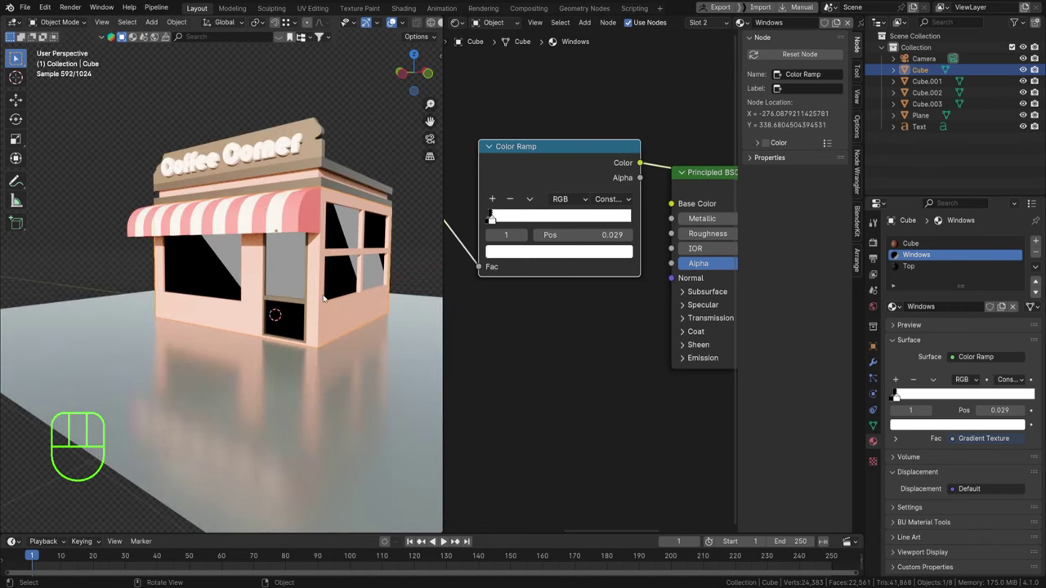
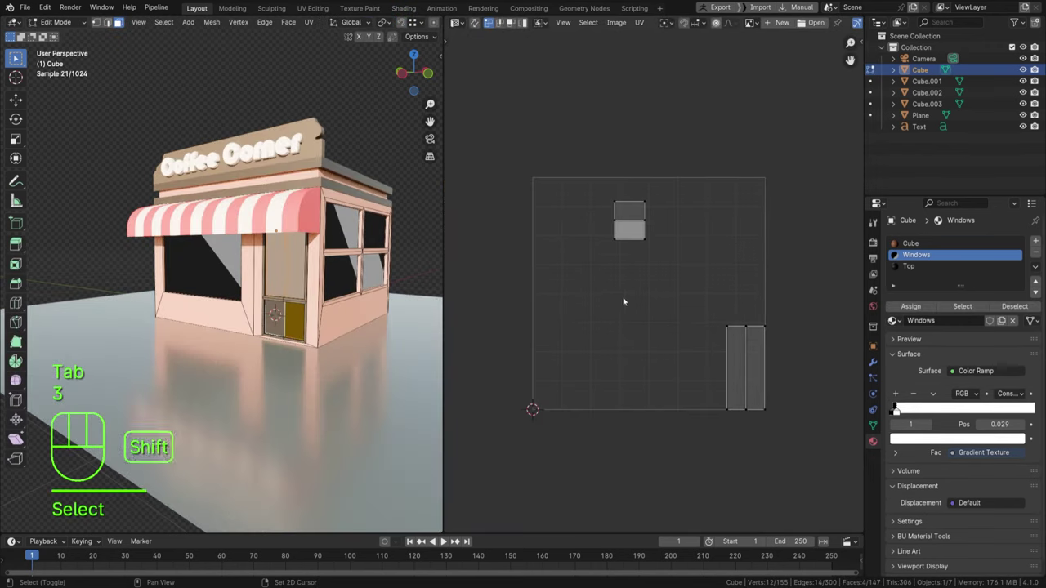
# In face select mode, move the two door UV islands toward the UV centre.
pyautogui.press('3')
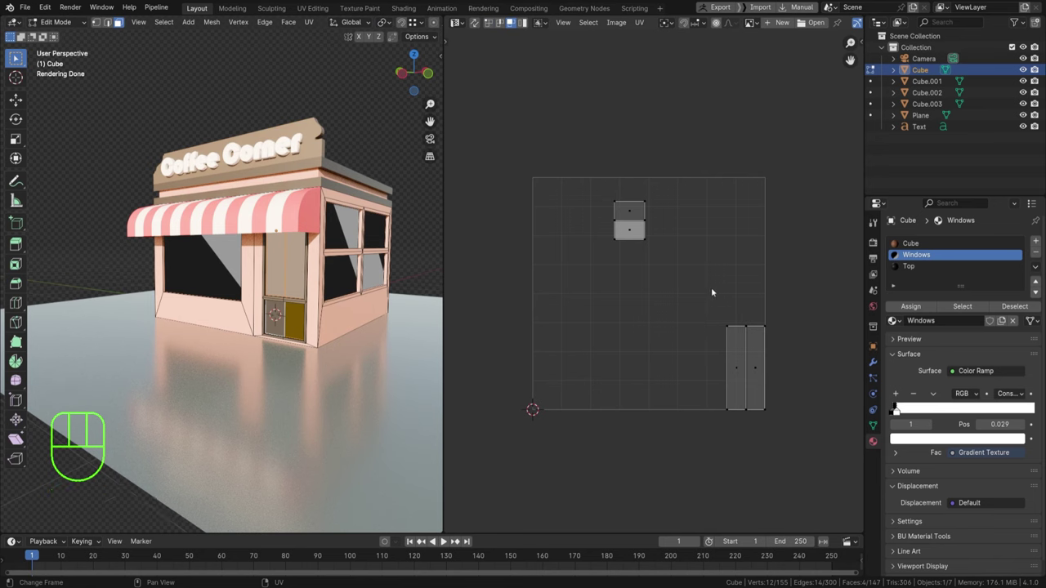
pyautogui.moveTo(711, 305); pyautogui.dragTo(817, 442)
pyautogui.press('g')
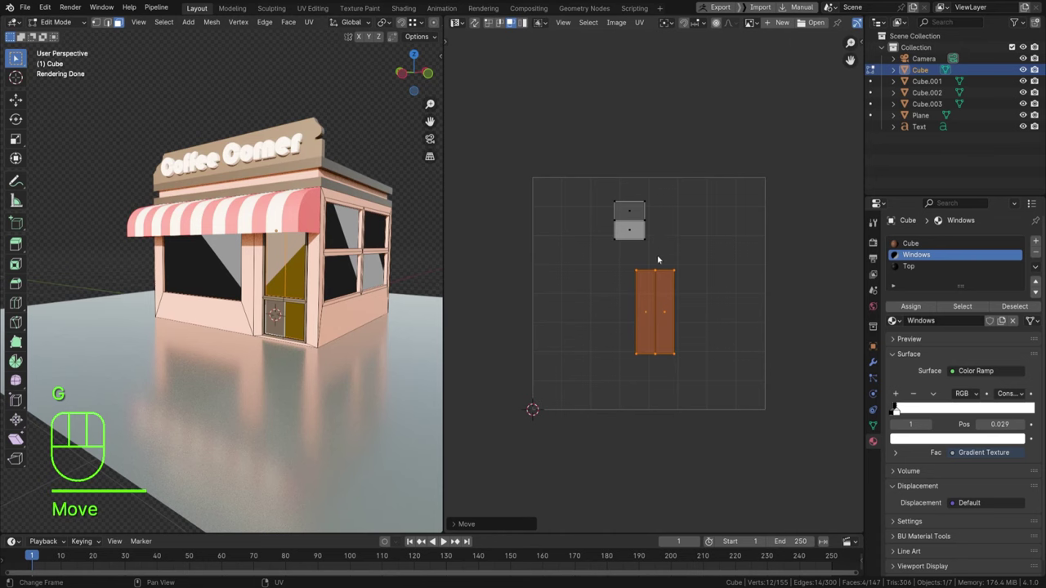
# Move the small square window island to the upper left and leave edit mode.
pyautogui.click(586, 177)
pyautogui.press('g')
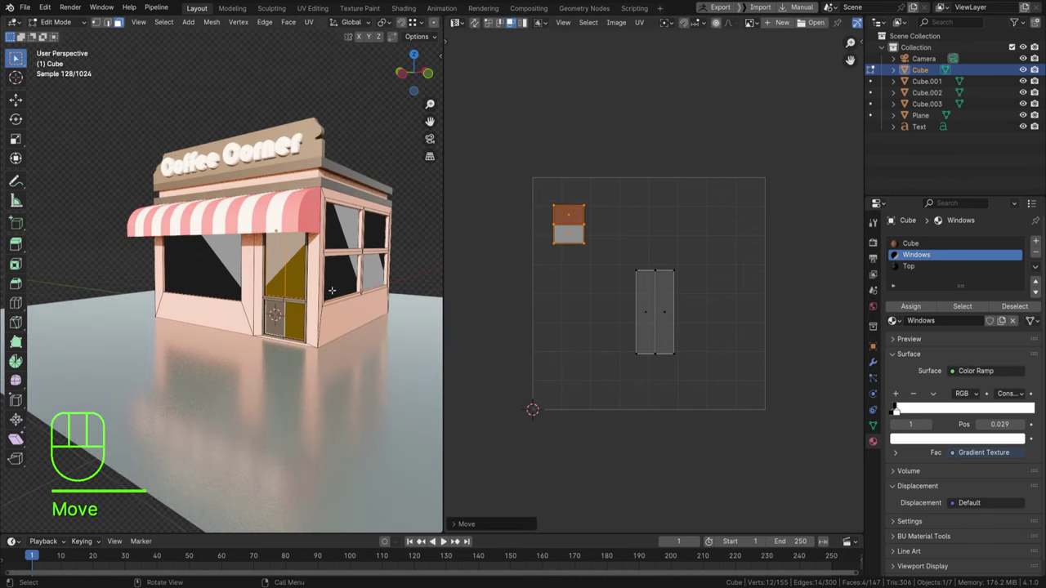
pyautogui.press('Tab')
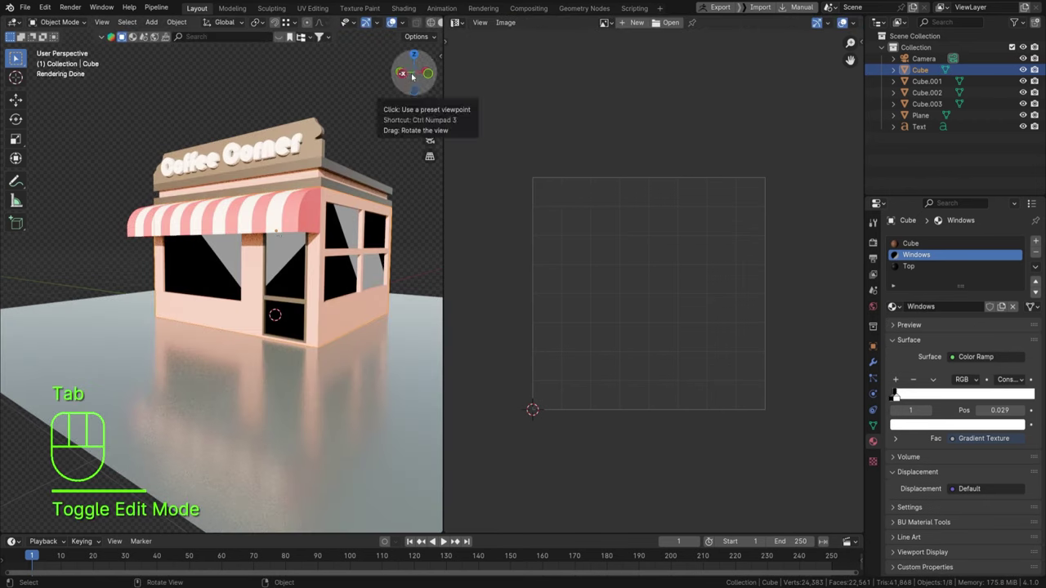
# Set the Windows Principled BSDF to Alpha 1.0 and Roughness 0.112, checking the shop's corner.
pyautogui.moveTo(462, 34); pyautogui.dragTo(493, 132)
pyautogui.middleClick(618, 191)
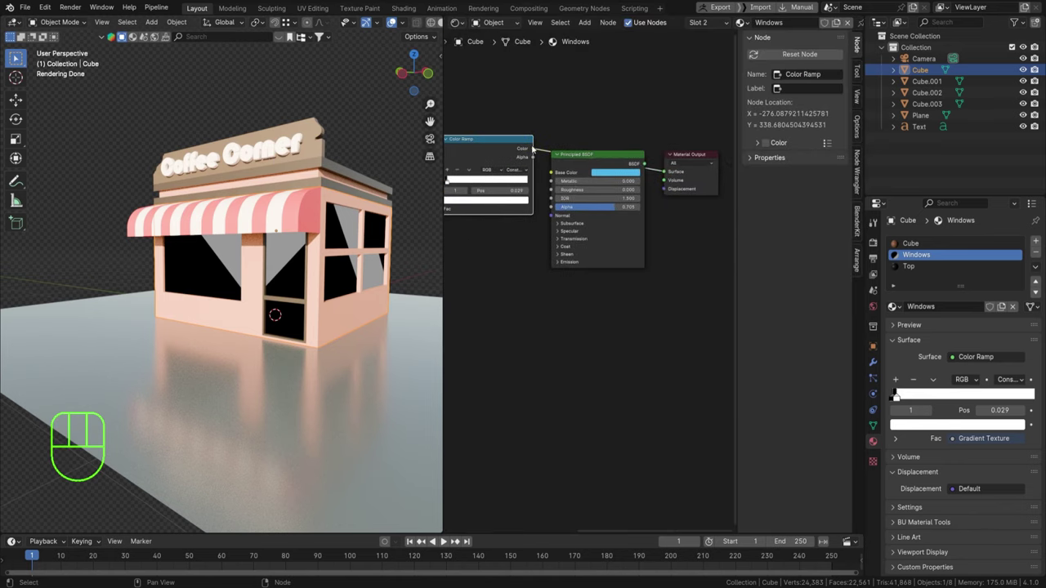
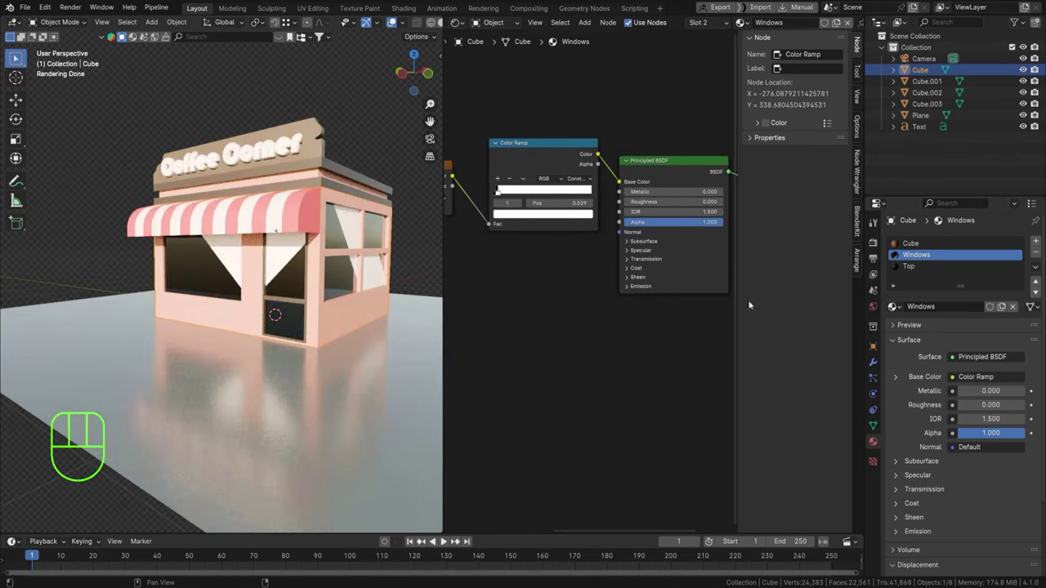
pyautogui.moveTo(316, 252); pyautogui.dragTo(323, 257)
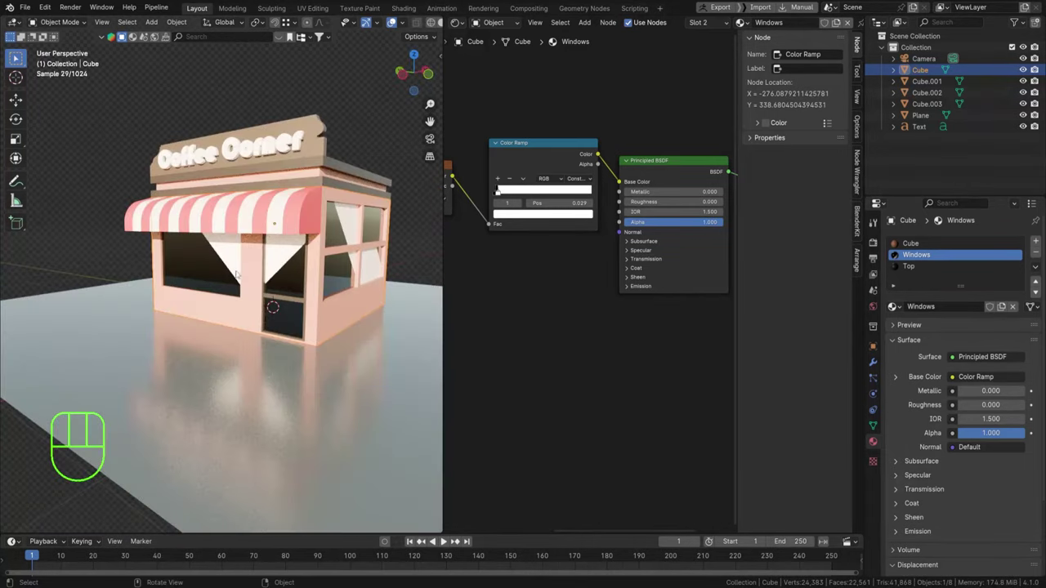
pyautogui.moveTo(295, 281); pyautogui.dragTo(335, 282)
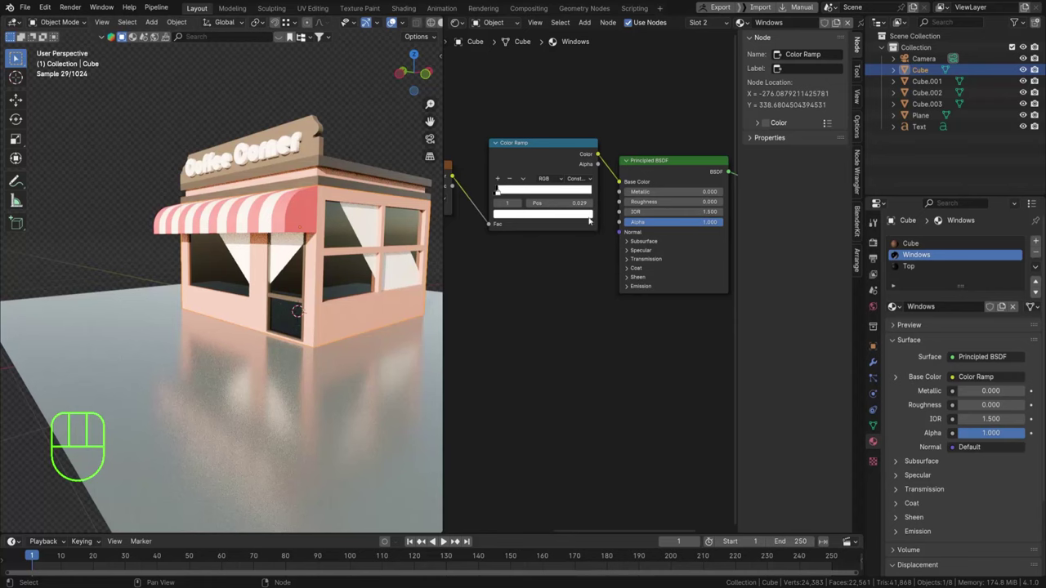
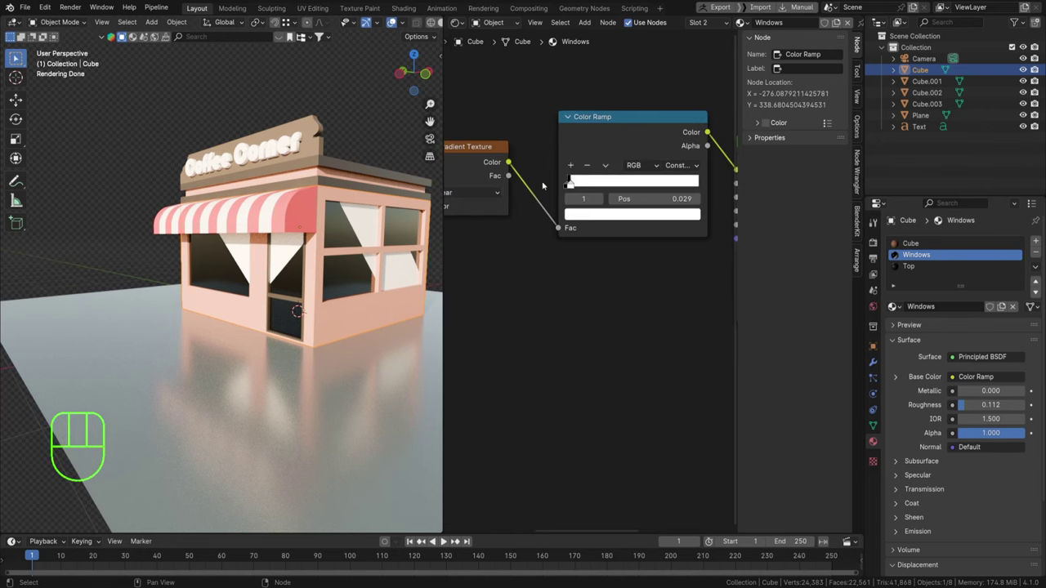
# Colour the first Color Ramp stop a dark saturated blue.
pyautogui.click(571, 186)
pyautogui.click(567, 187)
pyautogui.click(594, 217)
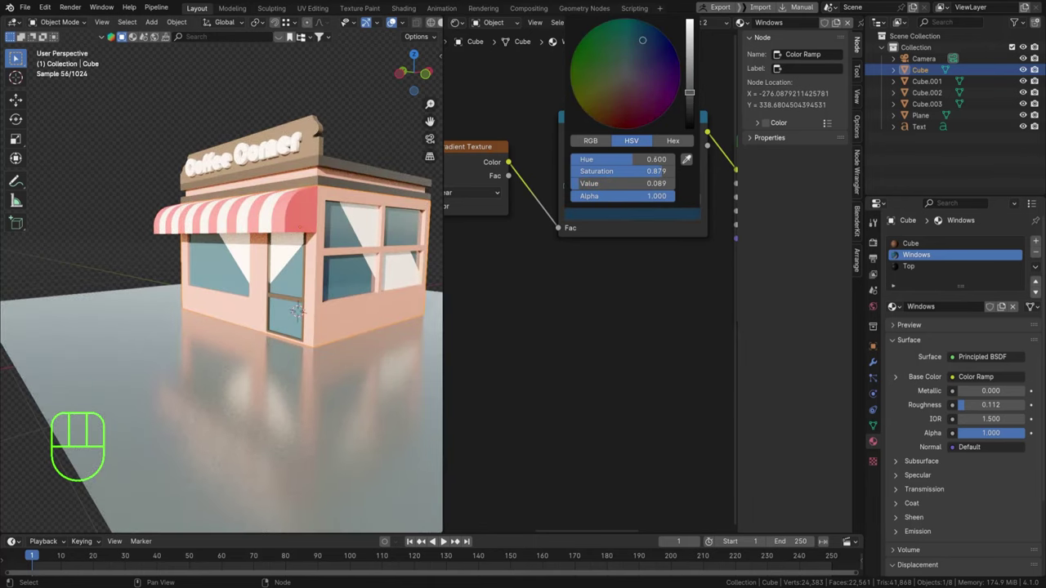
pyautogui.click(580, 186)
# Give the second ramp stop a matching deep blue and fine-tune it.
pyautogui.click(595, 214)
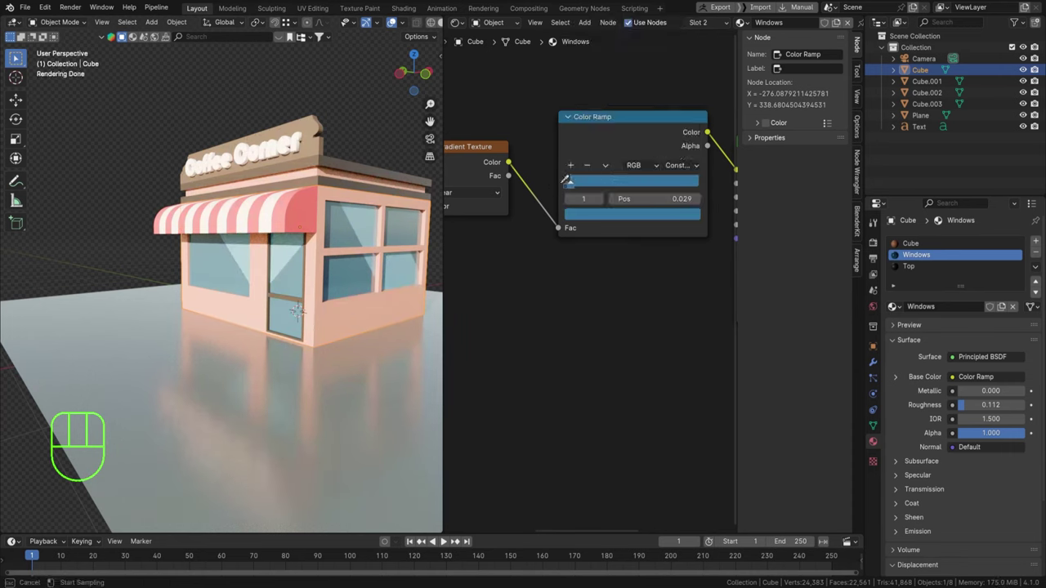
pyautogui.write('Eyedropper')
pyautogui.click(606, 220)
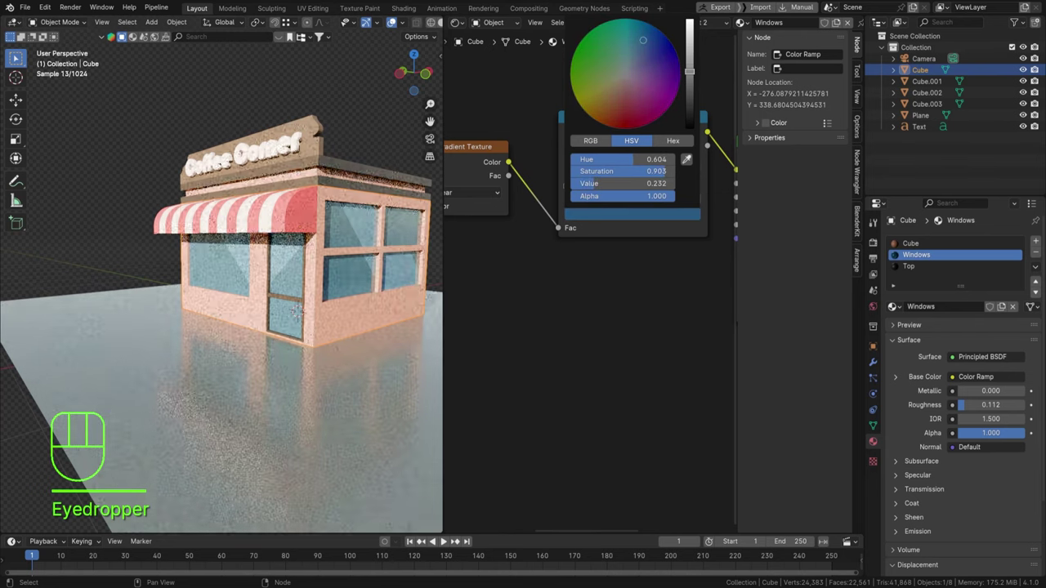
pyautogui.moveTo(248, 253); pyautogui.dragTo(318, 246)
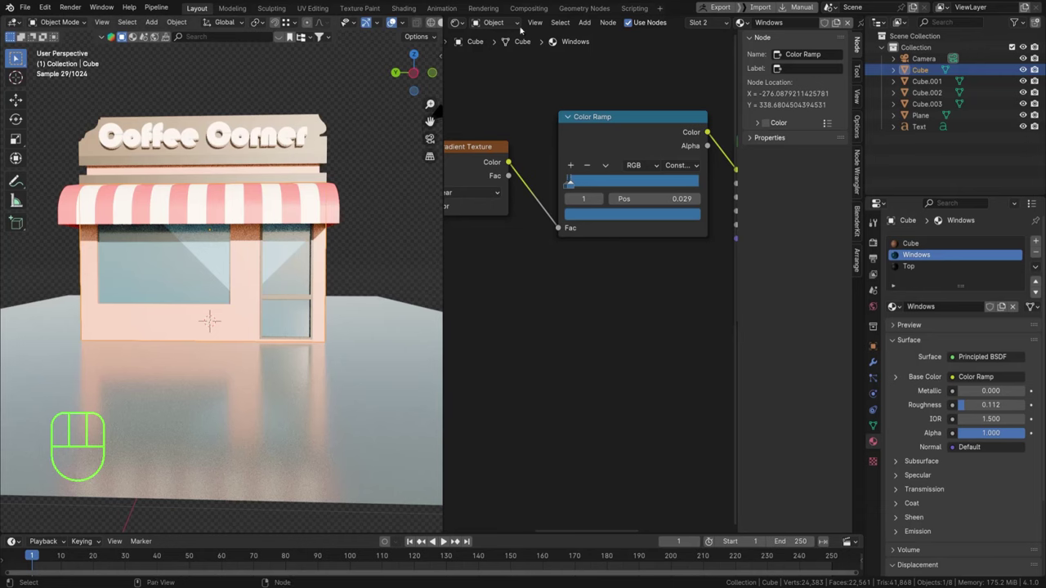
# Scale down the small and tall window UV islands and move them onto another gradient area.
pyautogui.moveTo(464, 23); pyautogui.dragTo(488, 73)
pyautogui.press('Tab')
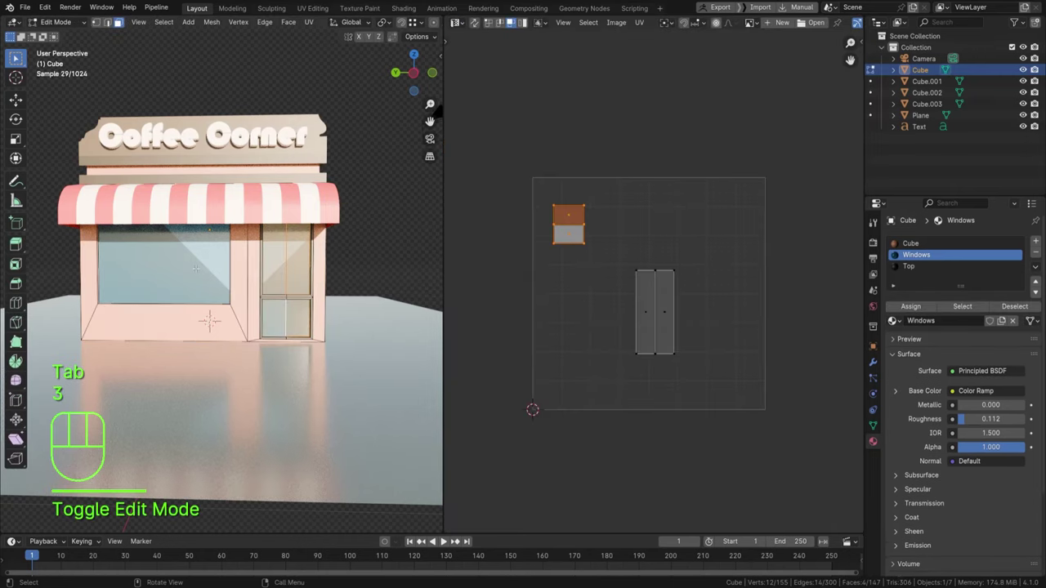
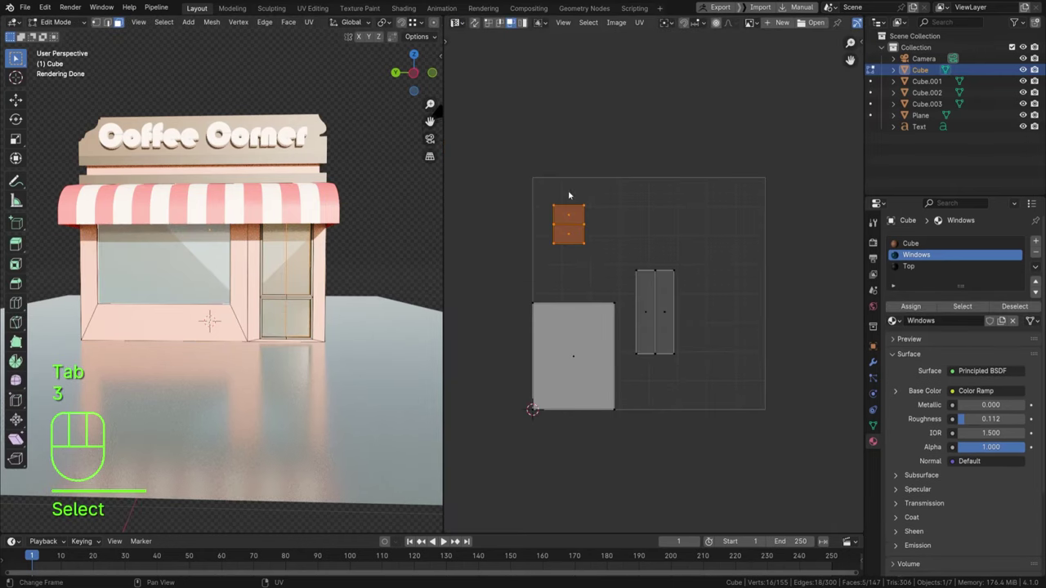
pyautogui.moveTo(541, 187); pyautogui.dragTo(608, 245)
pyautogui.moveTo(635, 259); pyautogui.dragTo(704, 374)
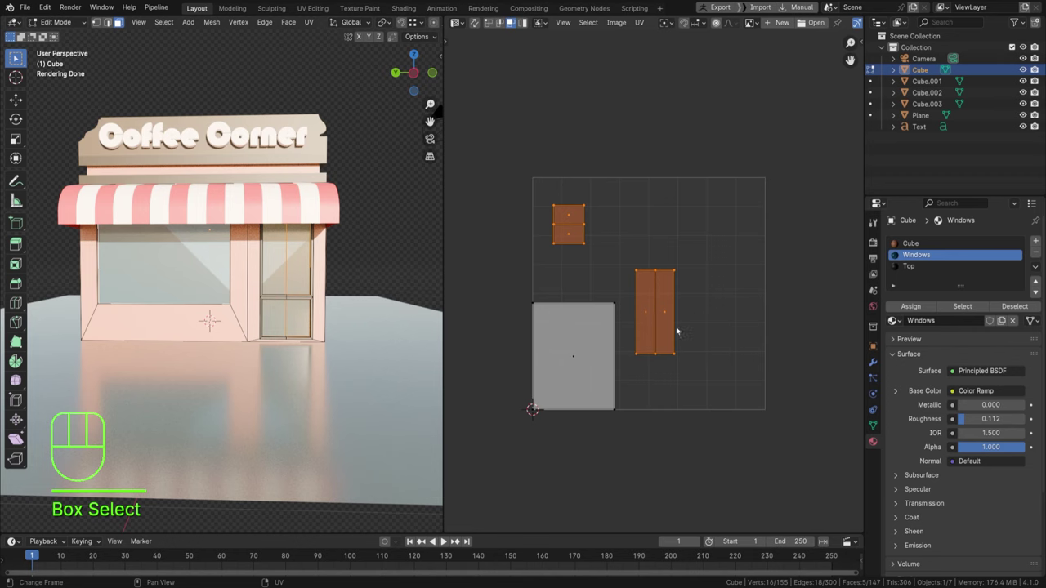
pyautogui.press('g')
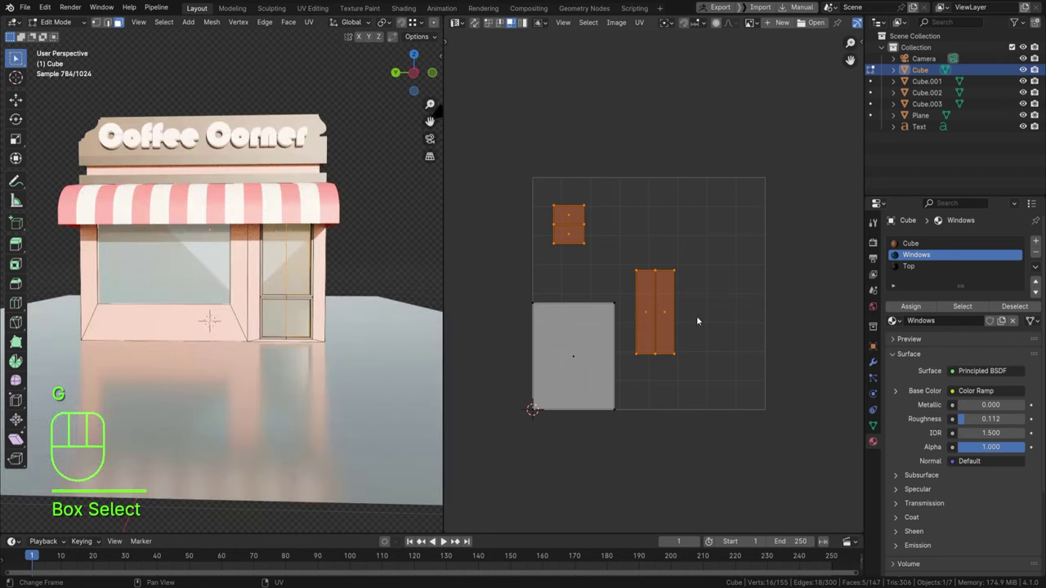
pyautogui.press('s')
pyautogui.press('Return')
pyautogui.press('g')
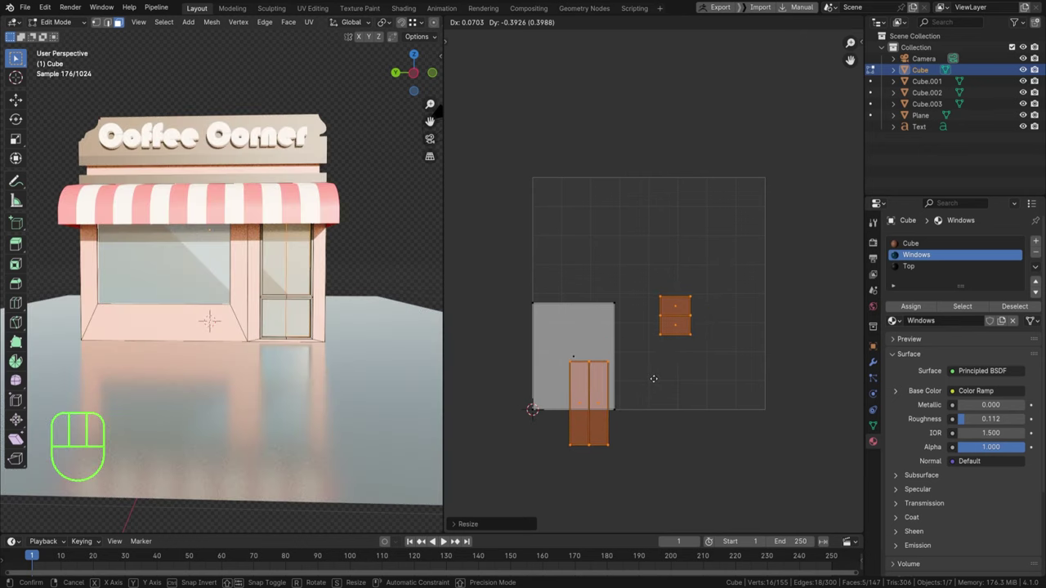
pyautogui.press('3')
# Scale and move the small window island separately to the left, then return to object mode.
pyautogui.press('l')
pyautogui.press('s')
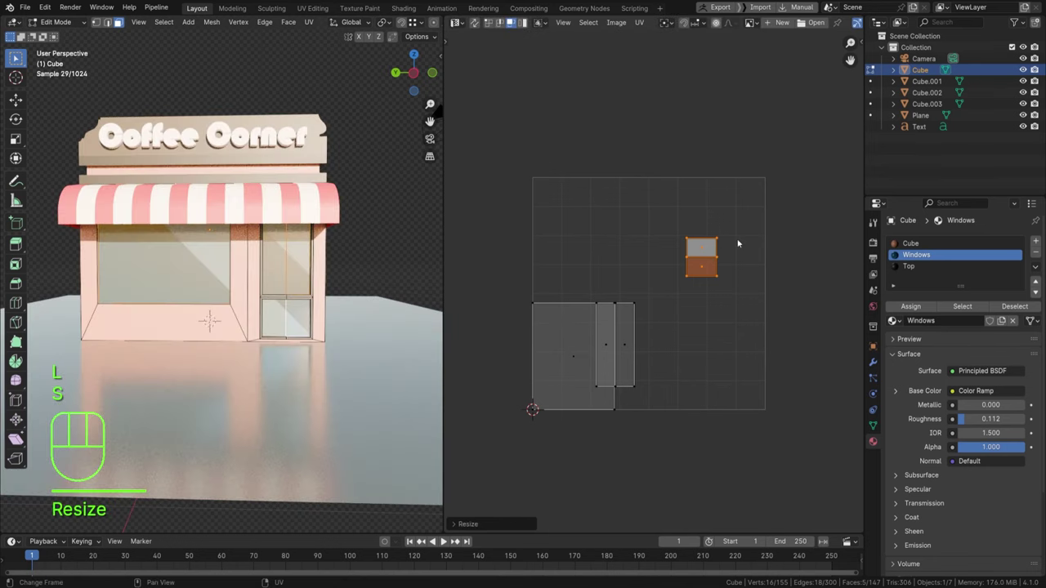
pyautogui.press('g')
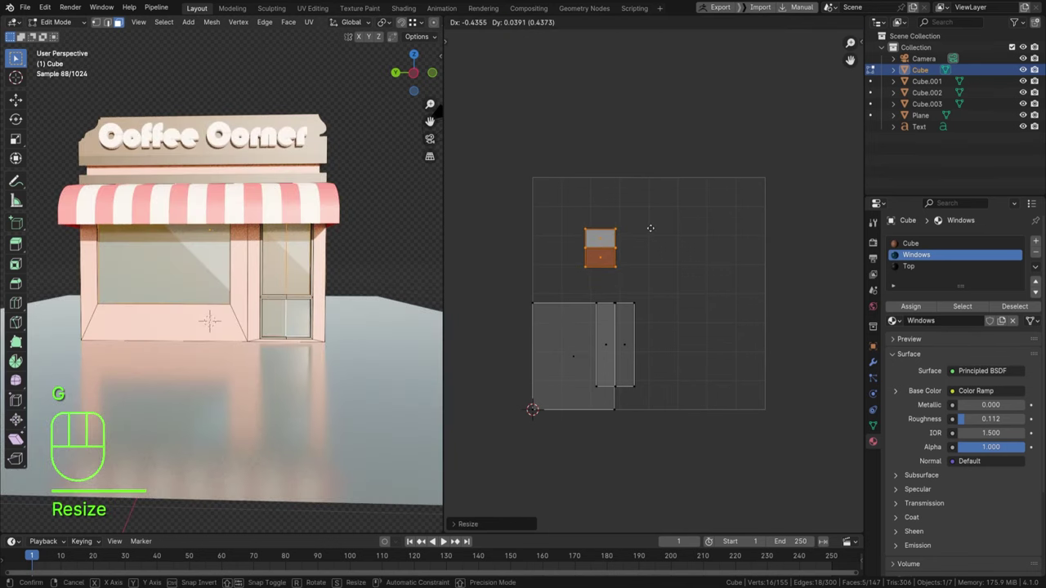
pyautogui.press('Tab')
pyautogui.moveTo(326, 286); pyautogui.dragTo(276, 290)
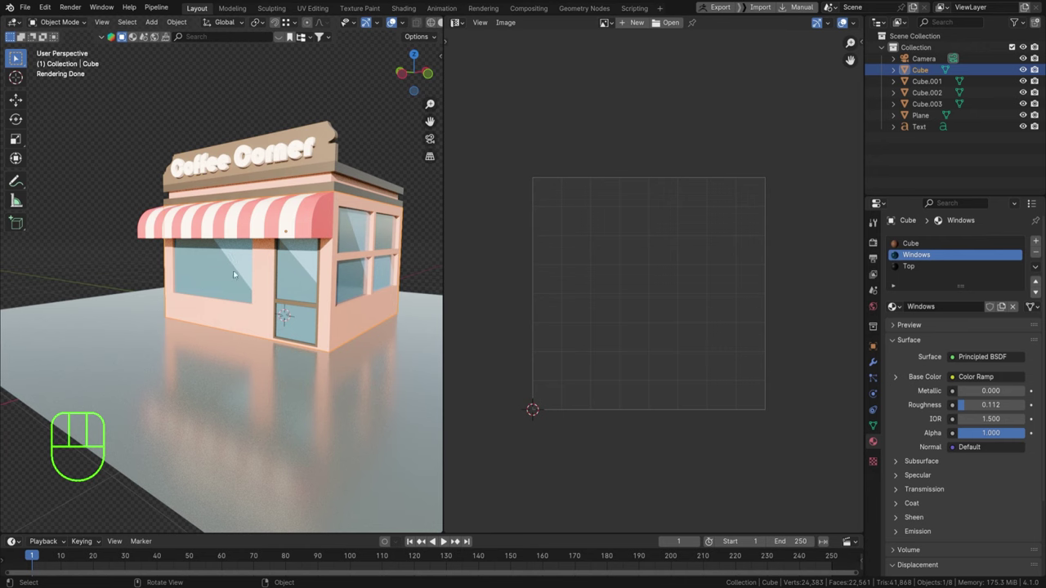
# Add a third stop to the Windows Color Ramp and slide it near the start.
pyautogui.moveTo(460, 22); pyautogui.dragTo(486, 124)
pyautogui.click(260, 289)
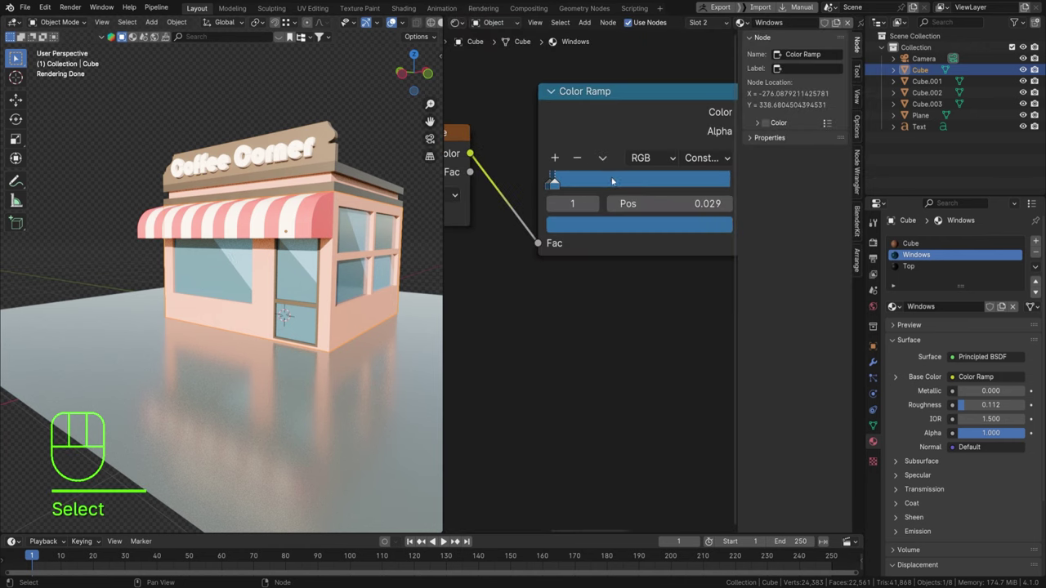
pyautogui.middleClick(520, 171)
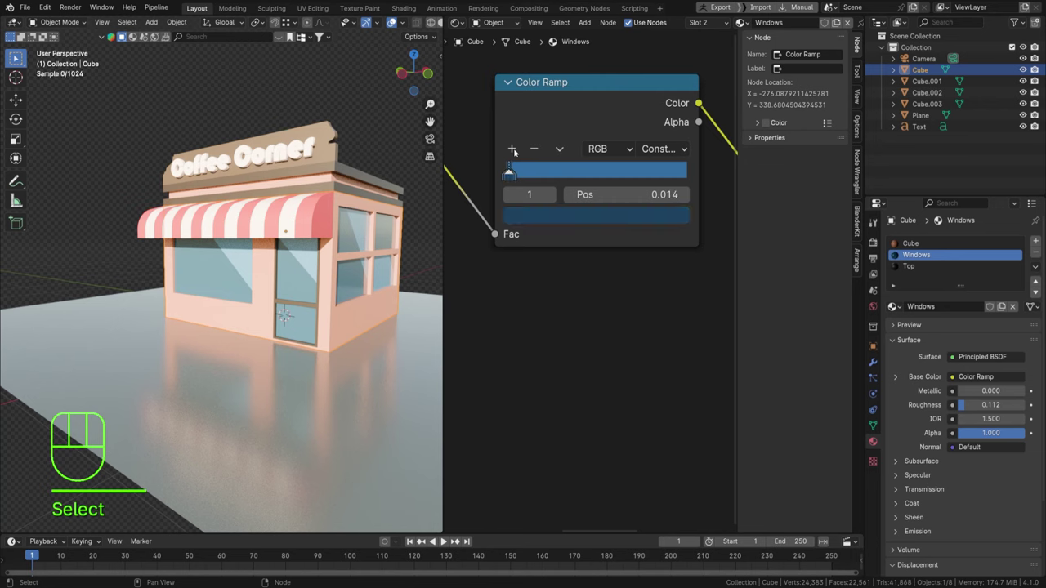
pyautogui.click(504, 167)
pyautogui.click(503, 169)
pyautogui.moveTo(502, 169); pyautogui.dragTo(521, 169)
# Give the new stop a lighter blue and adjust stop positions to shape the glass streaks.
pyautogui.click(512, 131)
pyautogui.click(534, 243)
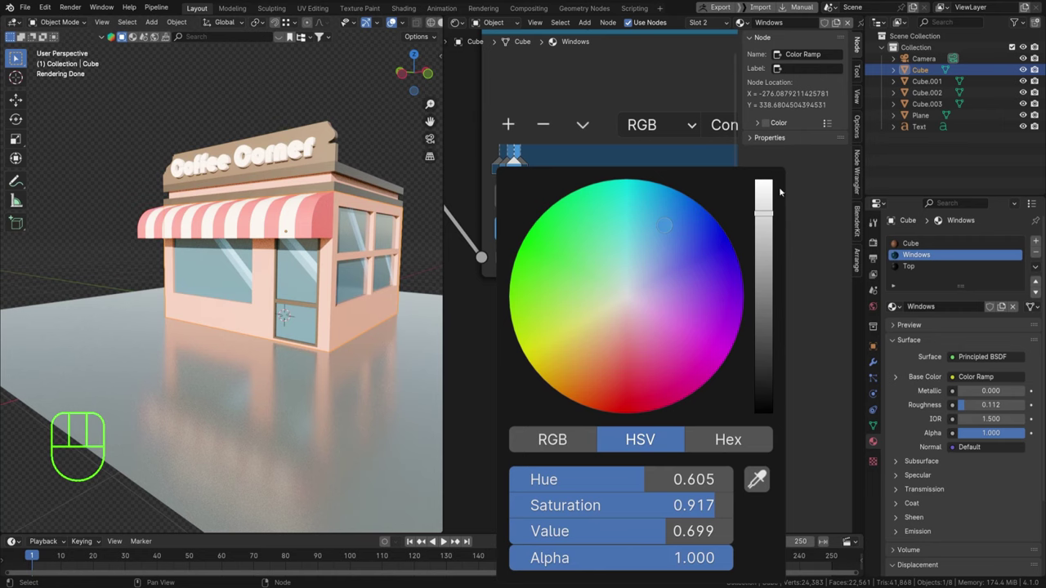
pyautogui.click(535, 167)
pyautogui.moveTo(540, 179); pyautogui.dragTo(554, 184)
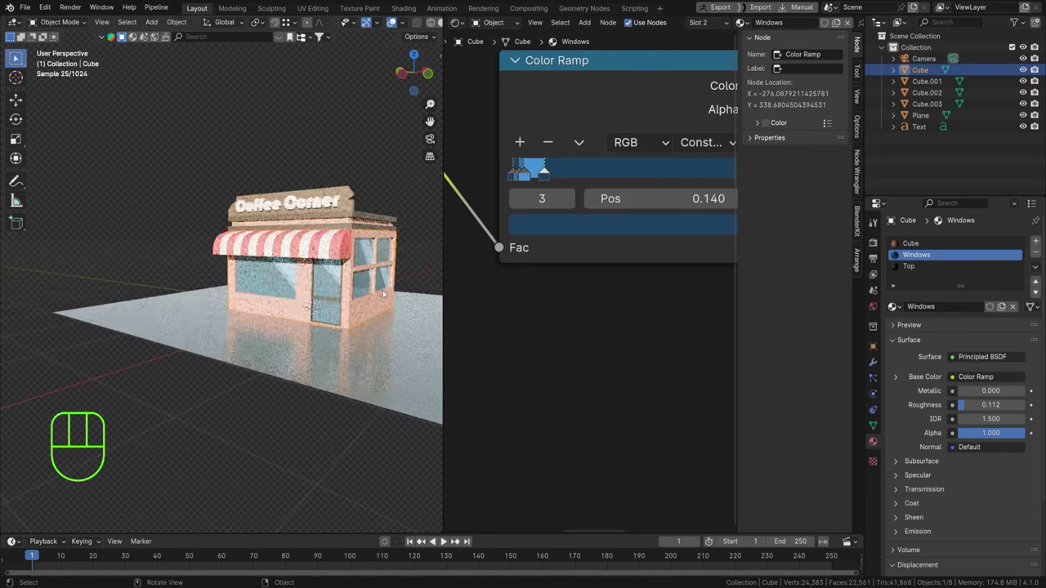
pyautogui.moveTo(348, 275); pyautogui.dragTo(261, 262)
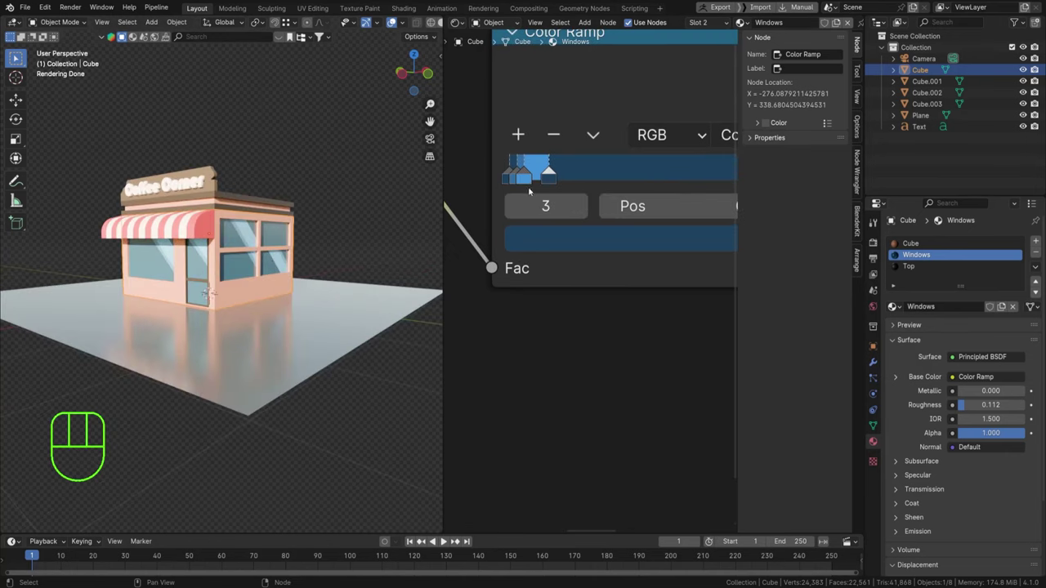
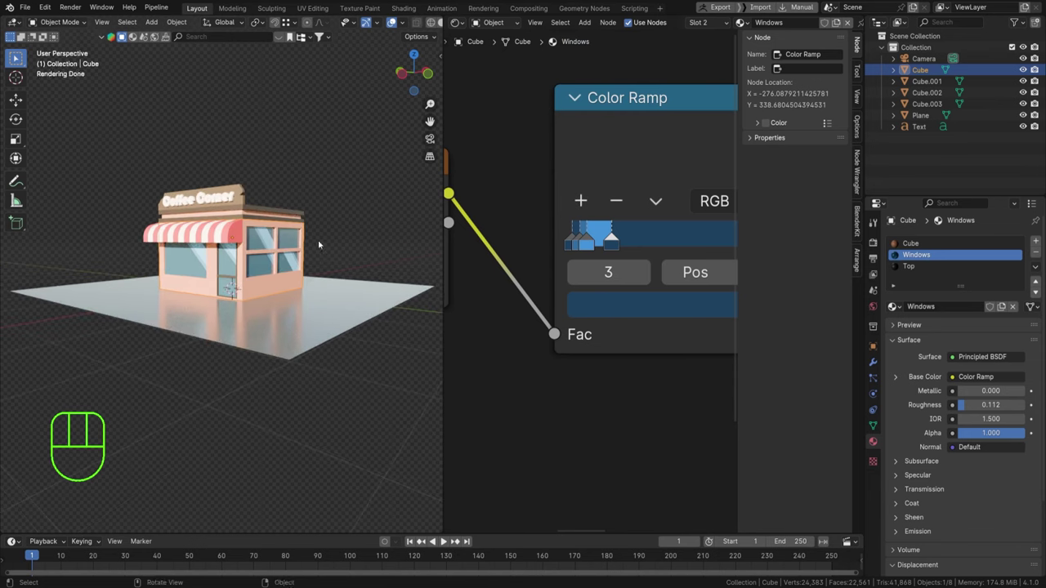
pyautogui.moveTo(228, 222); pyautogui.dragTo(257, 244)
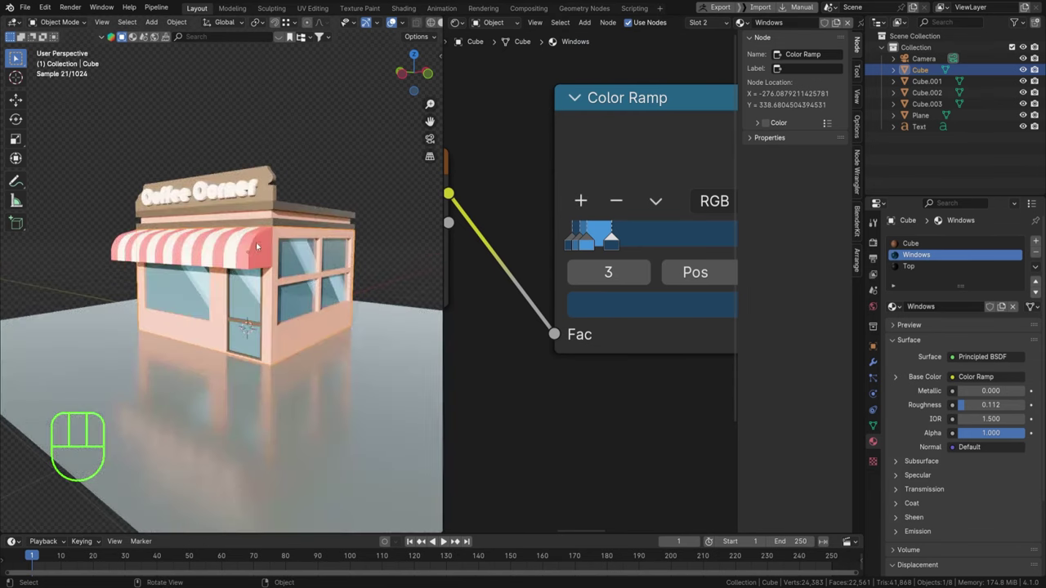
pyautogui.click(879, 309)
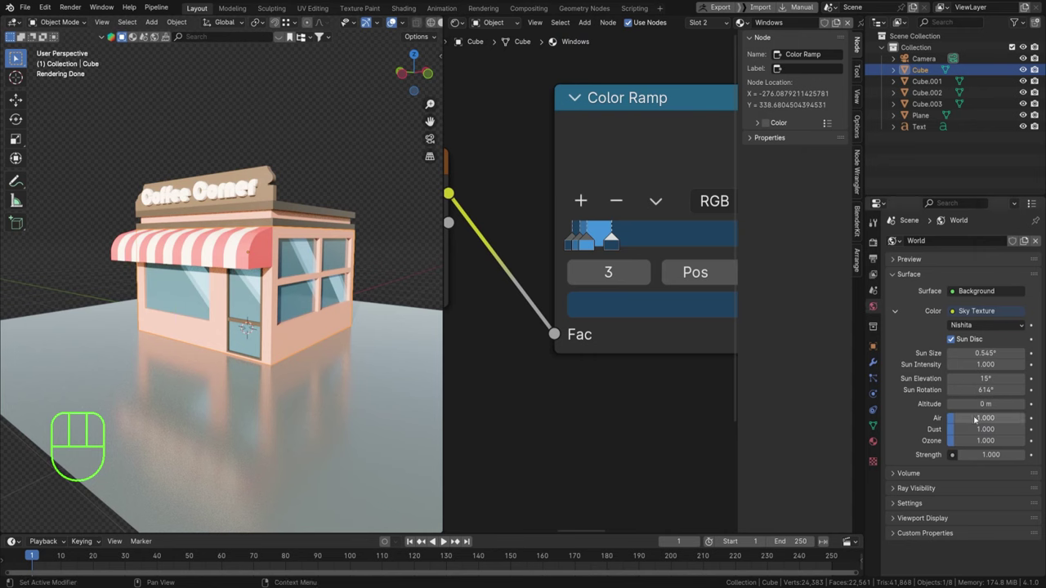
pyautogui.moveTo(144, 217); pyautogui.dragTo(251, 190)
pyautogui.click(240, 221)
pyautogui.click(246, 236)
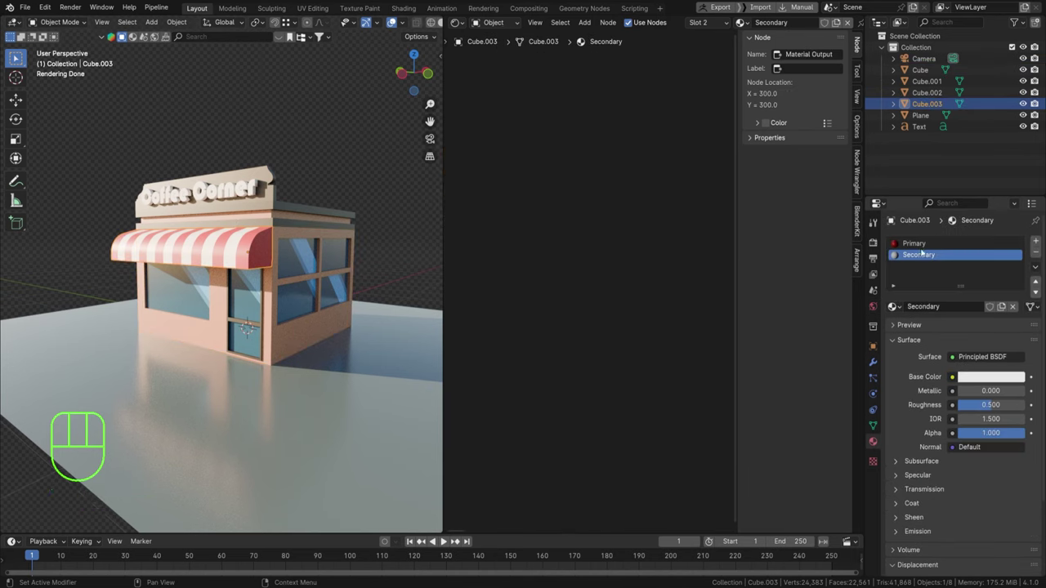
pyautogui.click(918, 245)
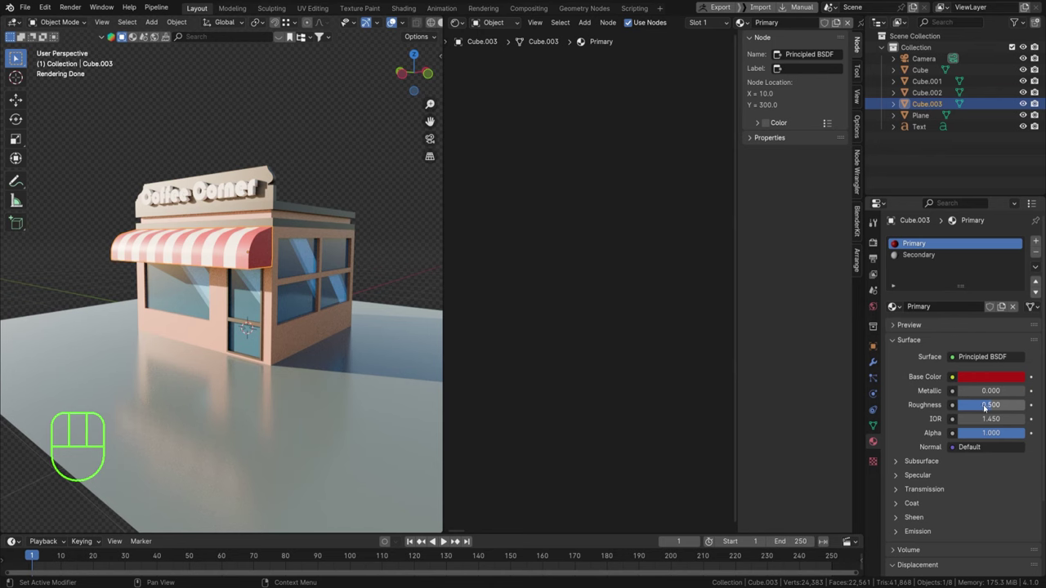
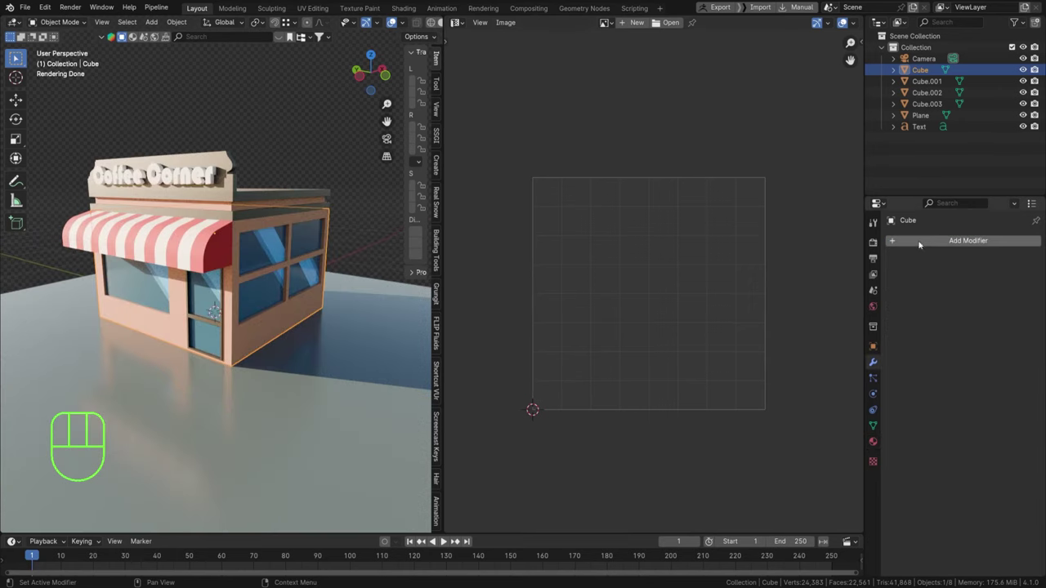
# Add a Bevel modifier to the shop body with 3 segments and arc-shaped outer miters.
pyautogui.moveTo(923, 243); pyautogui.dragTo(923, 244)
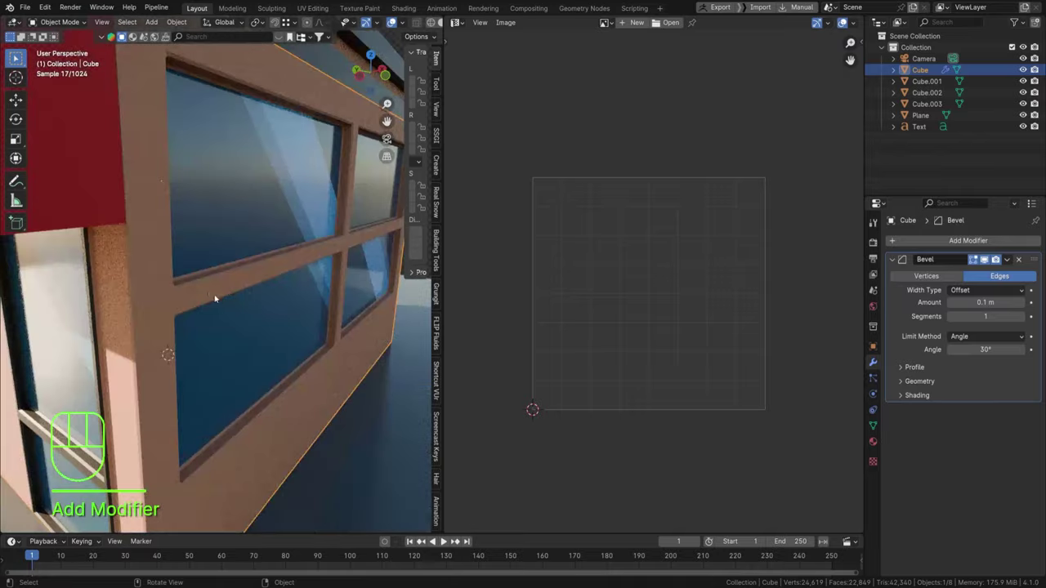
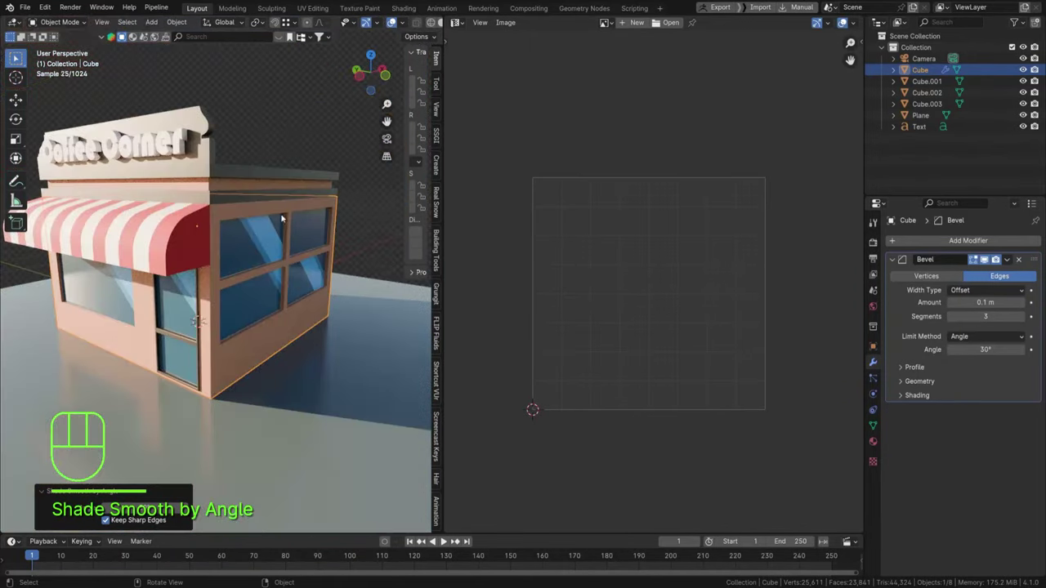
pyautogui.click(325, 108)
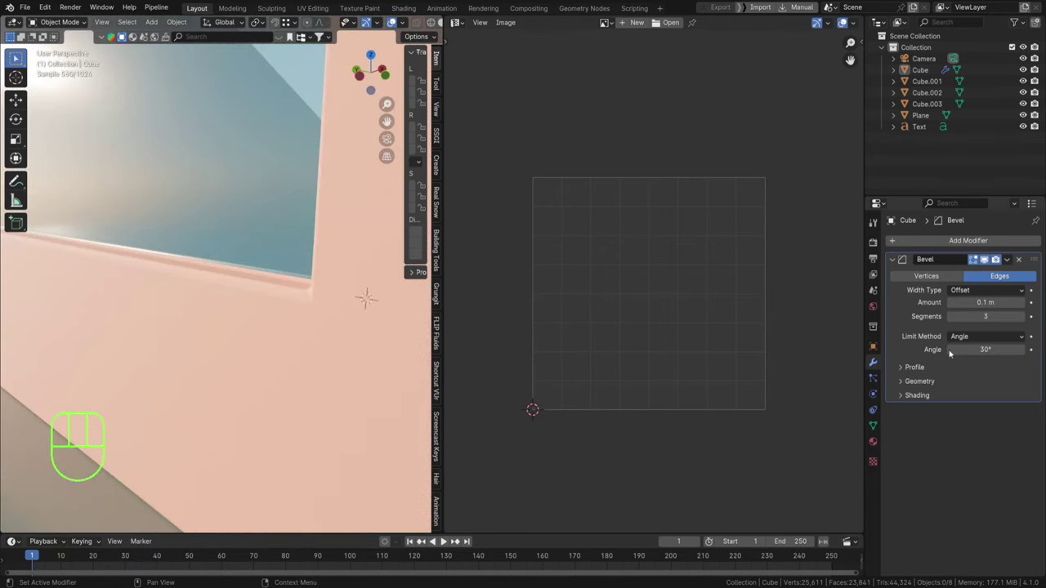
pyautogui.click(917, 385)
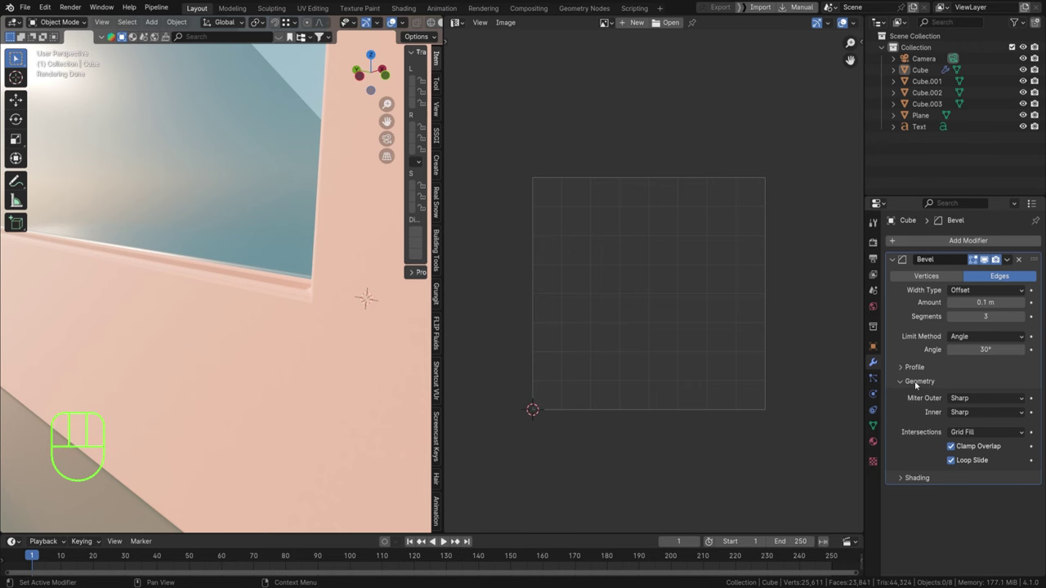
pyautogui.moveTo(964, 419); pyautogui.dragTo(966, 438)
pyautogui.press('ctrl+z')
pyautogui.click(925, 386)
pyautogui.moveTo(984, 402); pyautogui.dragTo(975, 437)
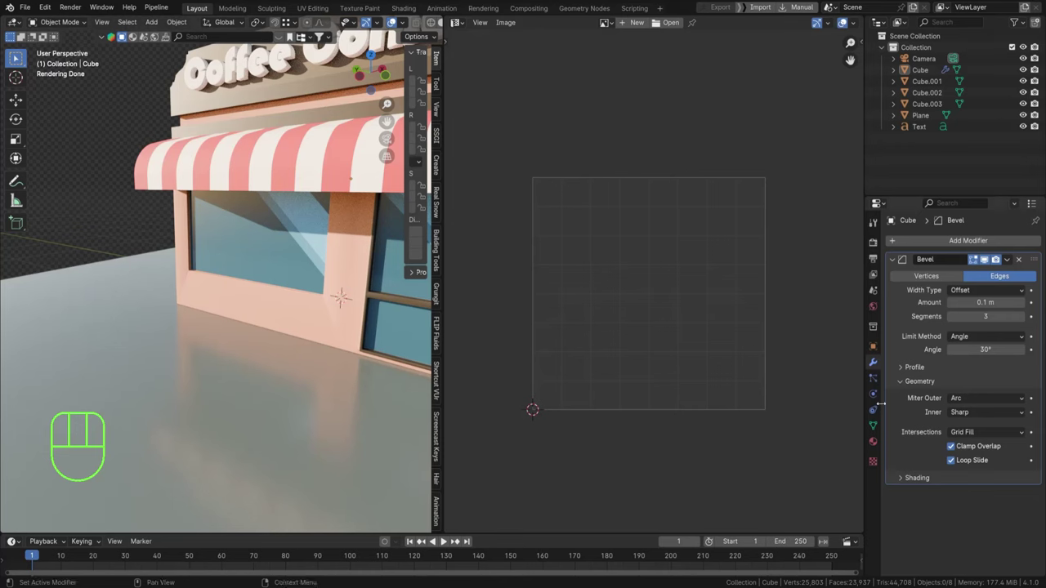
# Enable Harden Normals in the bevel's shading options, then select Cube.001.
pyautogui.click(913, 476)
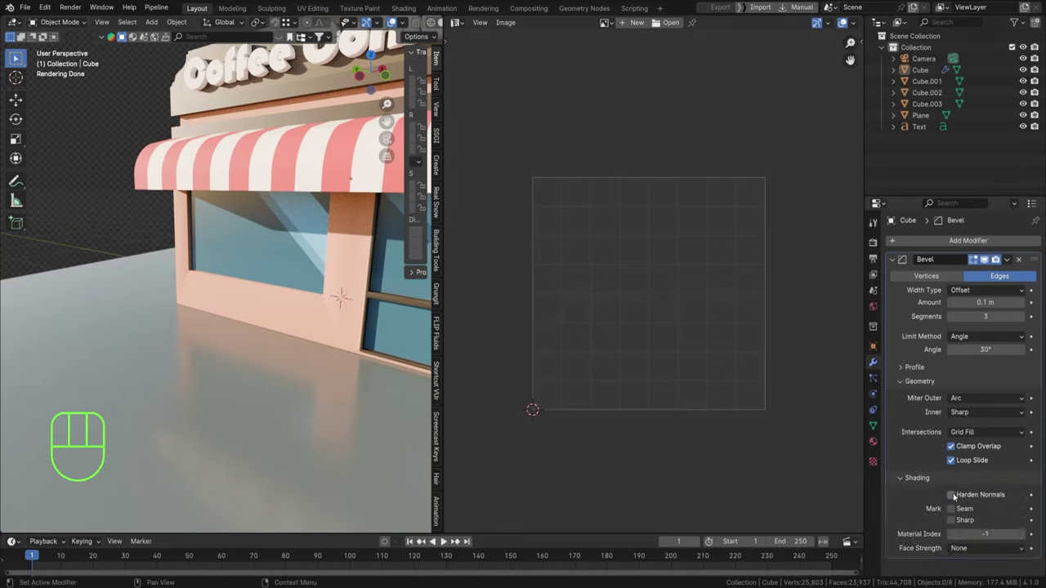
pyautogui.click(957, 495)
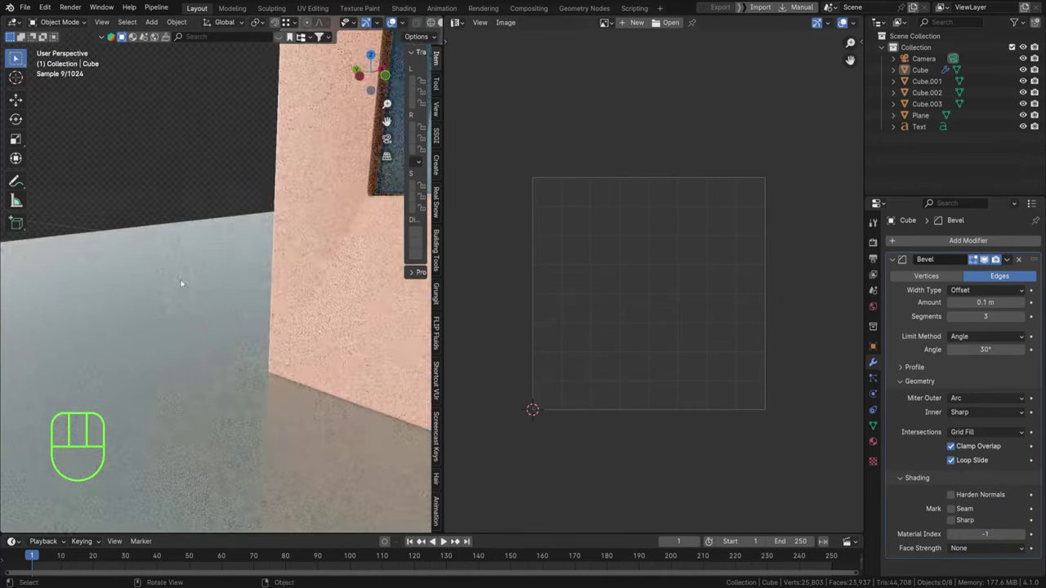
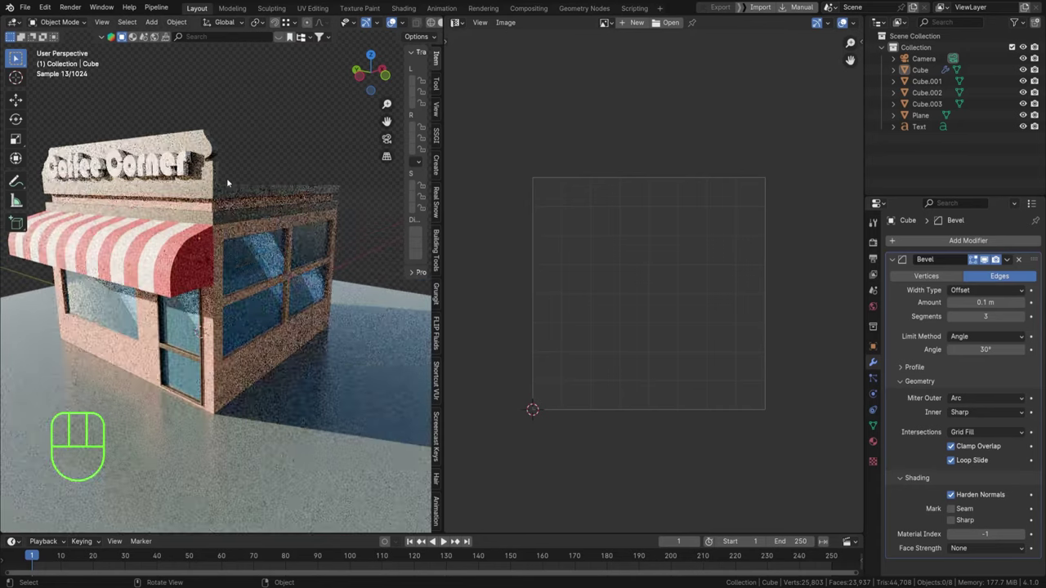
pyautogui.click(222, 189)
pyautogui.middleClick(219, 202)
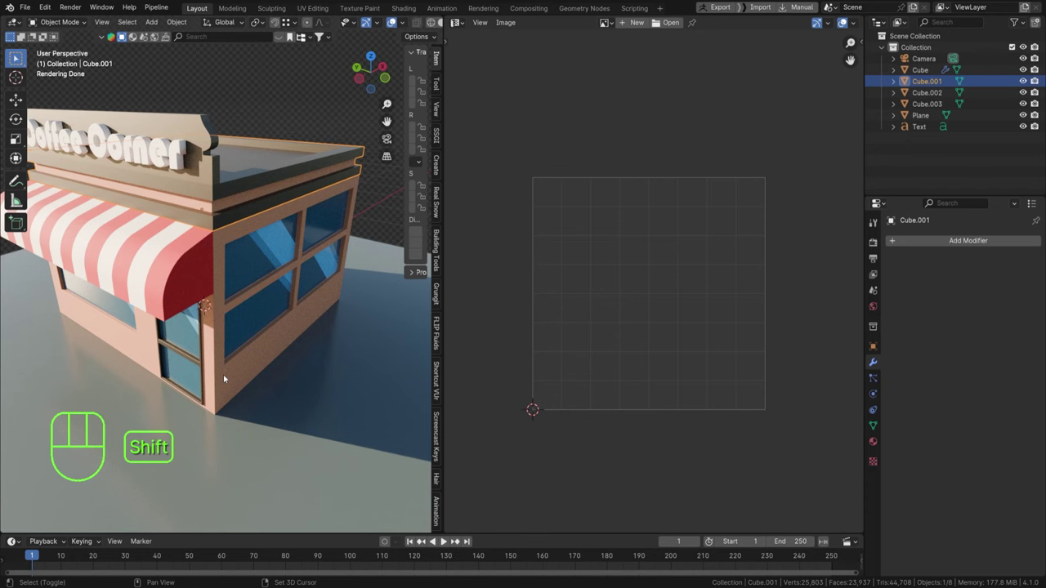
# Set the roof piece's bevel amount to 0.01 m.
pyautogui.press('ctrl+l')
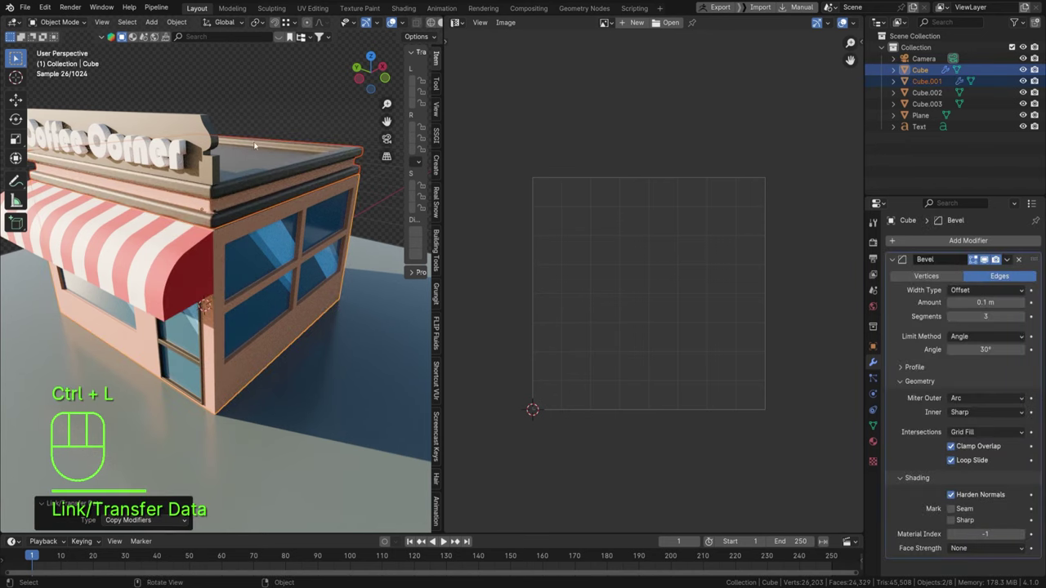
pyautogui.click(283, 116)
pyautogui.click(289, 172)
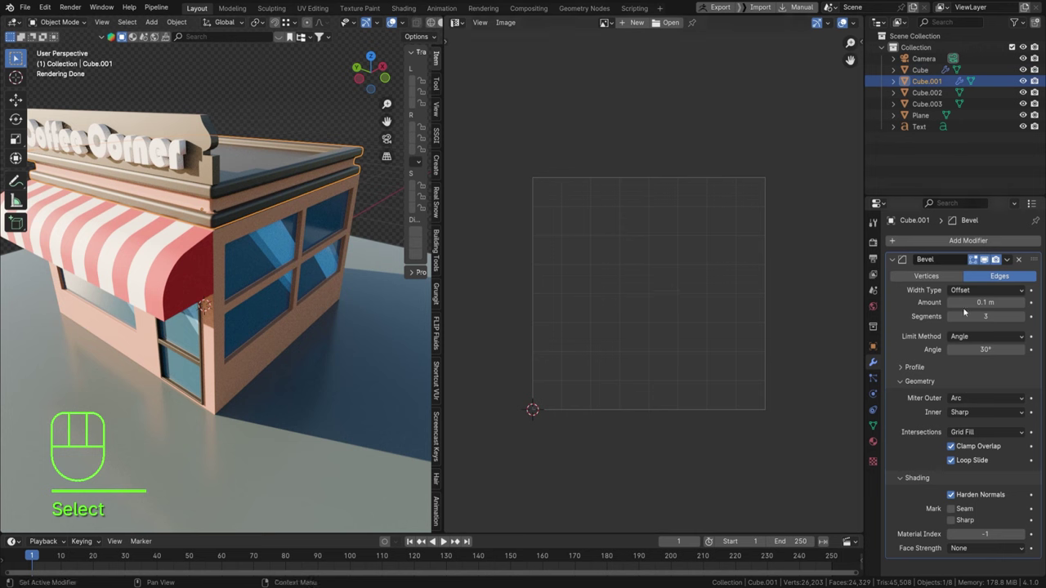
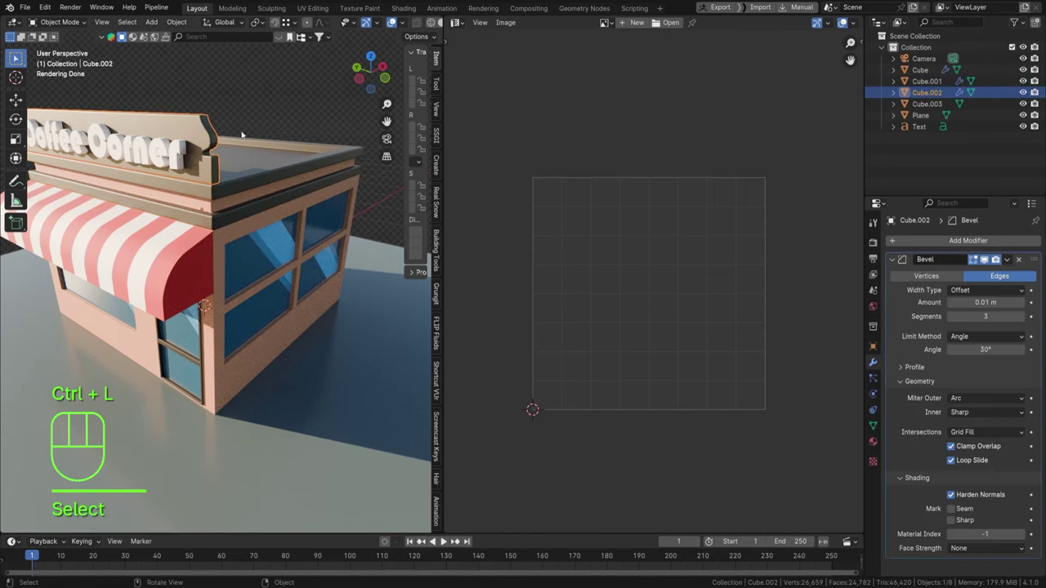
pyautogui.rightClick(242, 134)
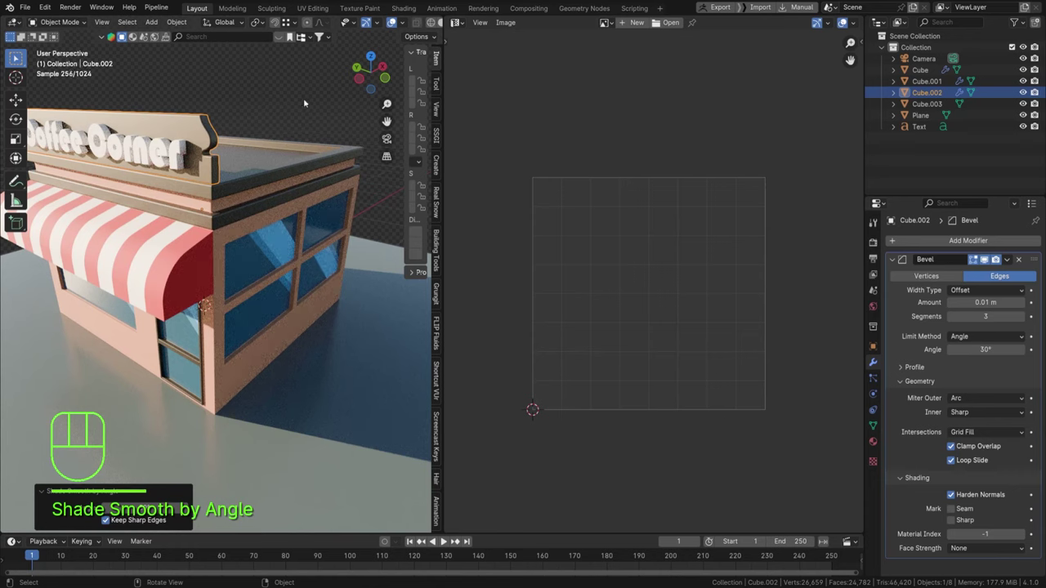
# Copy the roof's modifiers onto the striped awning via Ctrl+L Copy Modifiers.
pyautogui.click(308, 101)
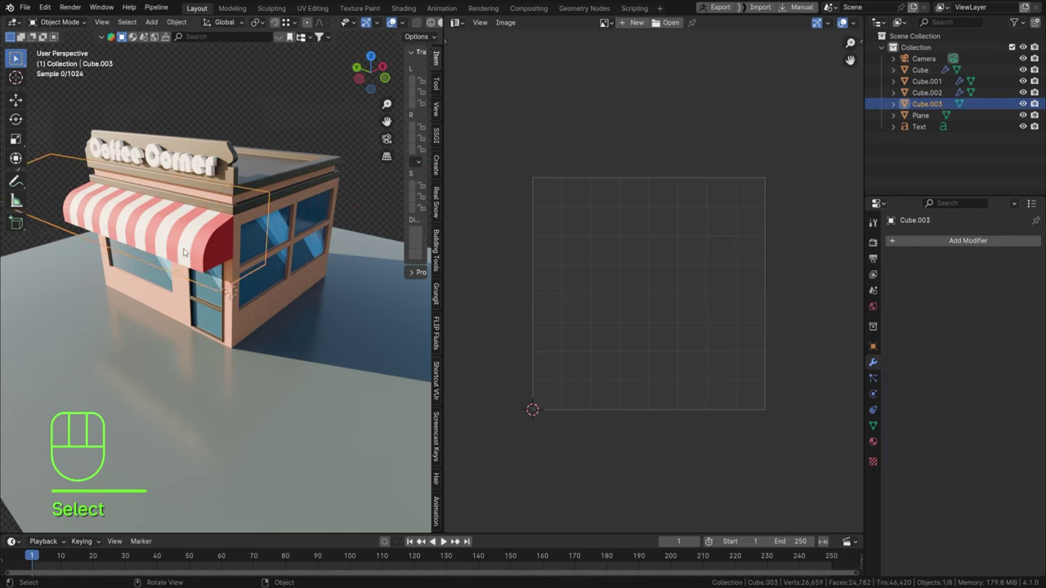
pyautogui.middleClick(182, 246)
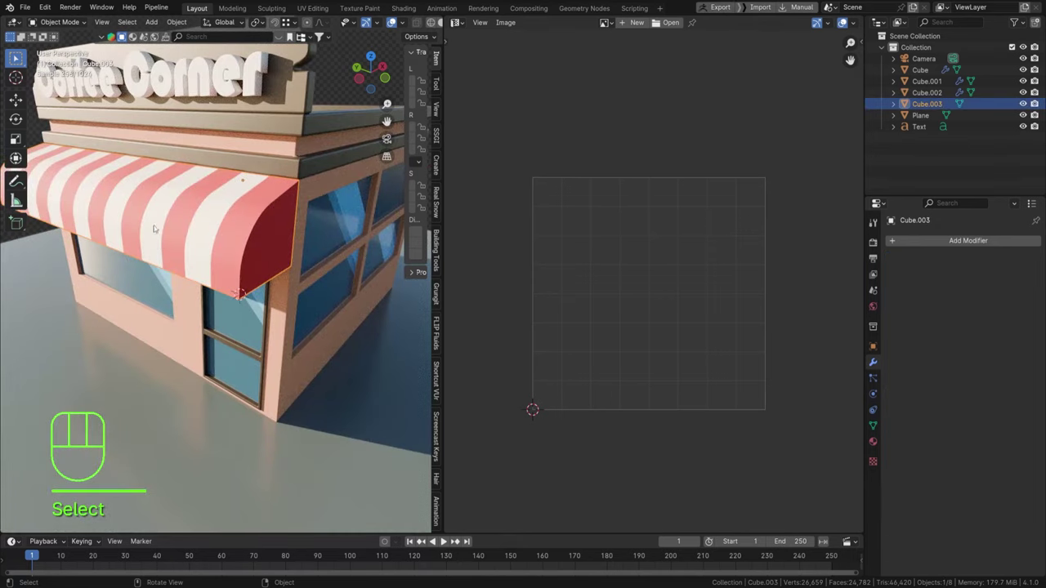
pyautogui.click(972, 244)
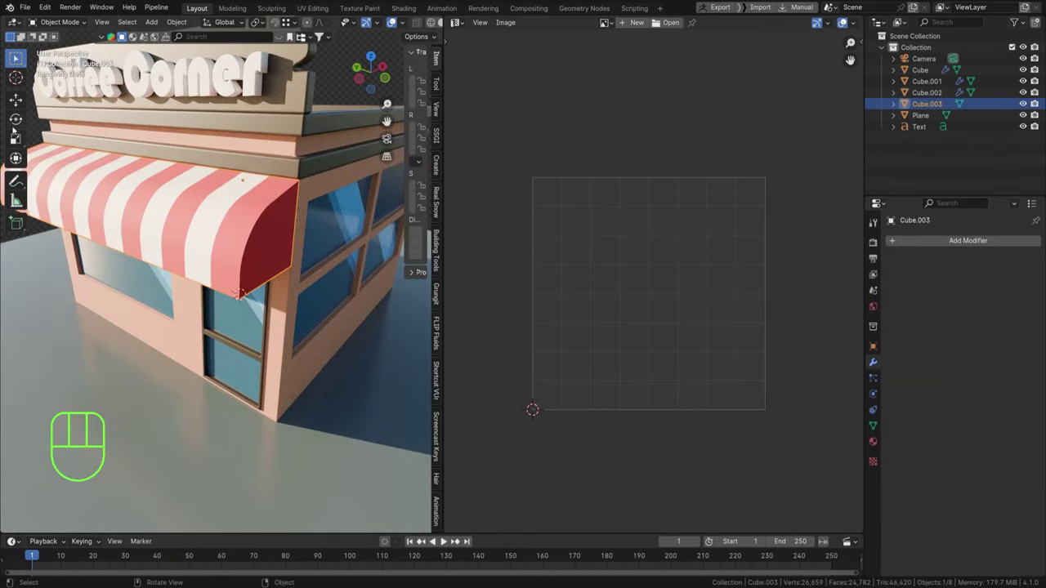
pyautogui.press('ctrl+l')
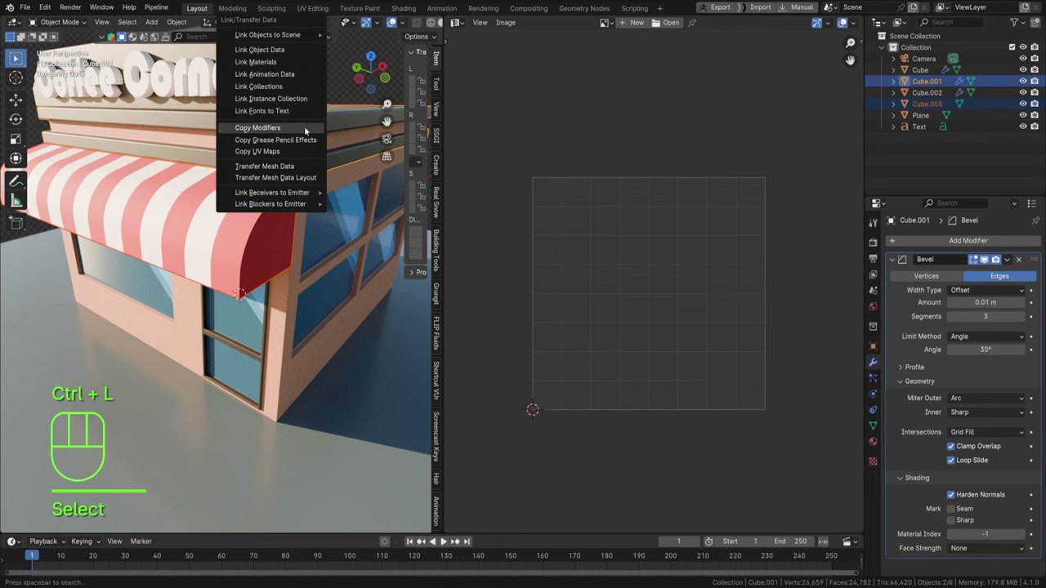
pyautogui.moveTo(255, 232); pyautogui.dragTo(258, 230)
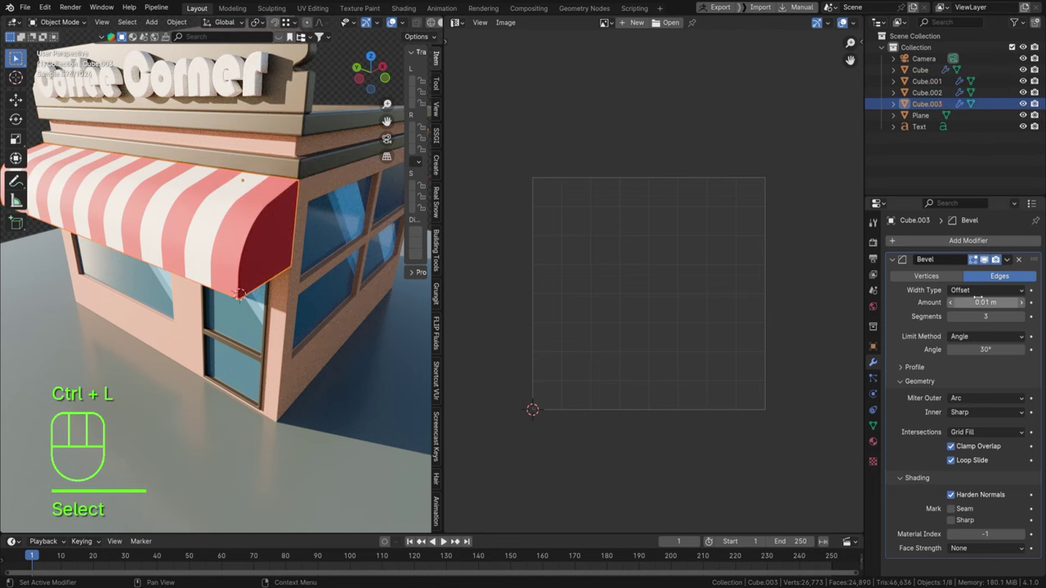
# Set the awning's bevel amount to 0.021 m and inspect it from a low angle.
pyautogui.click(995, 257)
pyautogui.click(994, 256)
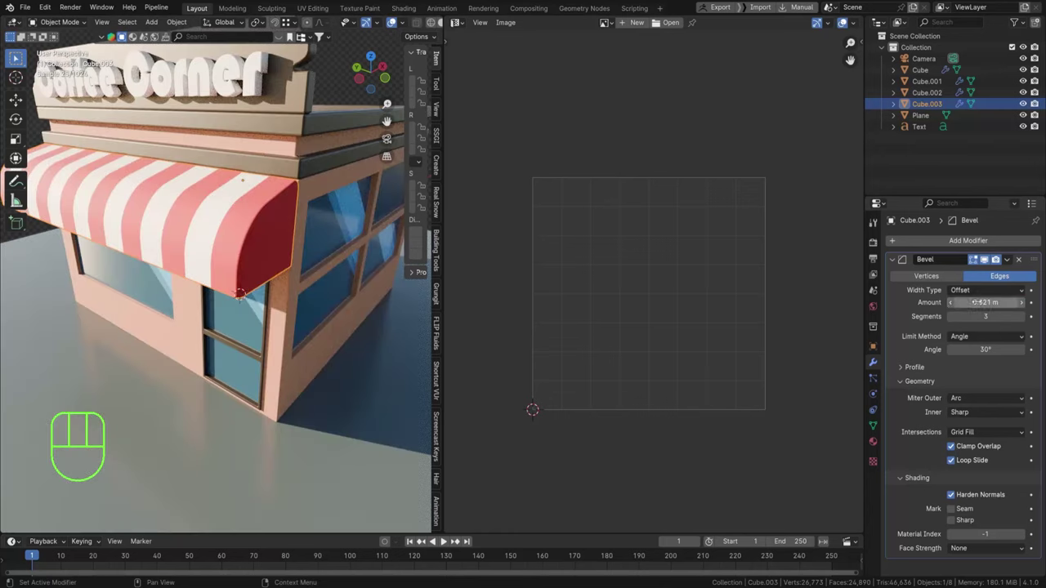
pyautogui.click(327, 106)
pyautogui.moveTo(300, 233); pyautogui.dragTo(276, 192)
pyautogui.moveTo(290, 264); pyautogui.dragTo(226, 141)
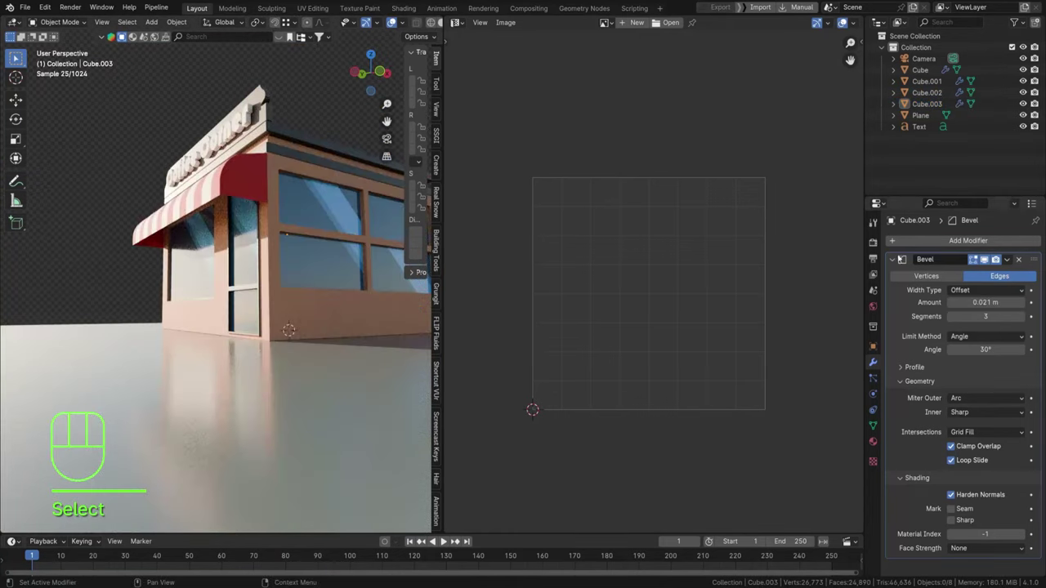
# Add a thin Solidify modifier to the awning.
pyautogui.click(893, 261)
pyautogui.doubleClick(929, 248)
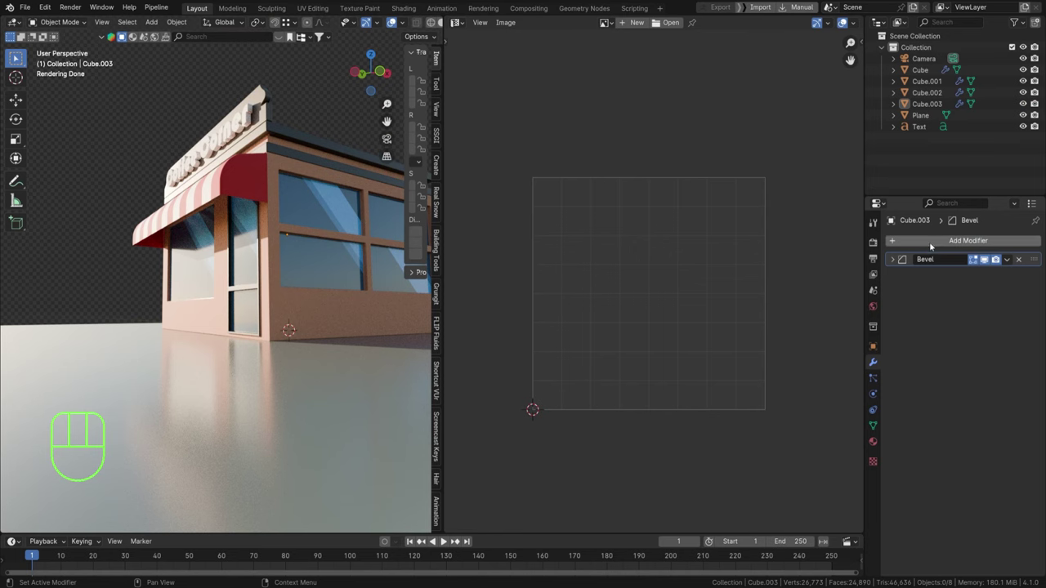
pyautogui.moveTo(934, 243); pyautogui.dragTo(934, 243)
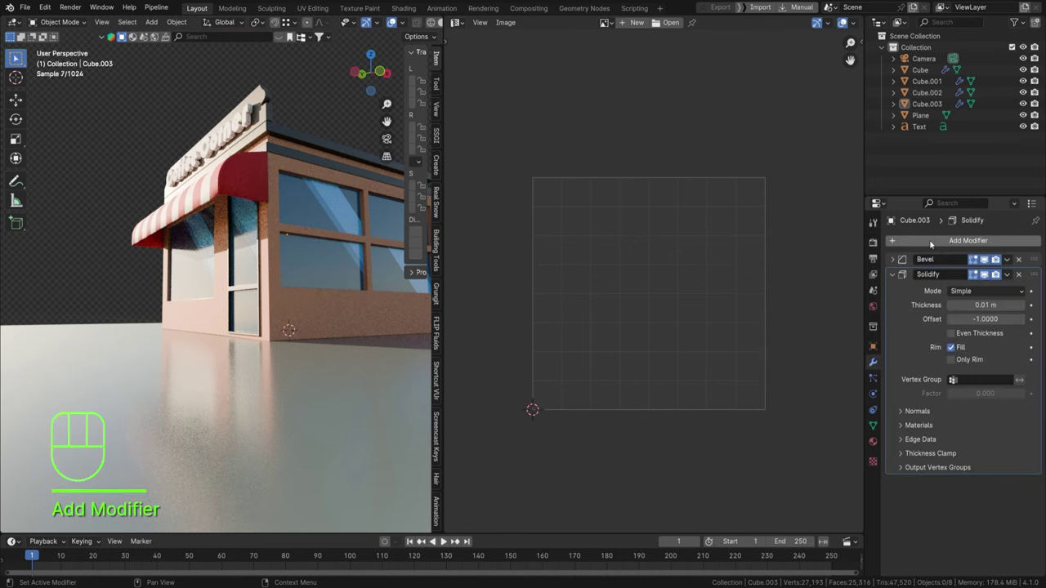
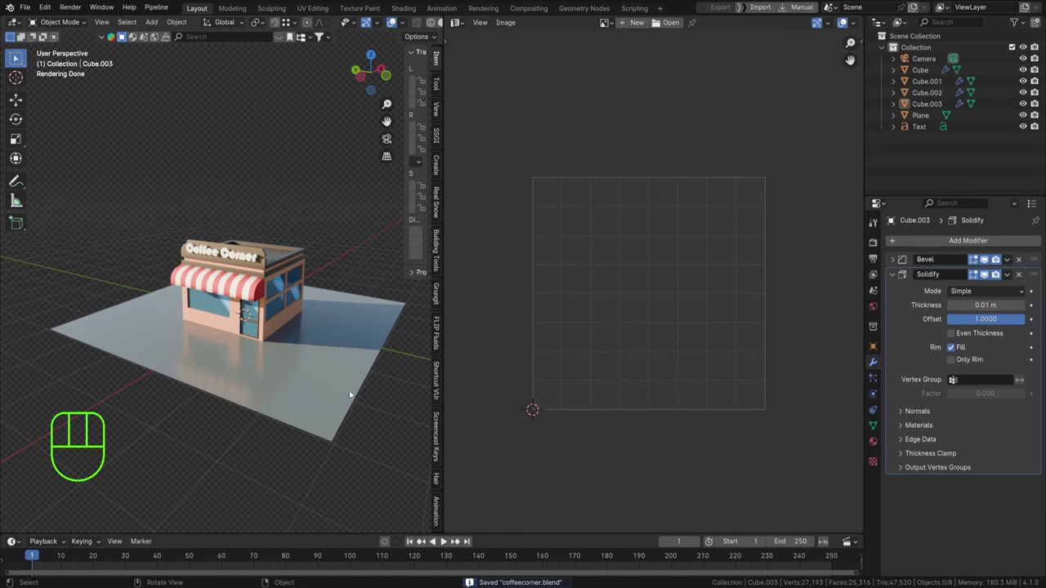
# Give the ground plane's material roughness 0.312 and a light teal base colour.
pyautogui.click(325, 391)
pyautogui.middleClick(353, 402)
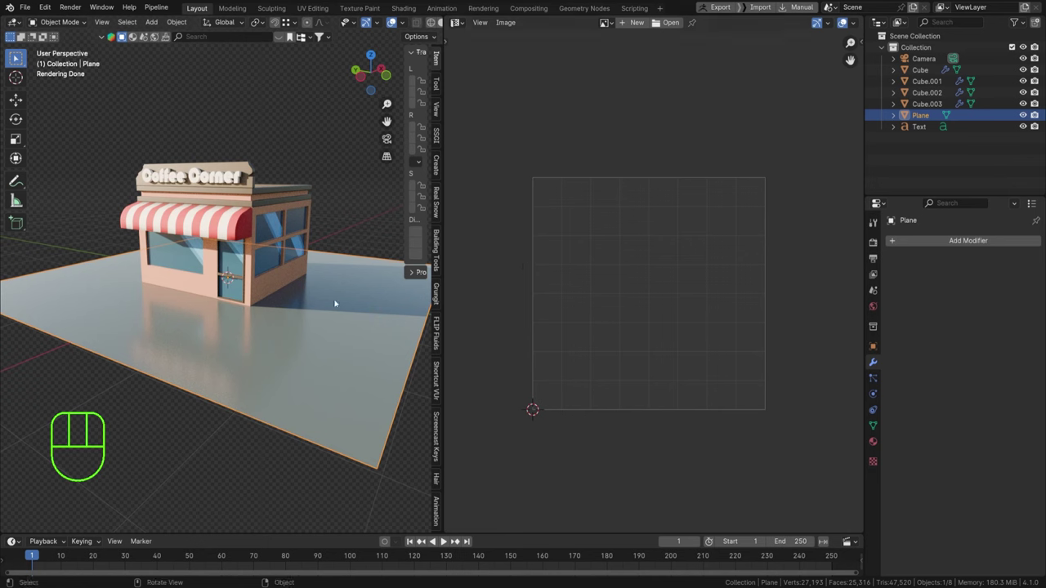
pyautogui.click(236, 177)
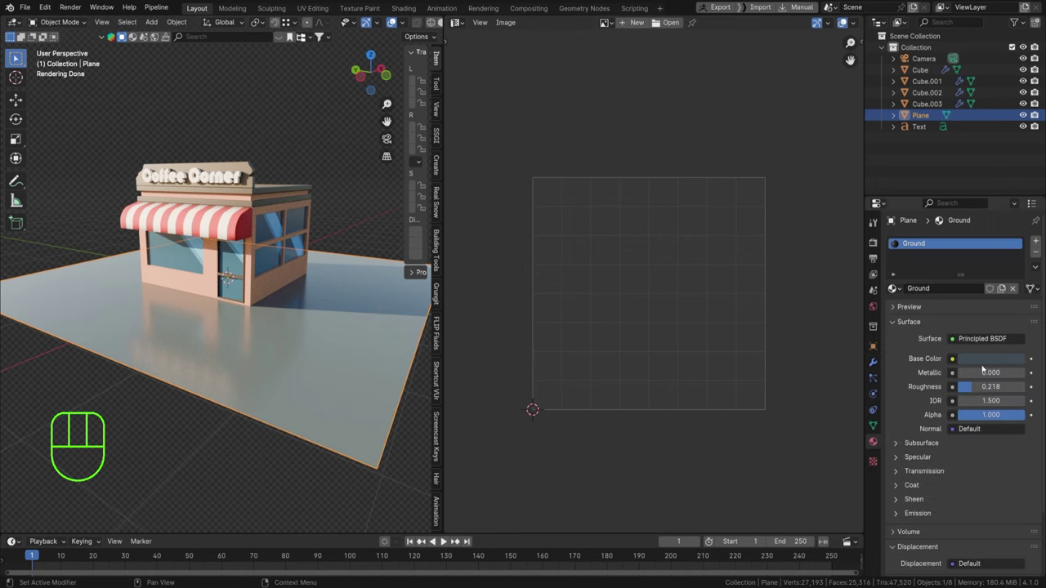
pyautogui.click(236, 176)
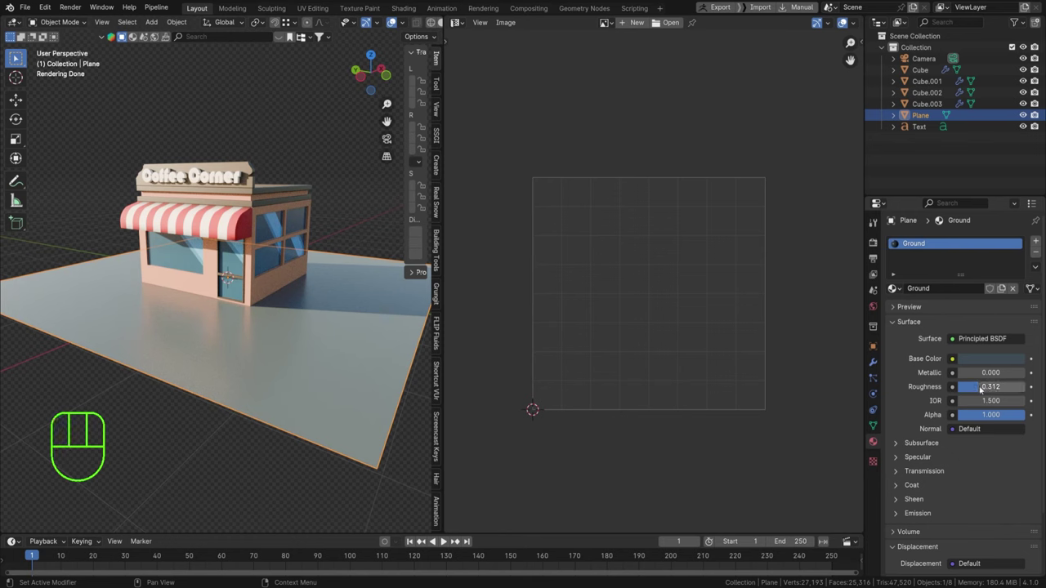
pyautogui.click(236, 177)
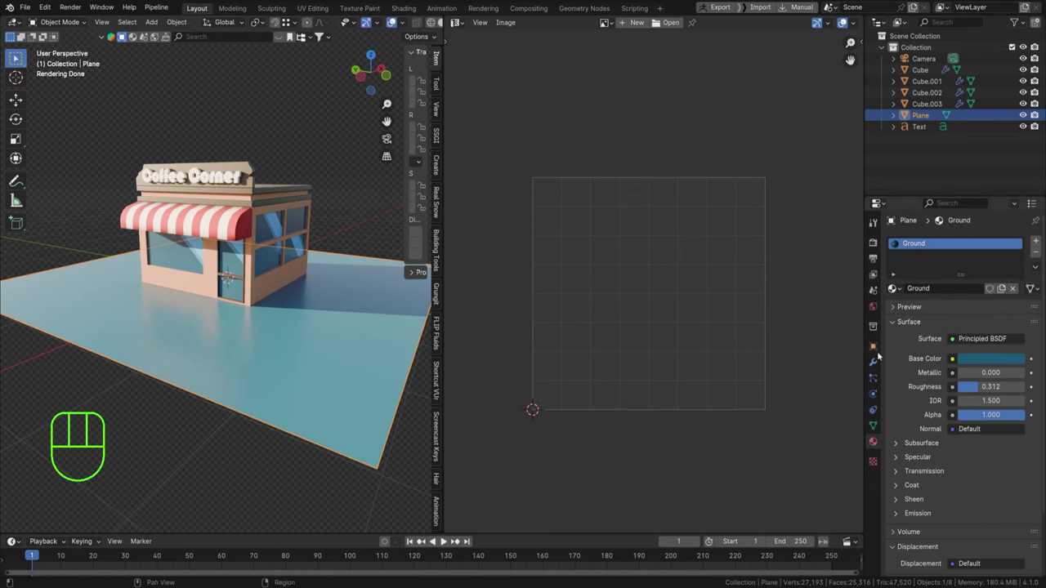
pyautogui.click(882, 362)
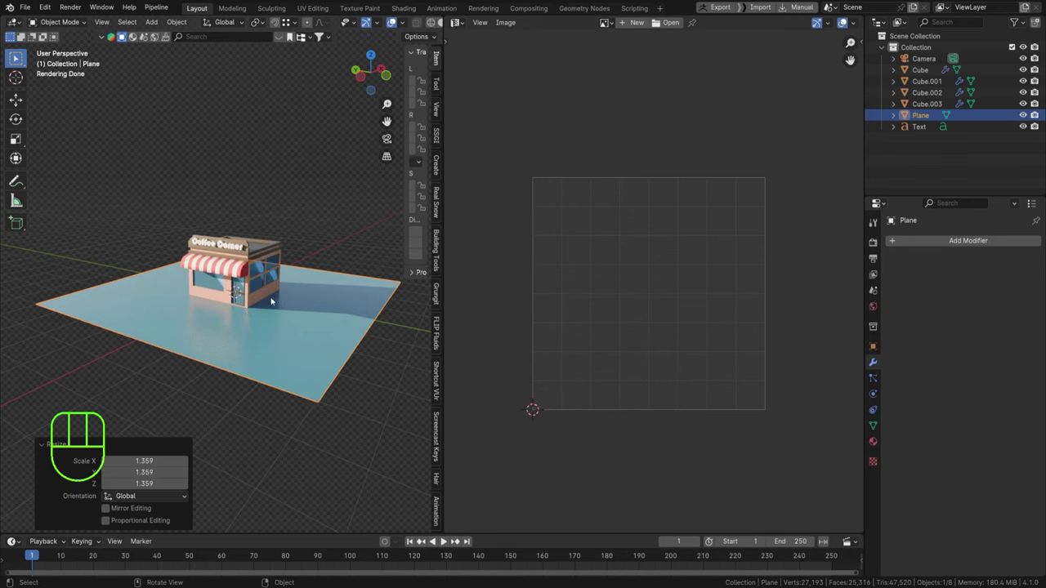
# Orbit to a low, close view of the shop's front corner and align the camera to it.
pyautogui.moveTo(306, 289); pyautogui.dragTo(251, 295)
pyautogui.press('s')
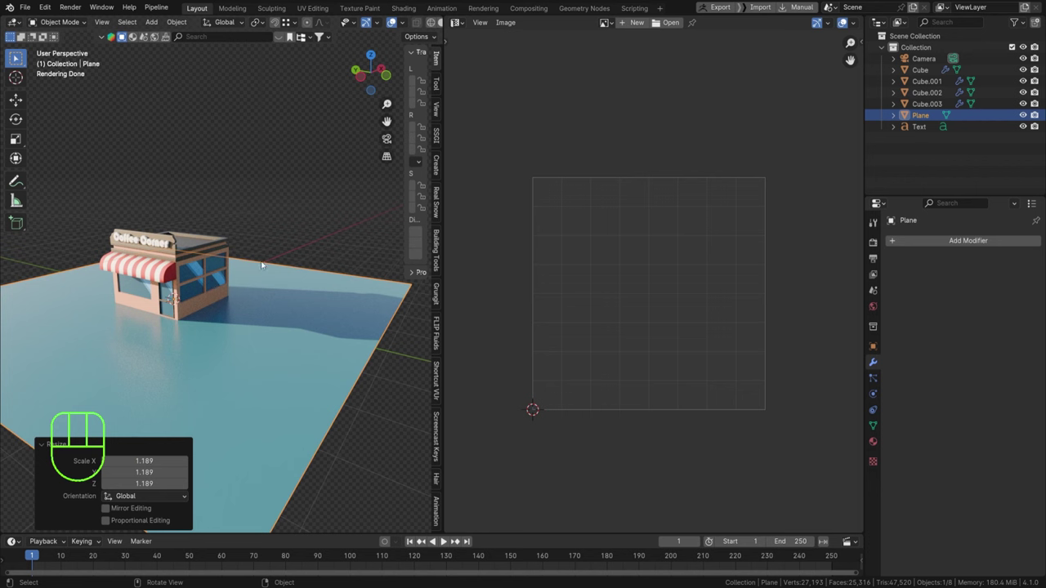
pyautogui.moveTo(204, 304); pyautogui.dragTo(303, 297)
pyautogui.moveTo(286, 298); pyautogui.dragTo(281, 281)
pyautogui.moveTo(294, 272); pyautogui.dragTo(269, 274)
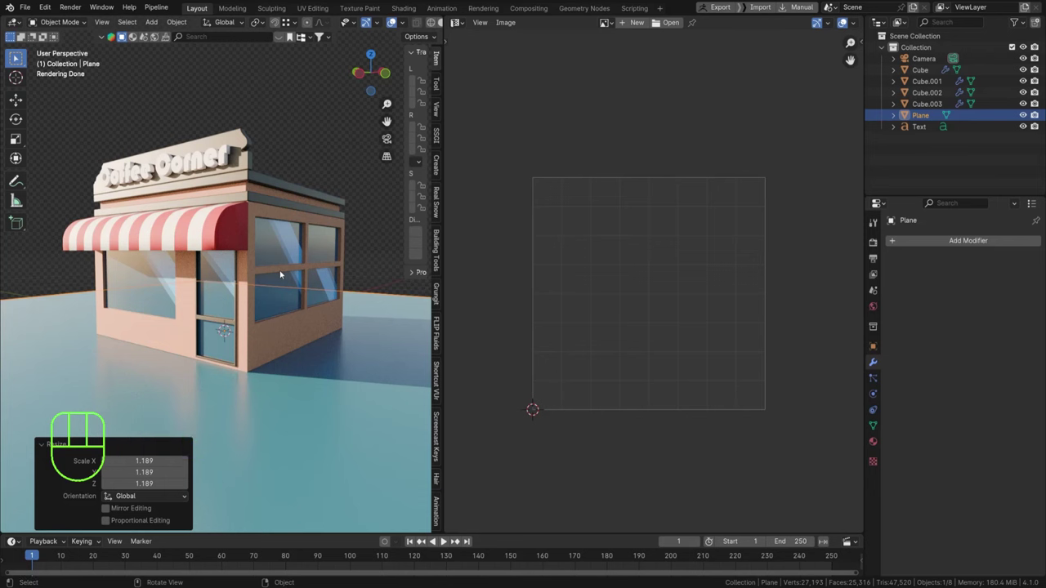
pyautogui.press('ctrl+alt+KP_0')
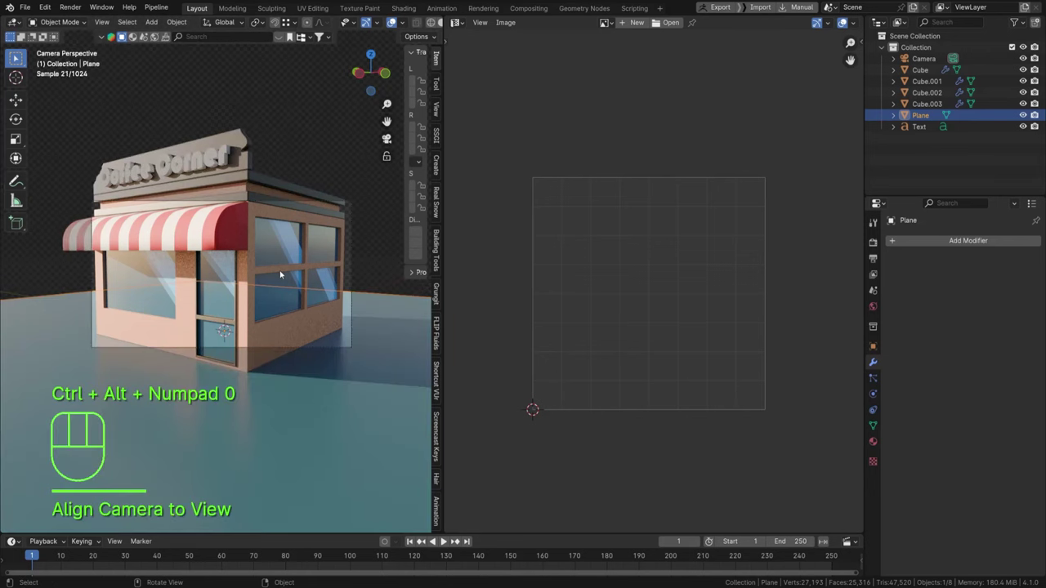
# Pull the camera back along its axis and tilt it up to about 87.9° to frame the shop.
pyautogui.press('g')
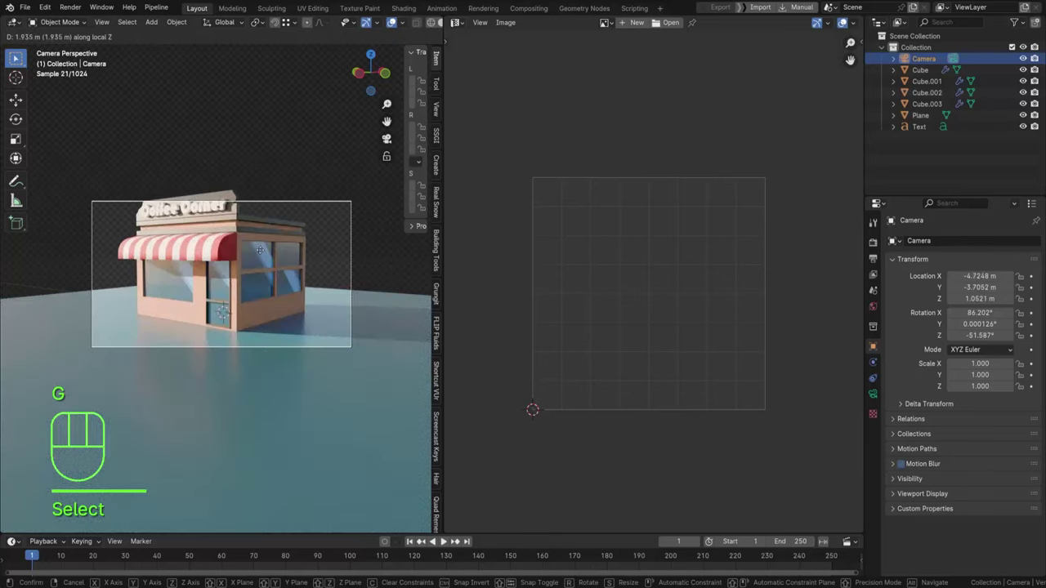
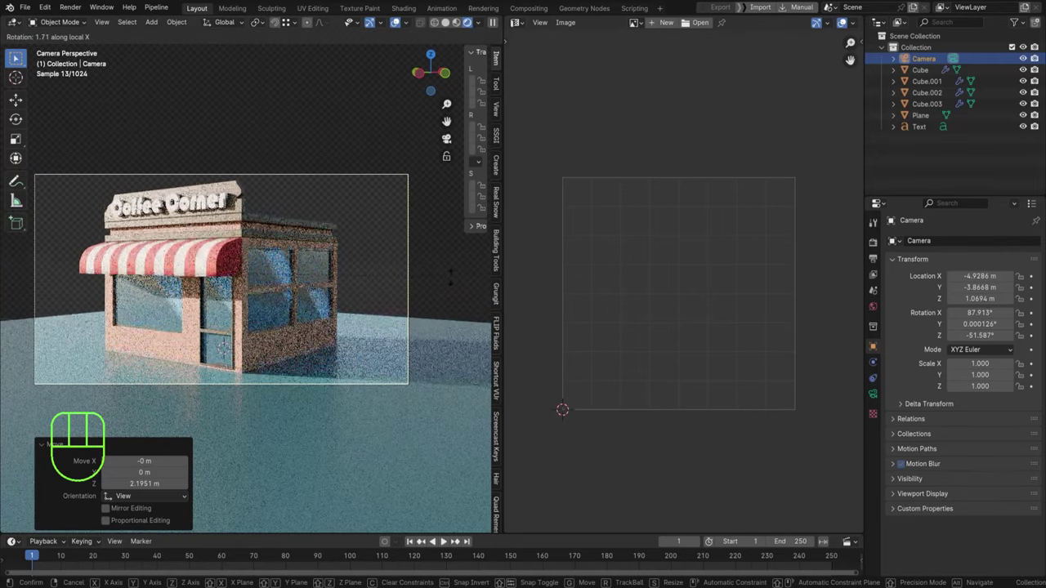
pyautogui.press('g')
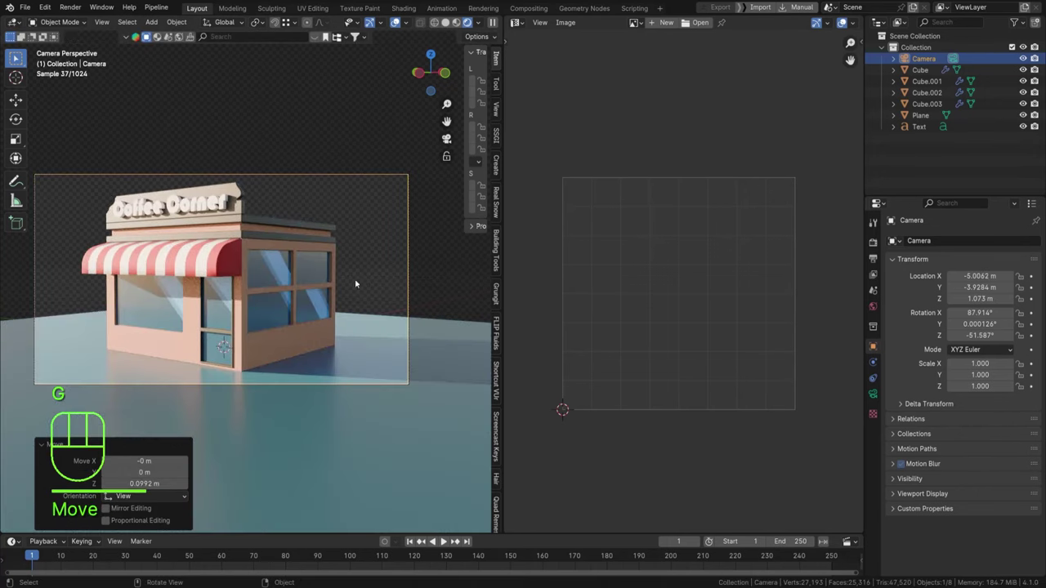
pyautogui.moveTo(269, 283); pyautogui.dragTo(324, 274)
# Rotate the ground plane about 38.6° and extrude its back edge up into a wall.
pyautogui.scroll(-3)
pyautogui.click(145, 337)
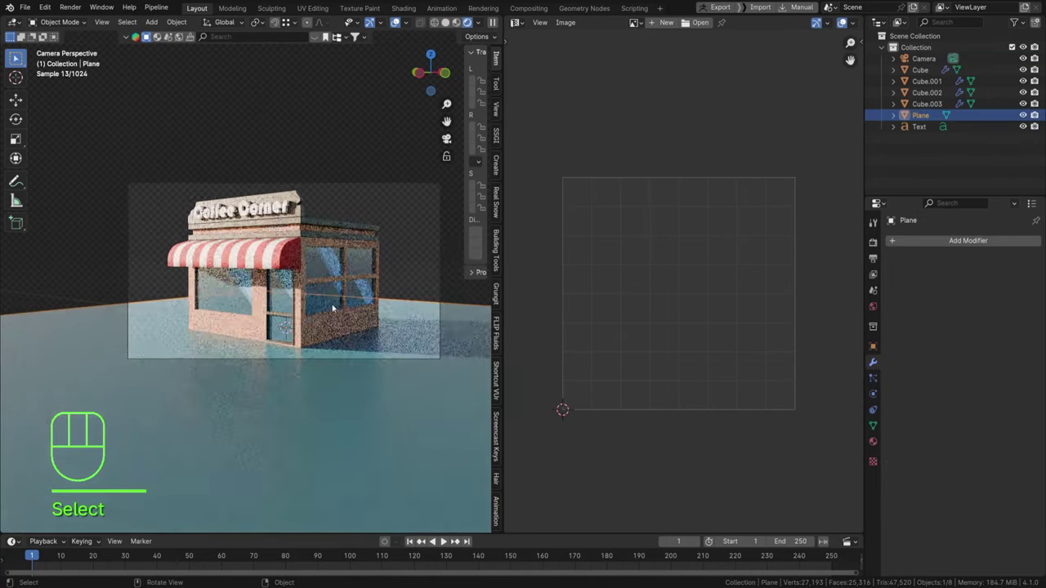
pyautogui.press('r')
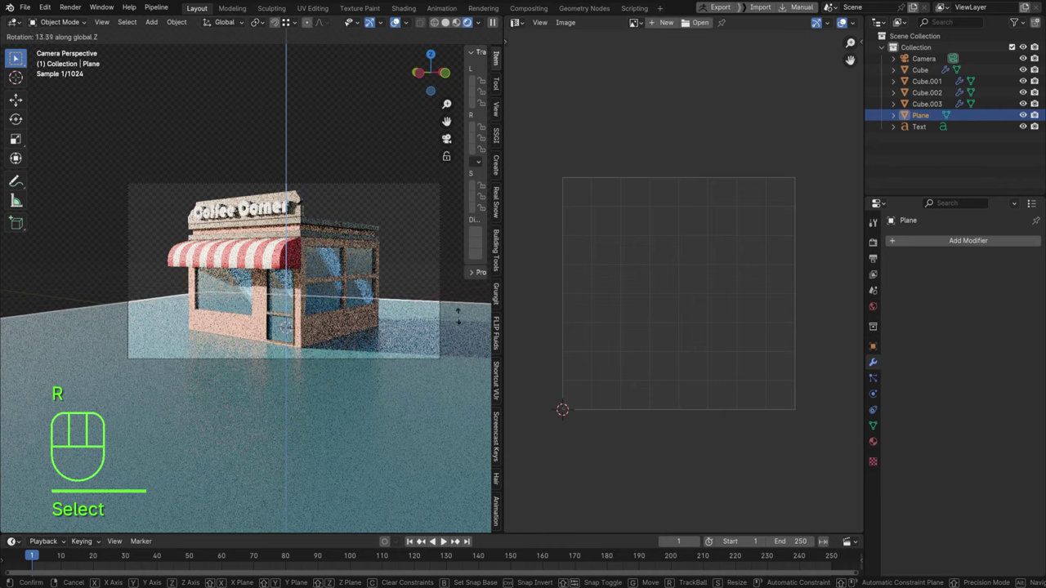
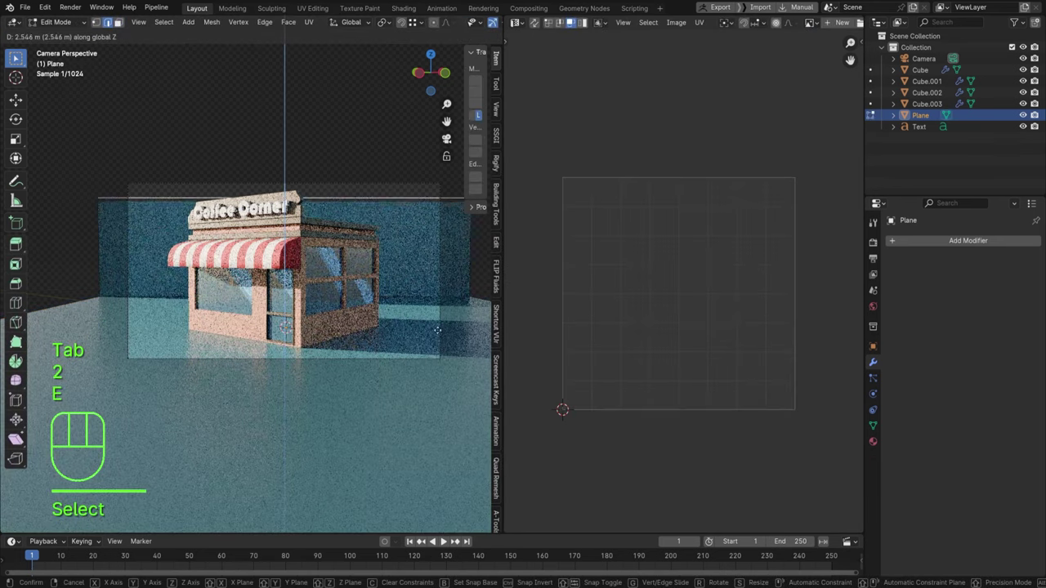
pyautogui.press('2')
# Bevel the floor-wall edge into a curve and shade the backdrop smooth by angle.
pyautogui.click(284, 207)
pyautogui.press('ctrl+b')
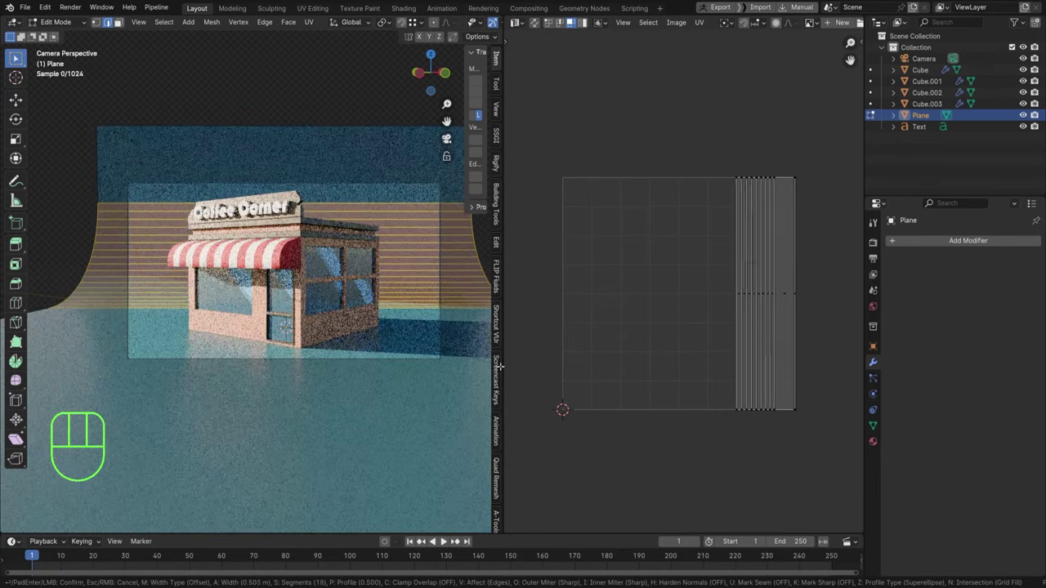
pyautogui.press('Tab')
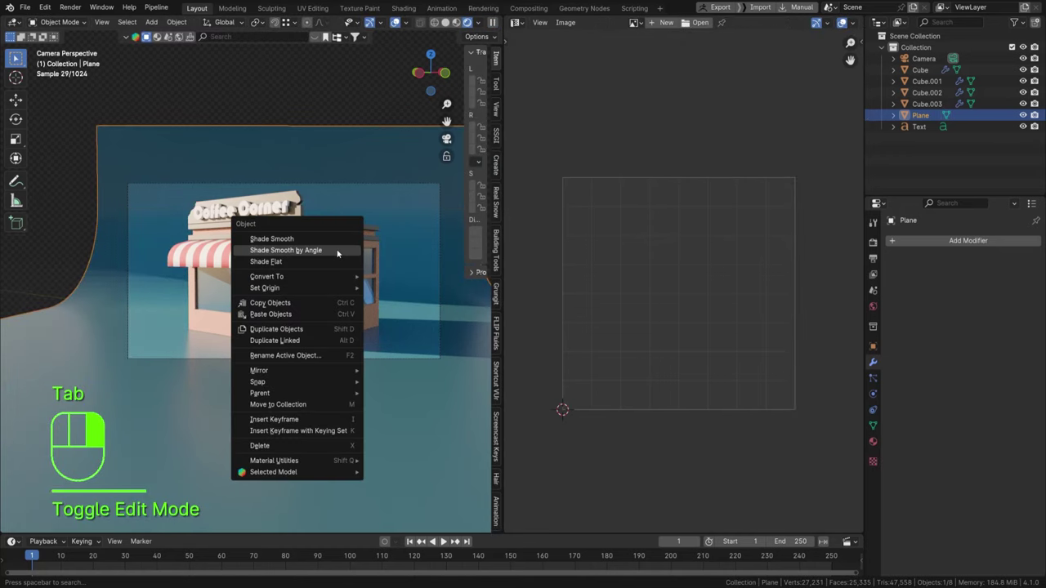
pyautogui.press('ctrl+b')
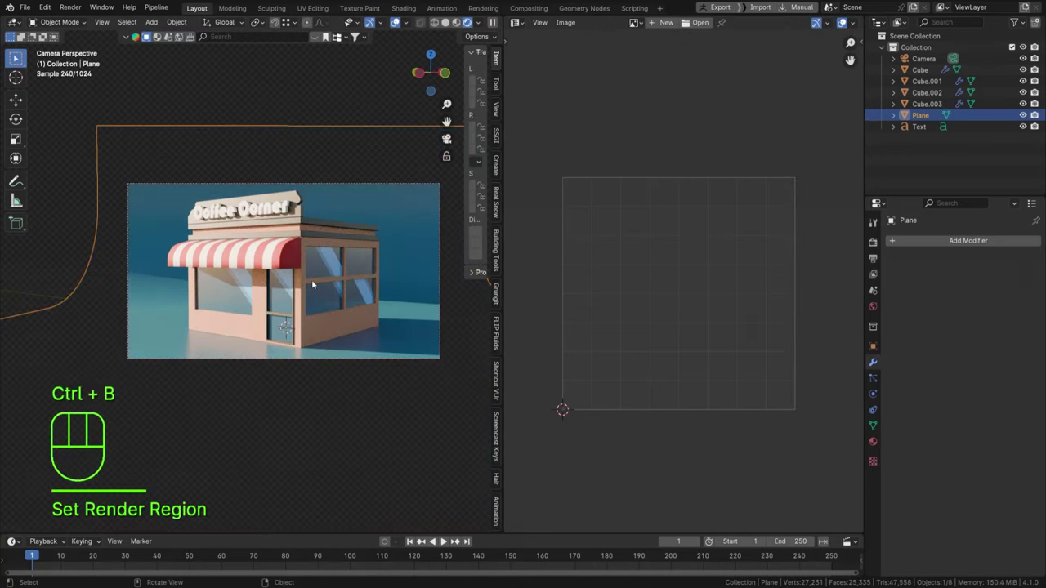
pyautogui.moveTo(322, 270); pyautogui.dragTo(286, 269)
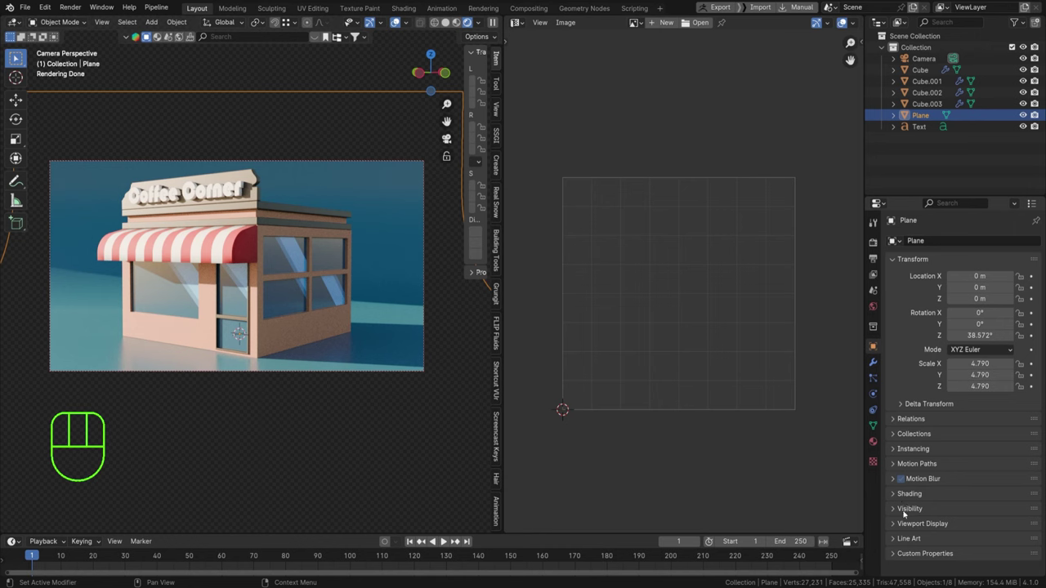
# Set Color Management exposure to -2.222 after checking the Nishita sky world settings.
pyautogui.click(908, 513)
pyautogui.click(959, 540)
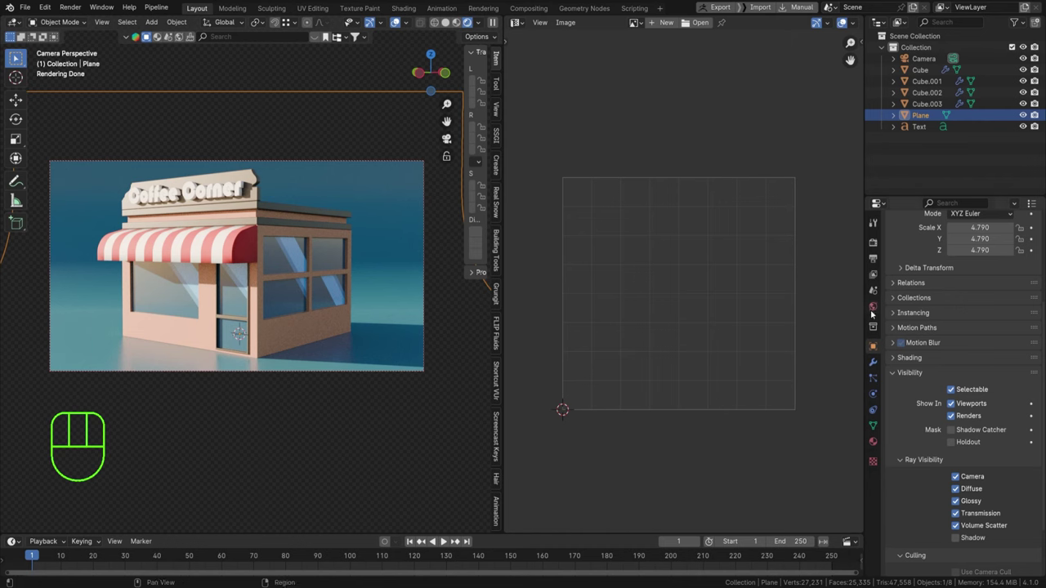
pyautogui.click(875, 312)
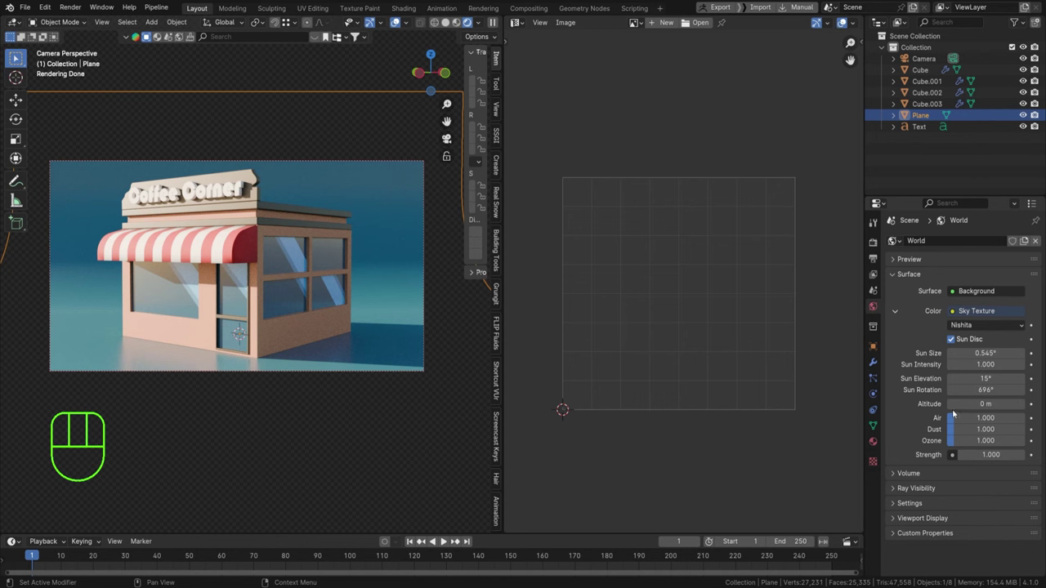
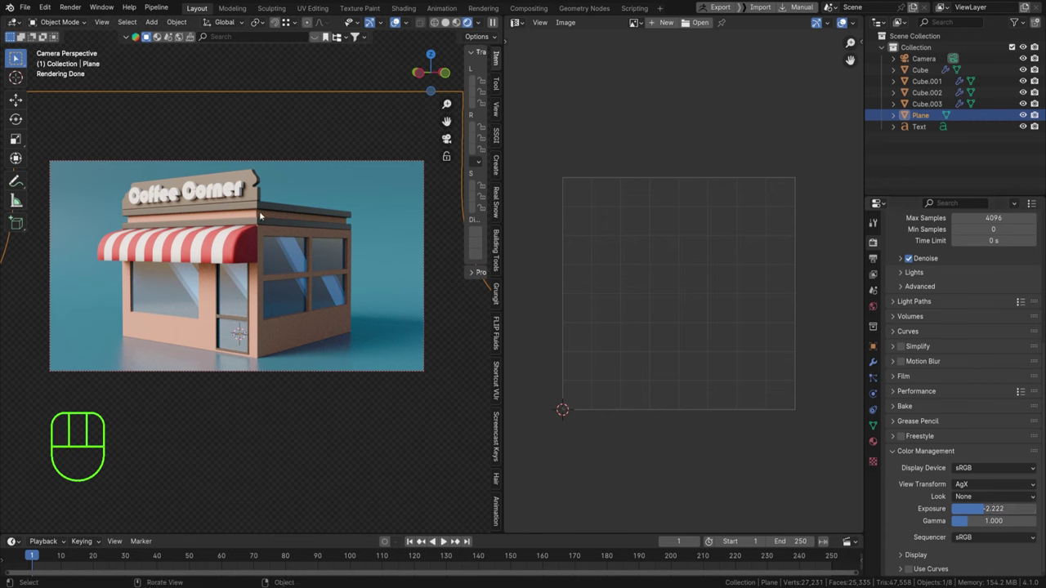
pyautogui.click(405, 345)
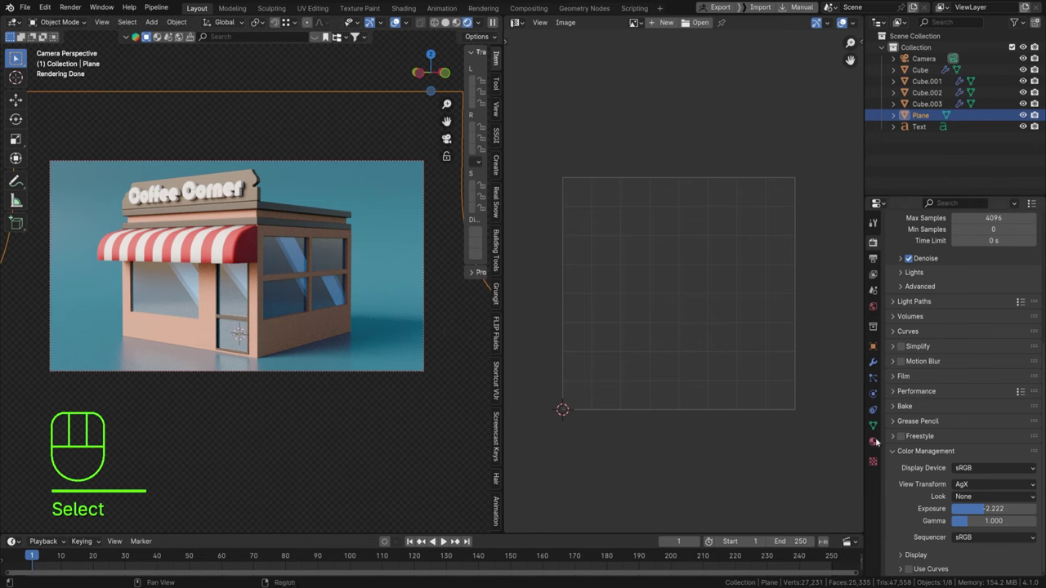
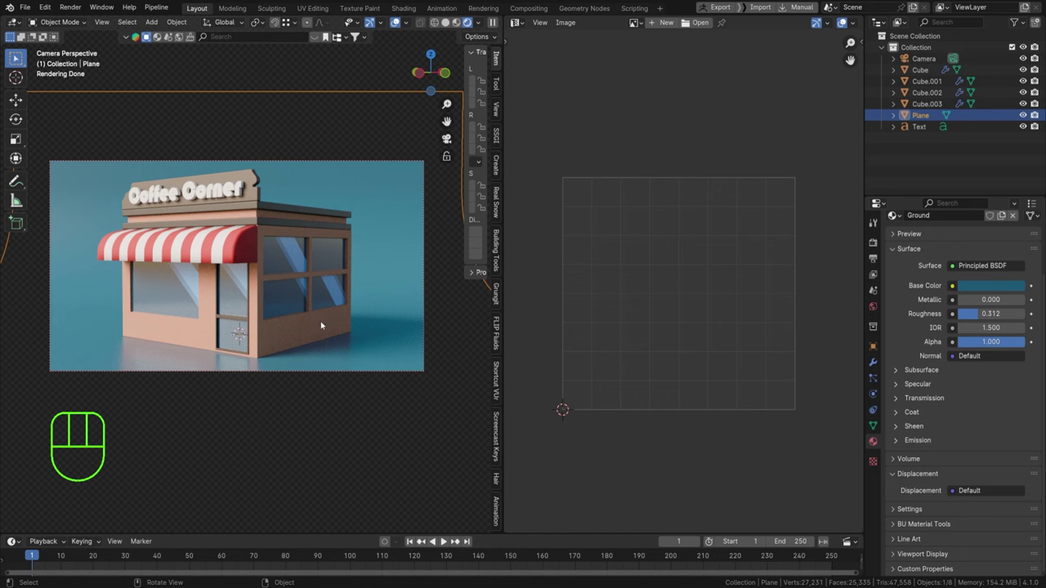
# Add a plane under the shop, scale it up and extrude it into a pedestal slab.
pyautogui.press('shift+a')
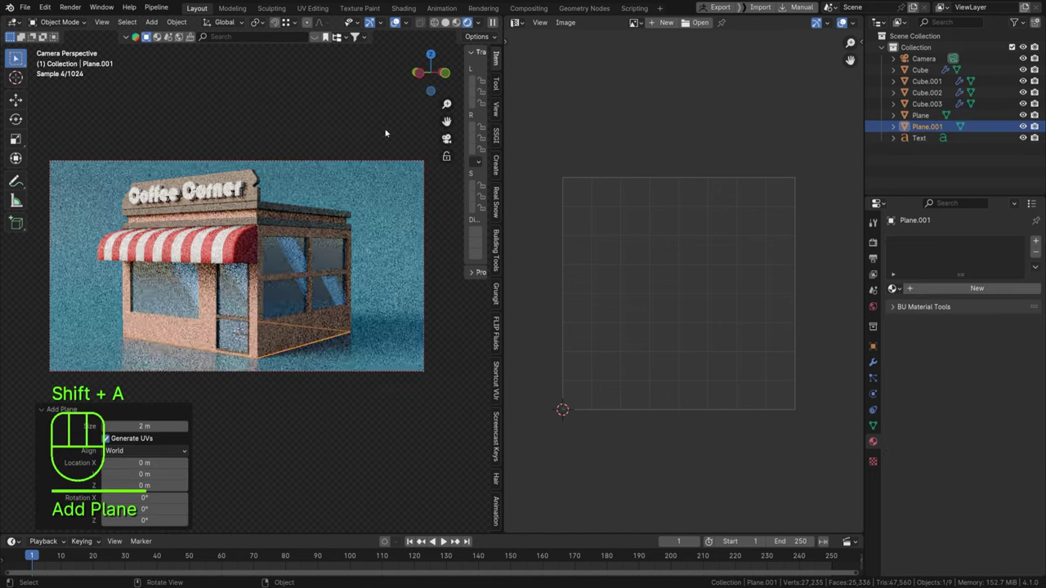
pyautogui.press('s')
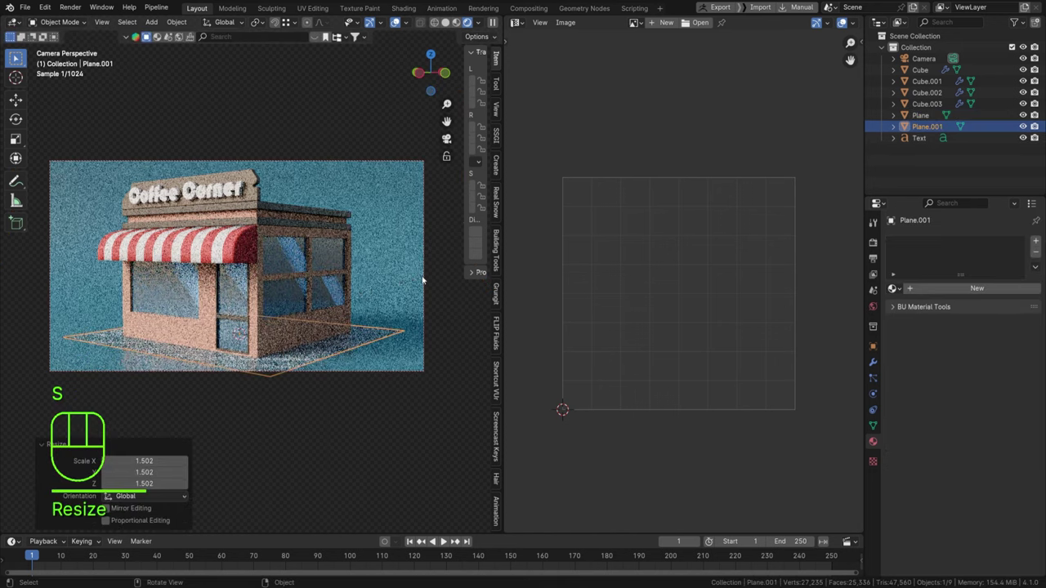
pyautogui.press('Tab')
pyautogui.press('a')
pyautogui.press('e')
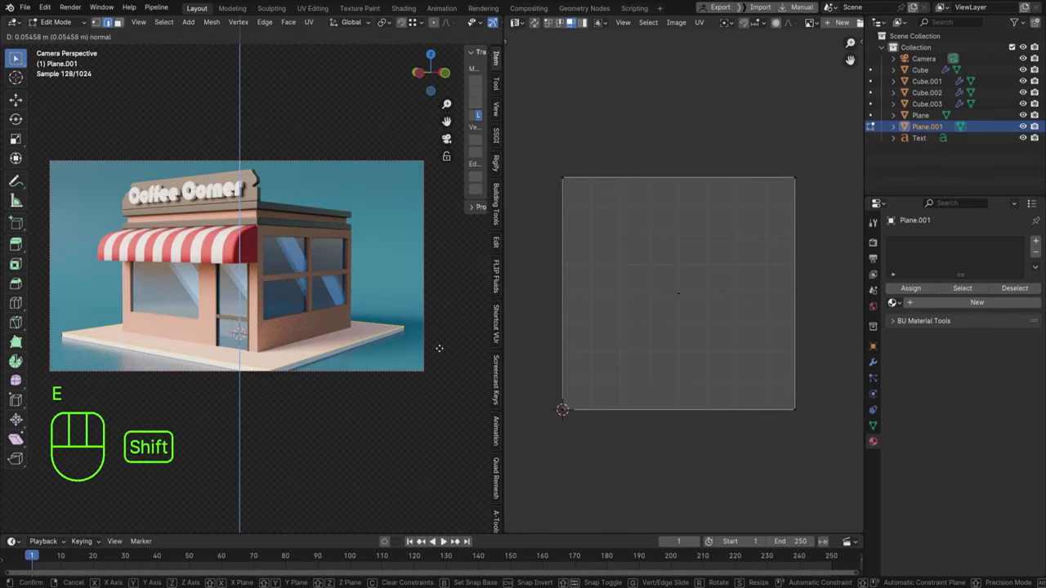
pyautogui.press('Tab')
# Raise the shop building pieces up onto the pedestal.
pyautogui.click(930, 107)
pyautogui.click(935, 73)
pyautogui.press('g')
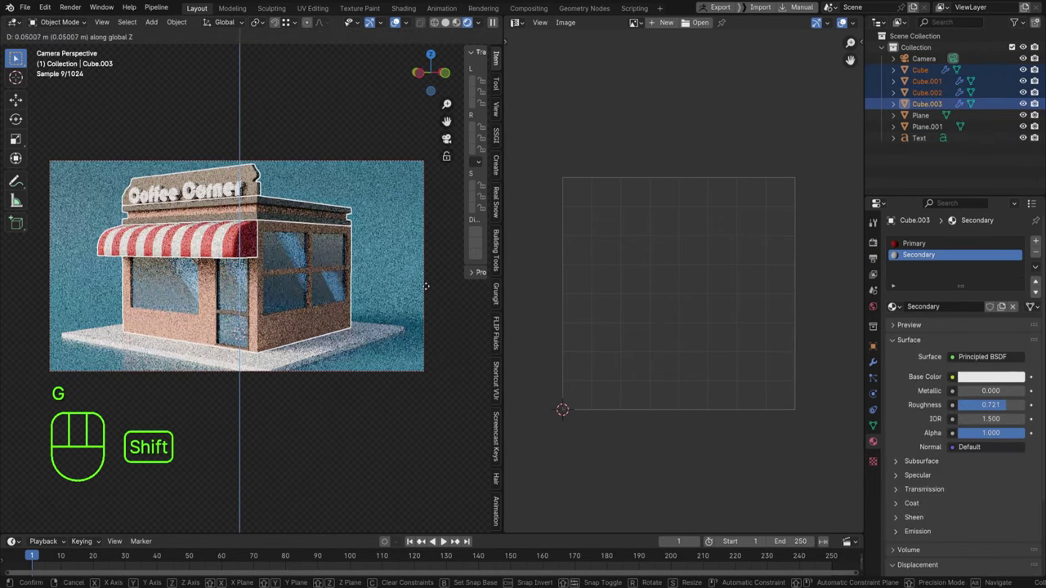
# Round off the pedestal's corners with a vertex bevel, checked from the camera view.
pyautogui.click(382, 330)
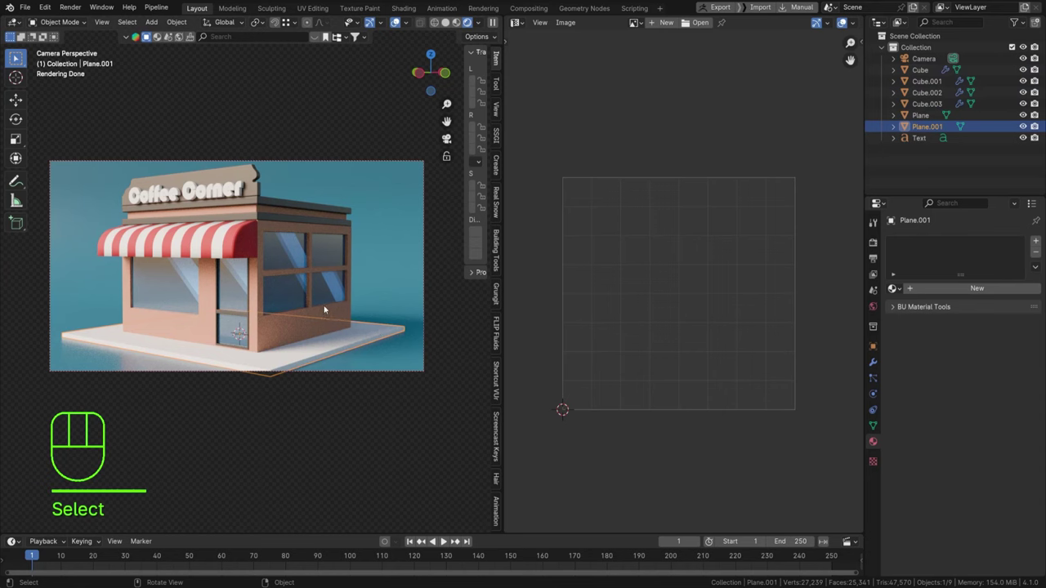
pyautogui.press('2')
pyautogui.press('Tab')
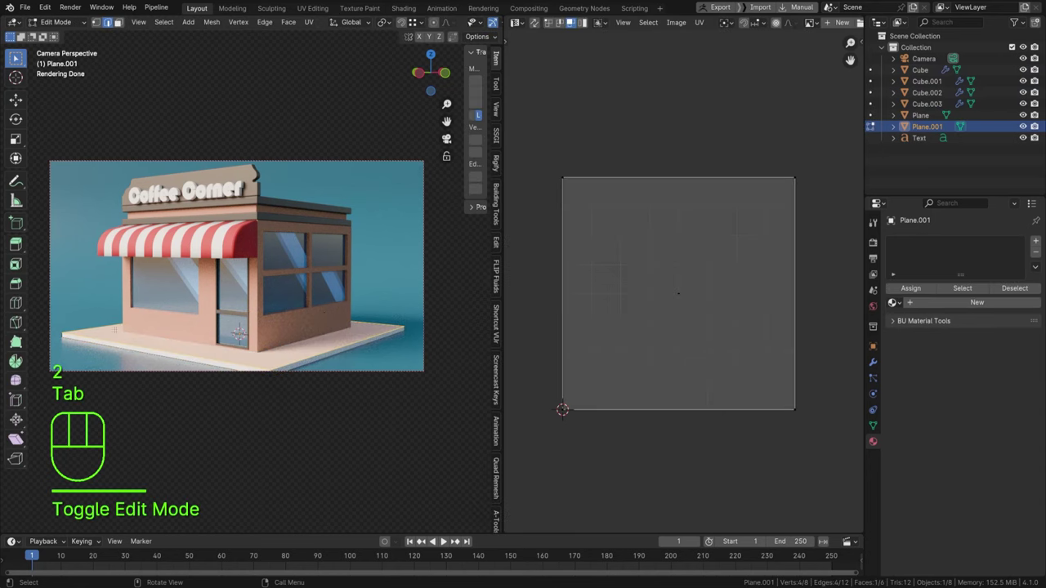
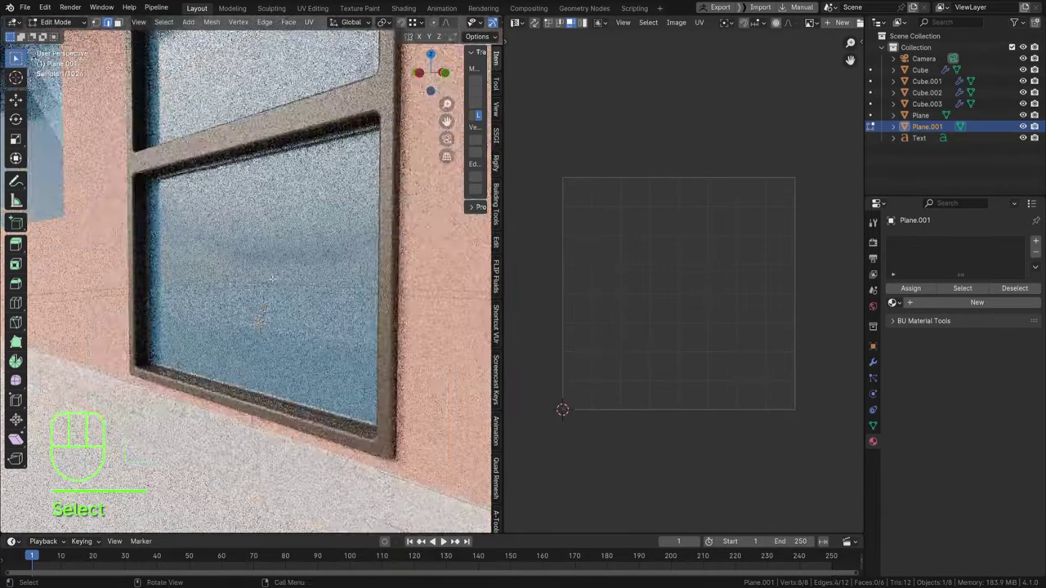
pyautogui.press('alt+z')
pyautogui.press('KP_0')
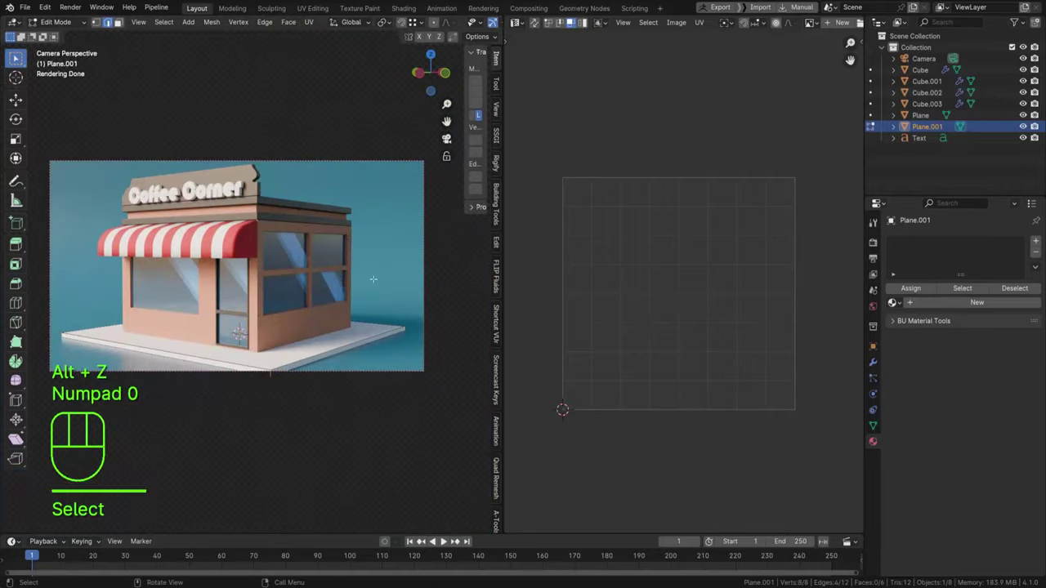
pyautogui.press('ctrl+b')
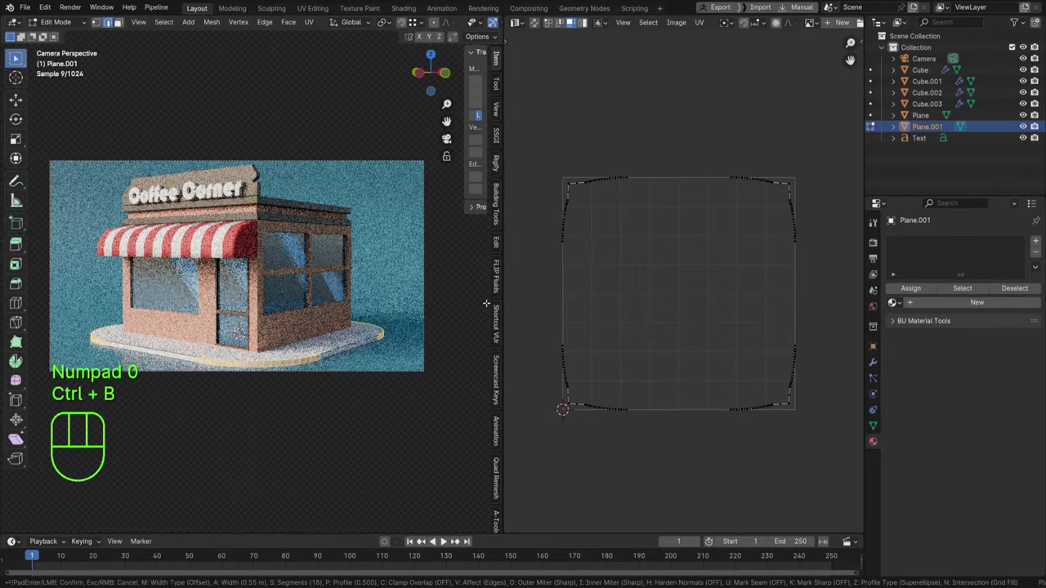
pyautogui.press('Tab')
pyautogui.rightClick(423, 261)
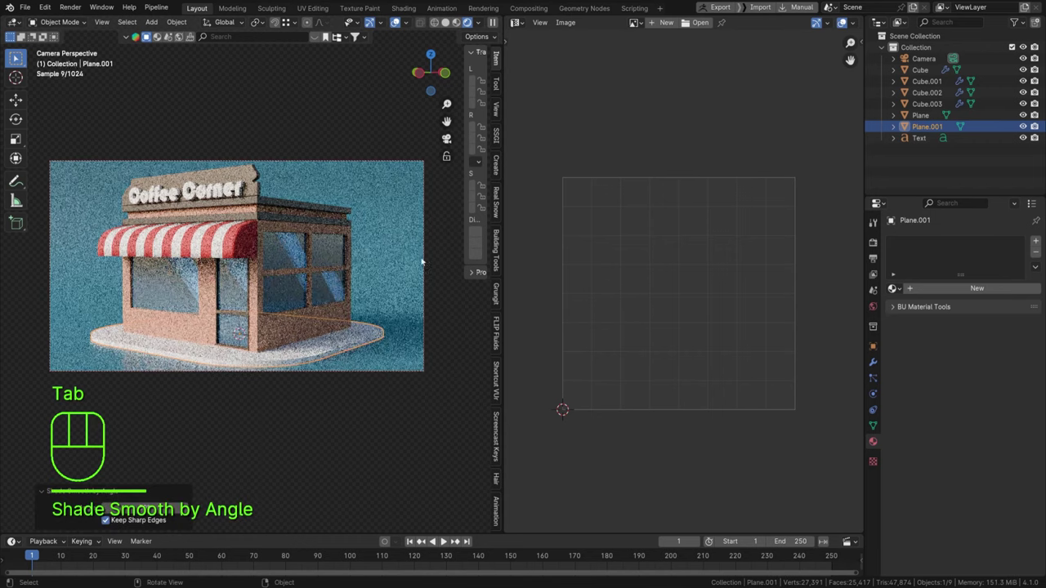
# Give the pedestal a 0.013 m, 3-segment Bevel modifier.
pyautogui.moveTo(877, 363); pyautogui.dragTo(902, 309)
pyautogui.click(938, 251)
pyautogui.click(944, 245)
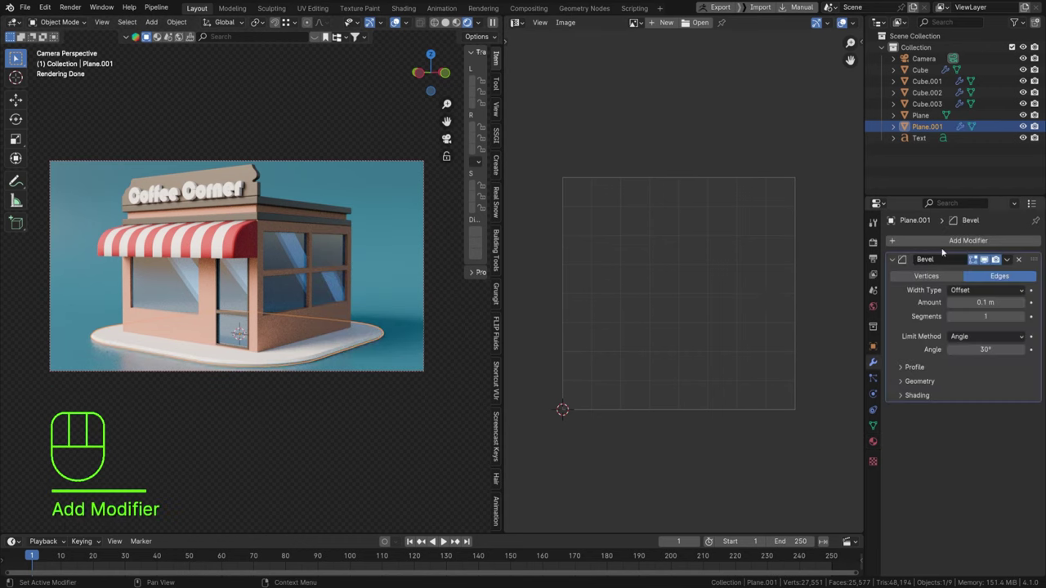
pyautogui.click(995, 256)
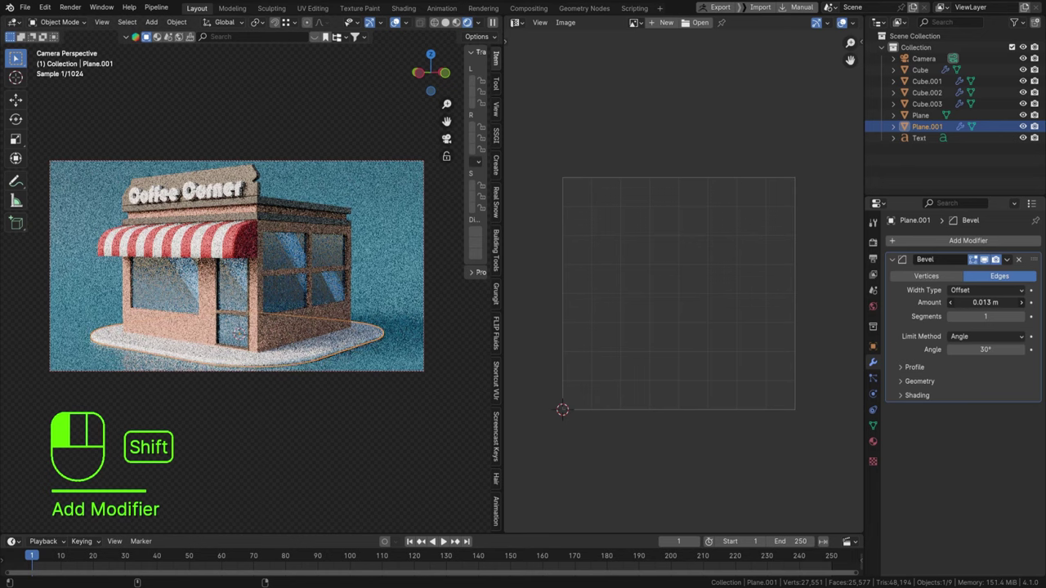
pyautogui.click(995, 257)
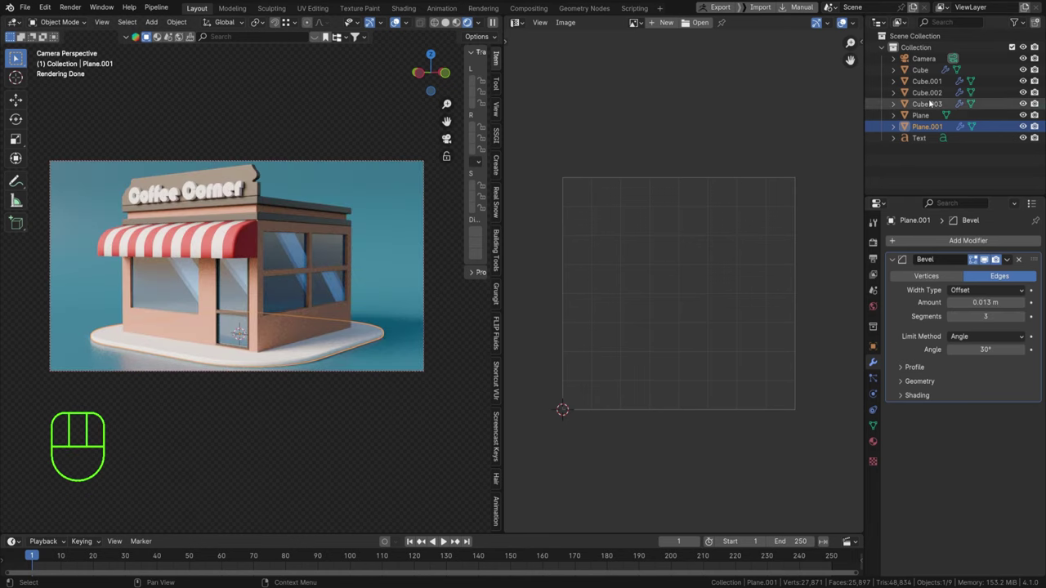
# Select the ground plane and adjust its position.
pyautogui.moveTo(142, 199); pyautogui.dragTo(222, 187)
pyautogui.click(222, 188)
pyautogui.press('g')
pyautogui.press('g')
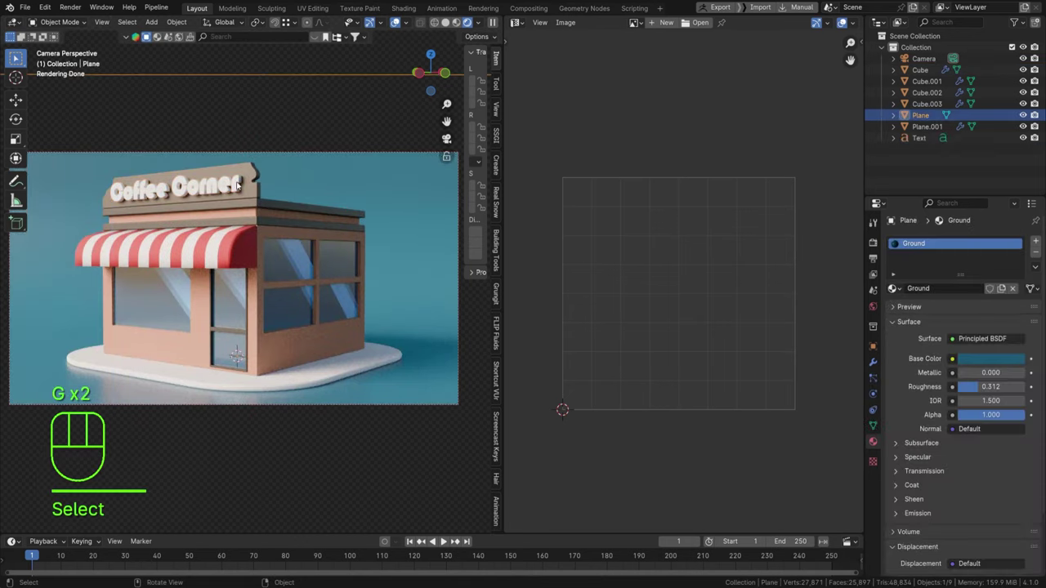
# Save as coffeecorner.blend and enable Denoise for the viewport under Sampling.
pyautogui.press('ctrl+s')
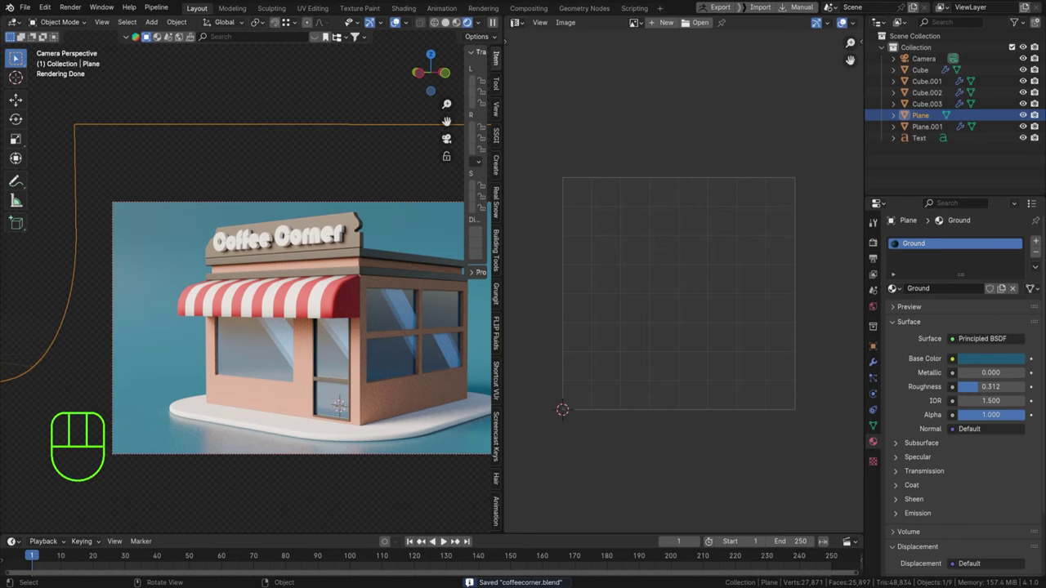
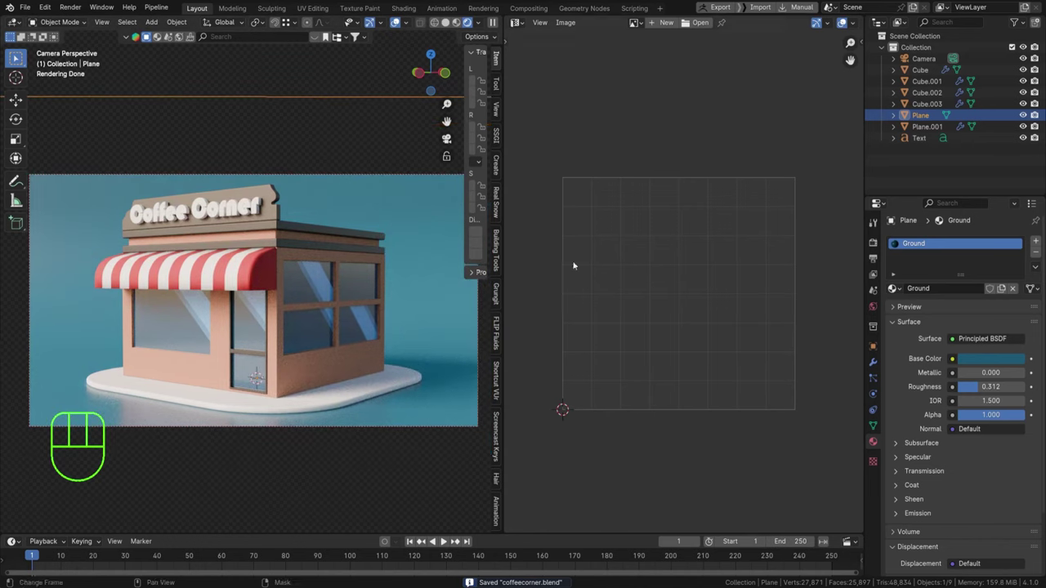
pyautogui.click(397, 20)
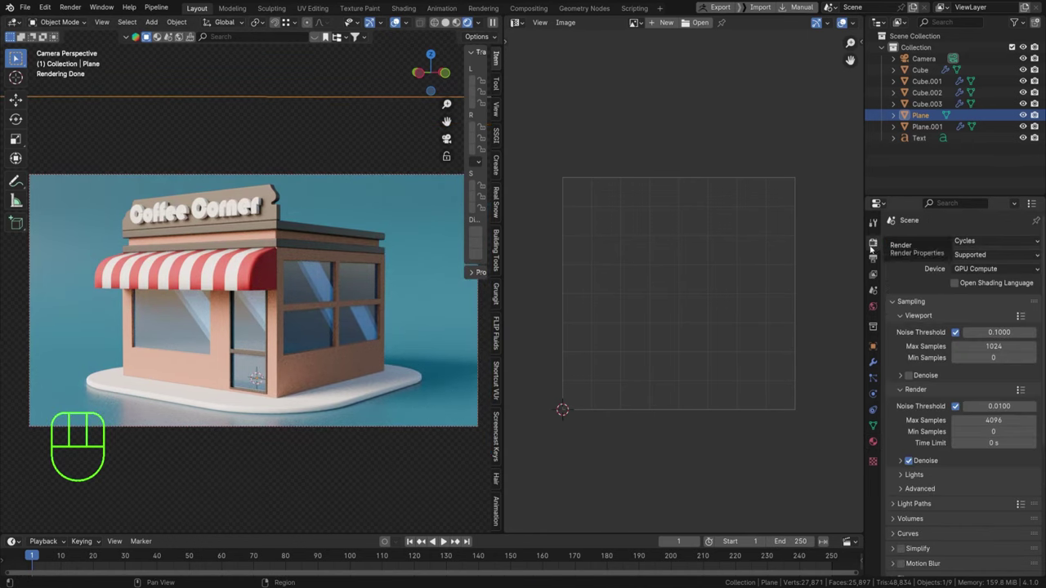
pyautogui.click(912, 378)
pyautogui.press('ctrl+s')
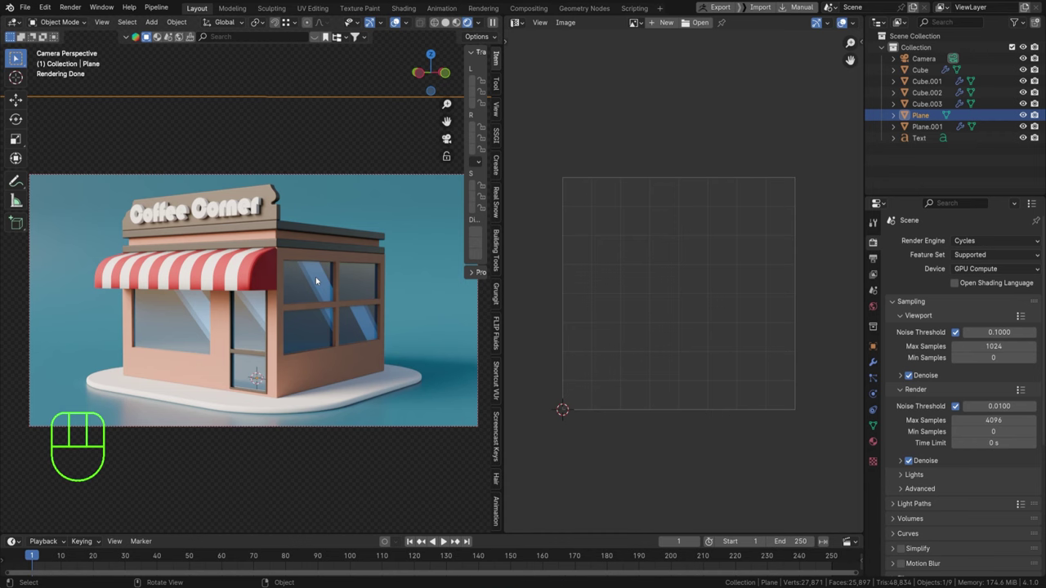
pyautogui.click(398, 24)
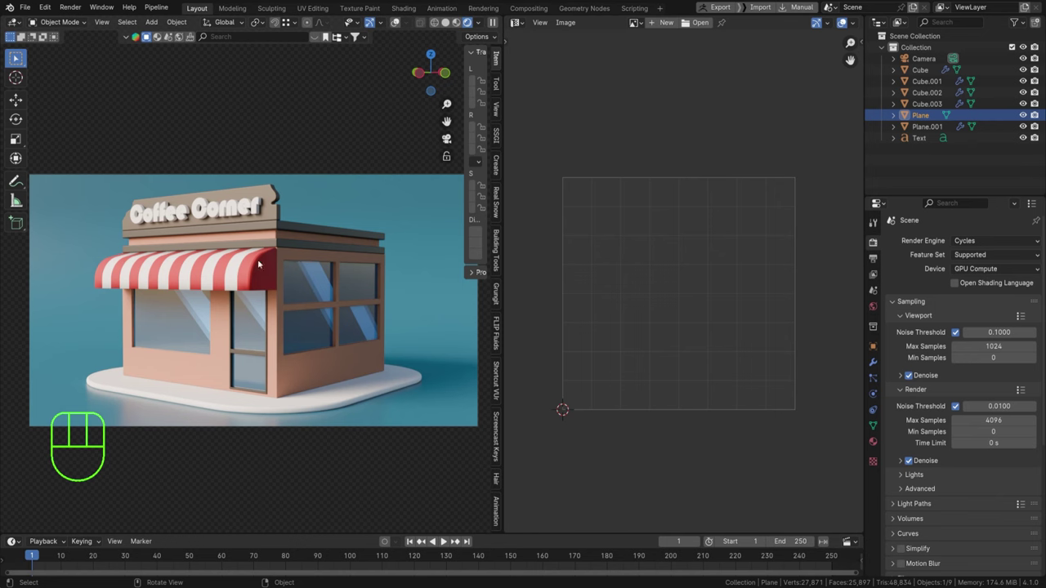
pyautogui.click(244, 269)
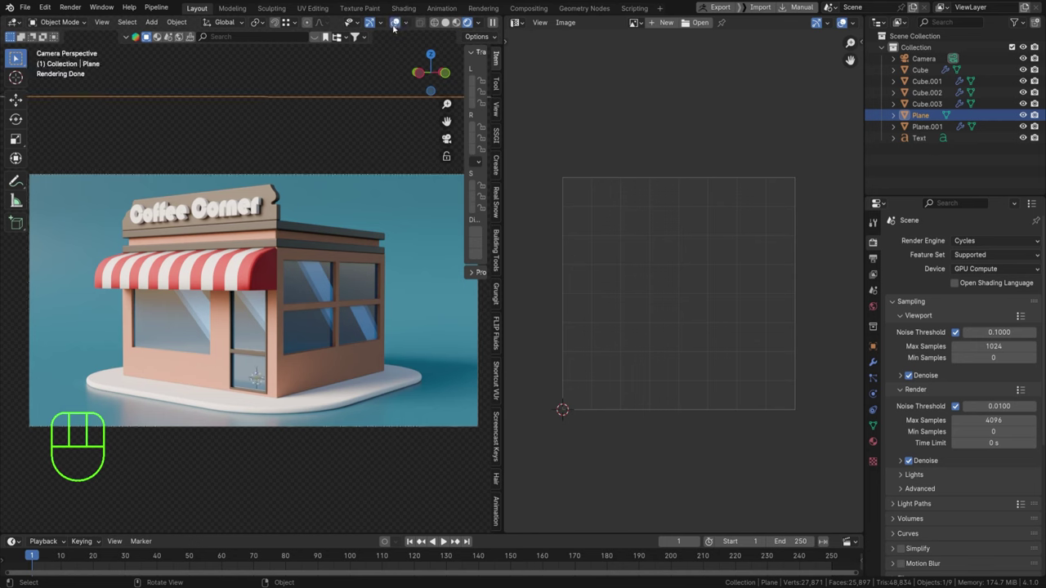
# Duplicate the awning twice, rotating copies onto the side wall and around the corner.
pyautogui.click(252, 267)
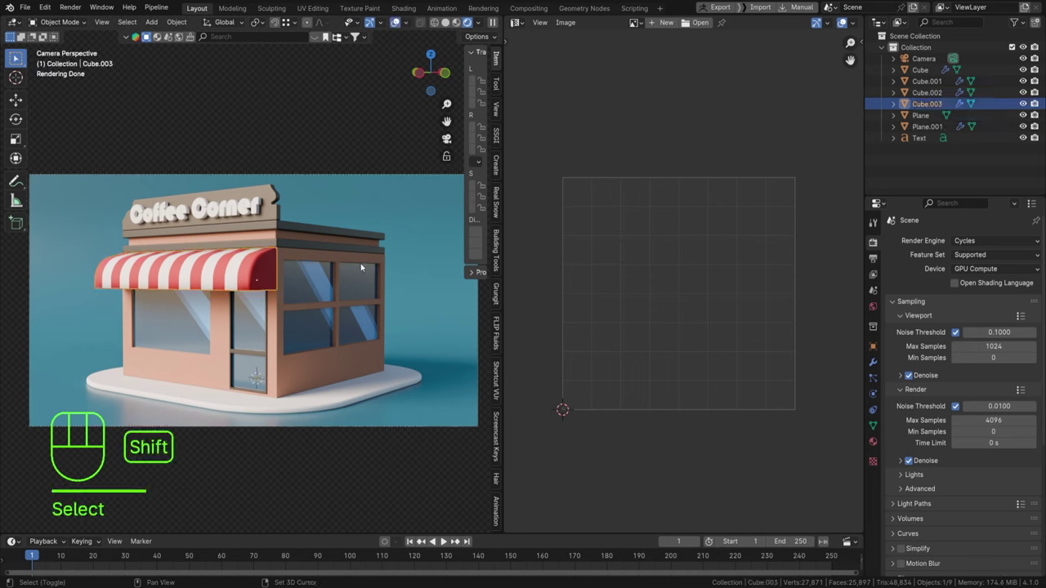
pyautogui.press('shift+d')
pyautogui.press('r')
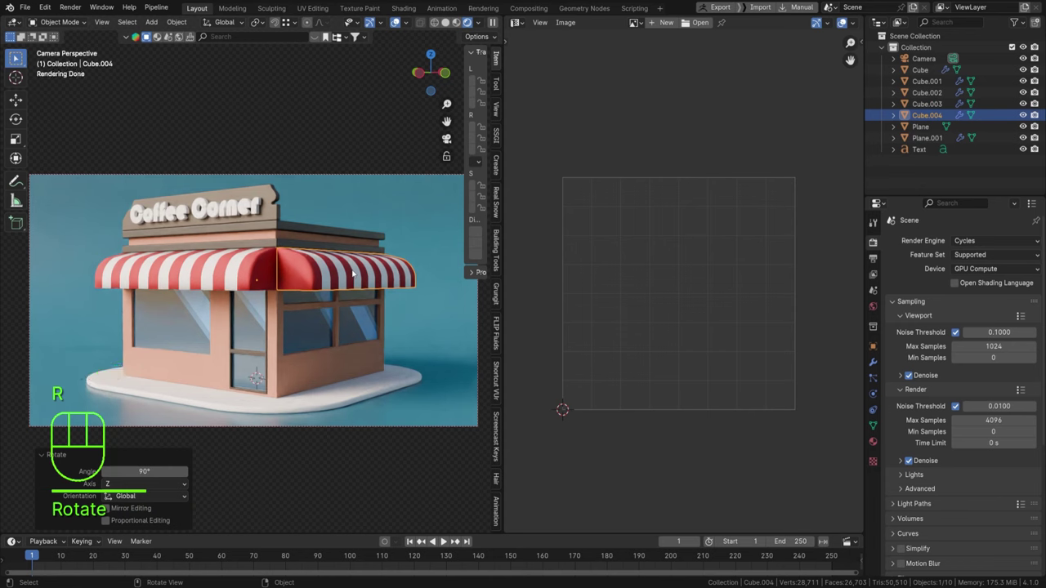
pyautogui.press('shift+d')
pyautogui.press('r')
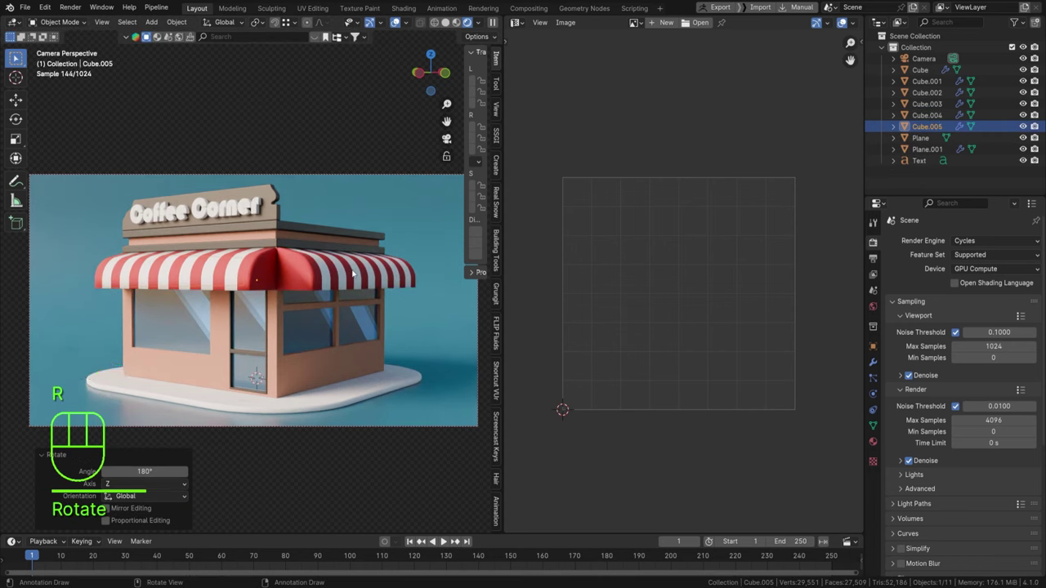
# Check that both awning pieces carry the Bevel and Solidify modifiers.
pyautogui.click(338, 139)
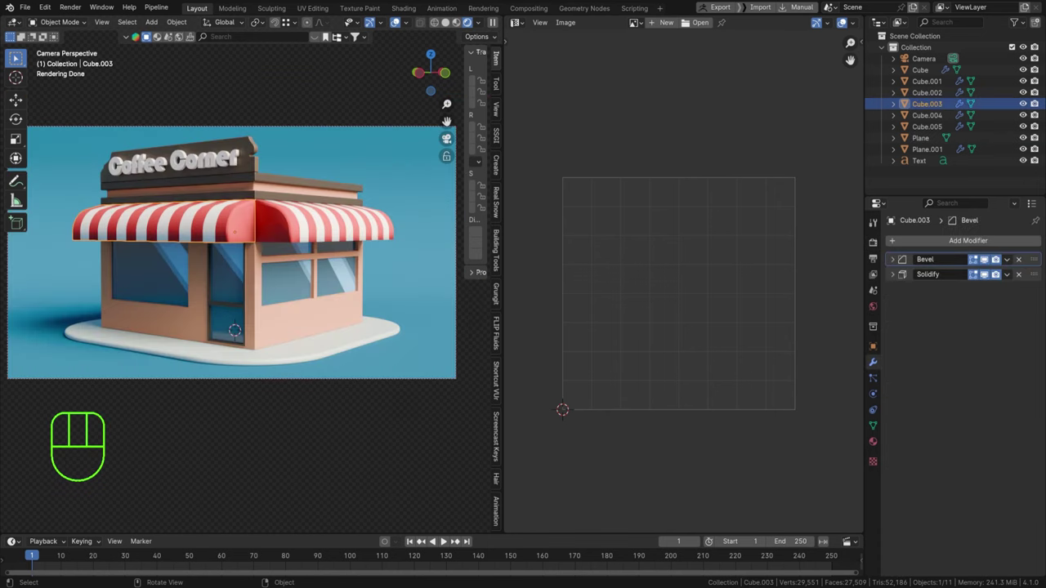
pyautogui.click(490, 248)
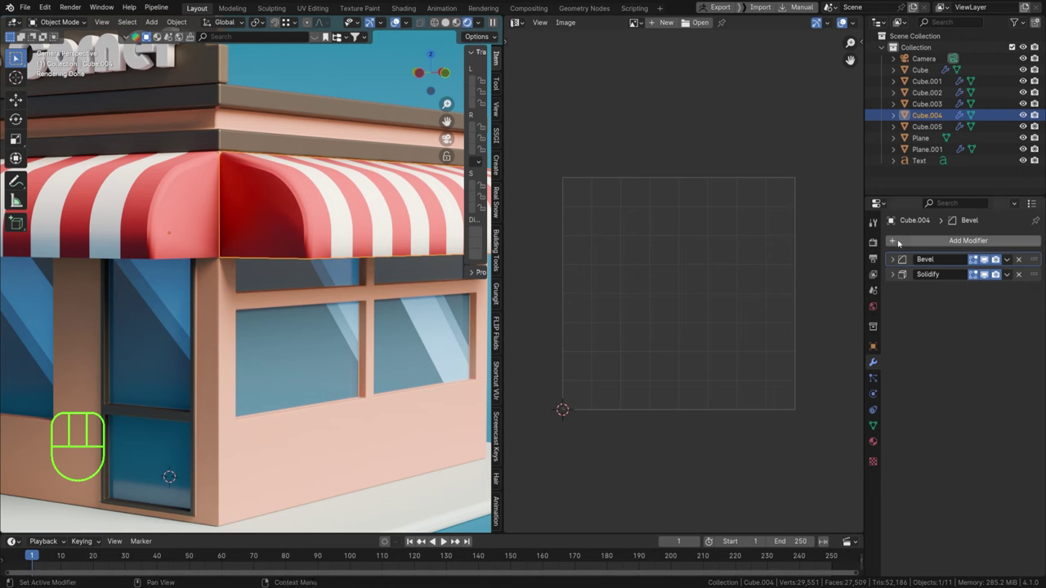
pyautogui.click(447, 136)
pyautogui.click(447, 137)
pyautogui.click(447, 137)
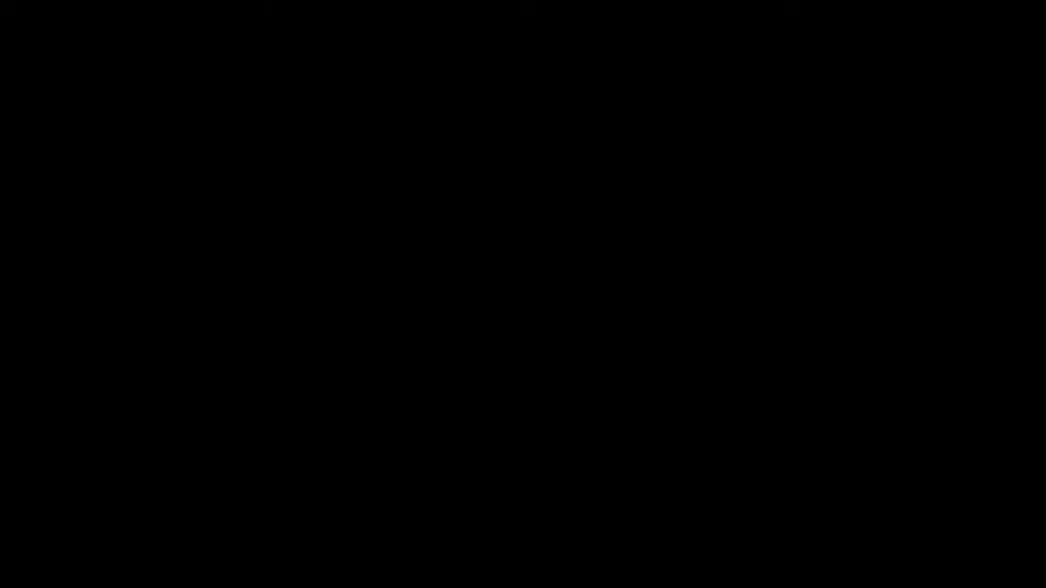